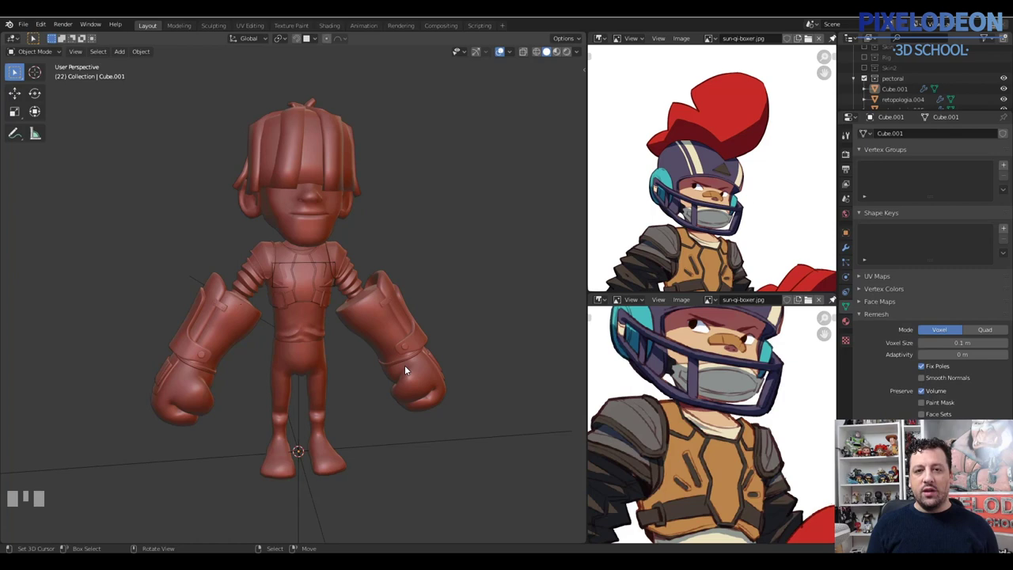
Inspect the boxer, selecting the collar strap, then frame the torso and legs in front view
drag(410, 358, 405, 251)
drag(405, 251, 268, 205)
right_click(258, 202)
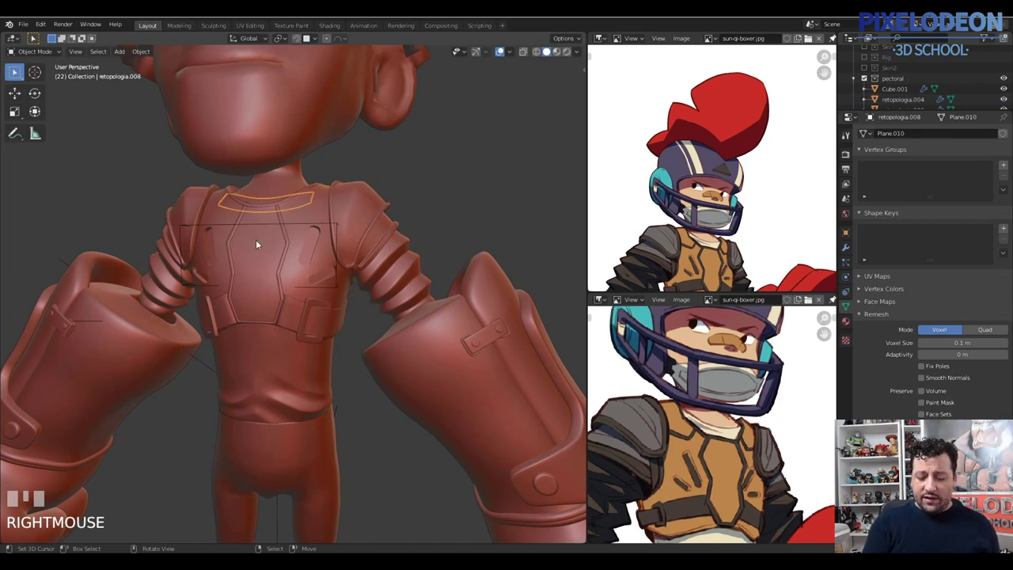
drag(342, 398, 345, 319)
drag(360, 326, 401, 385)
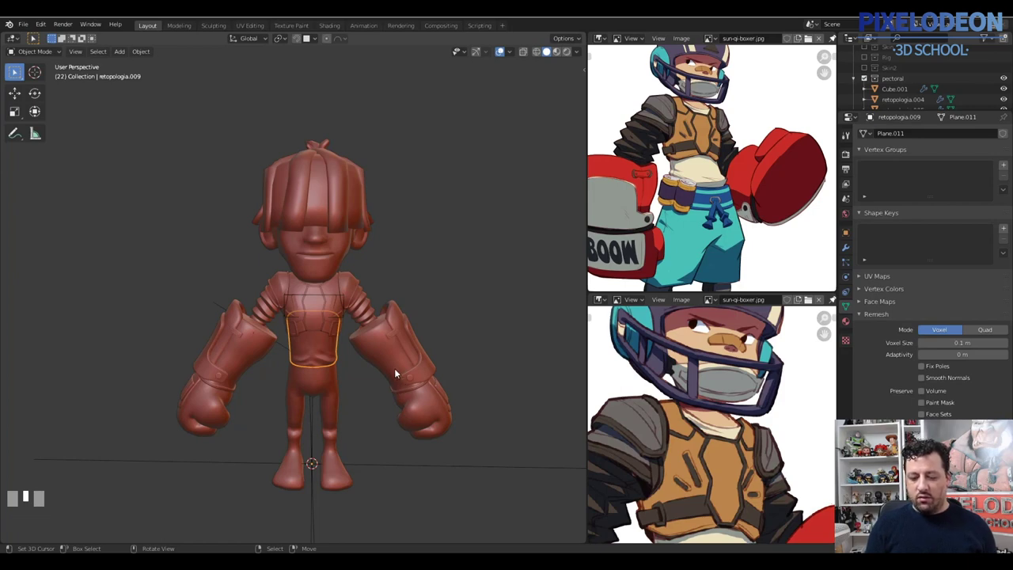
drag(406, 368, 402, 374)
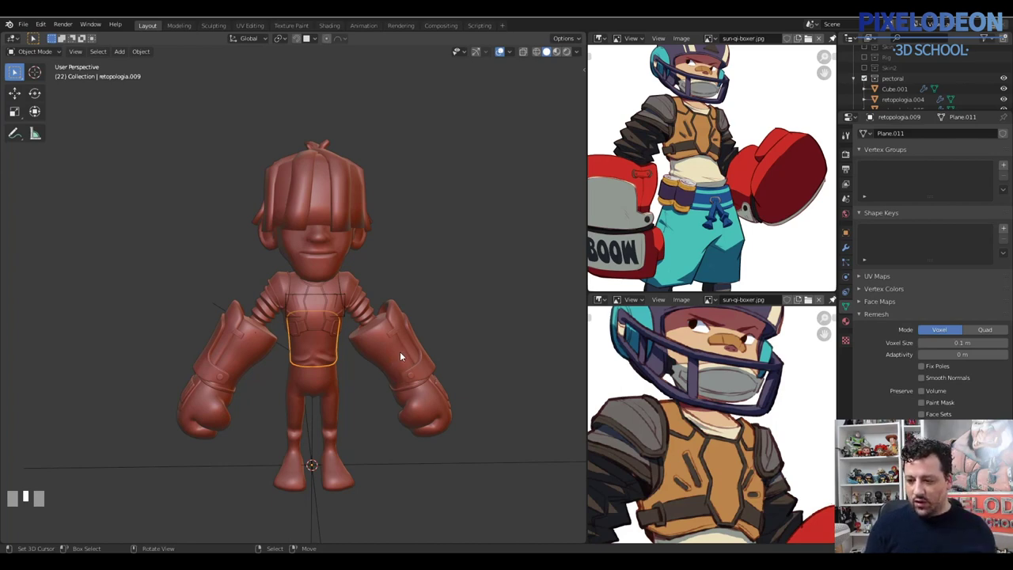
drag(409, 351, 379, 312)
key(alt+q)
Select the retopologia.001 body mesh and enter Edit Mode on it
right_click(378, 312)
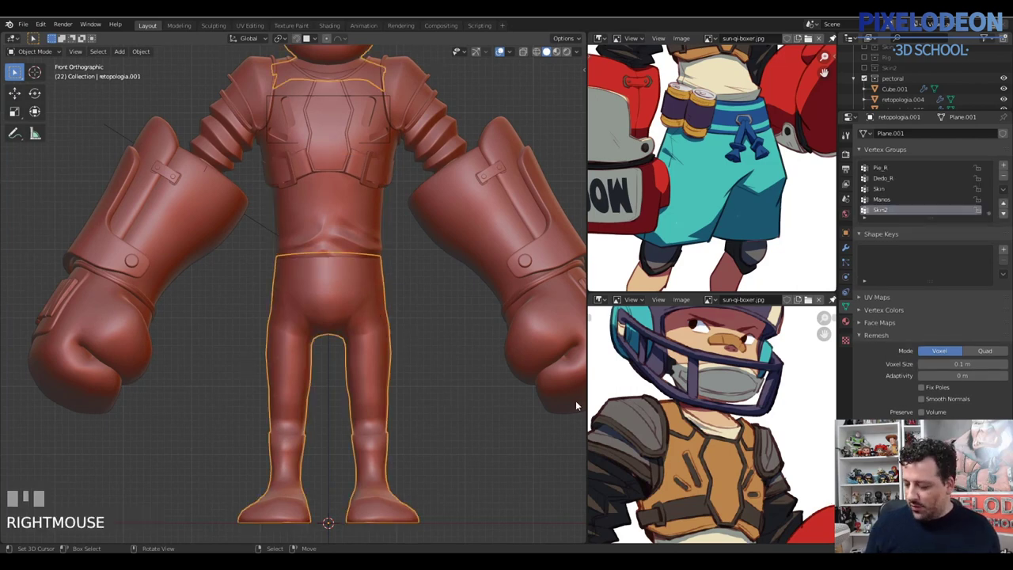
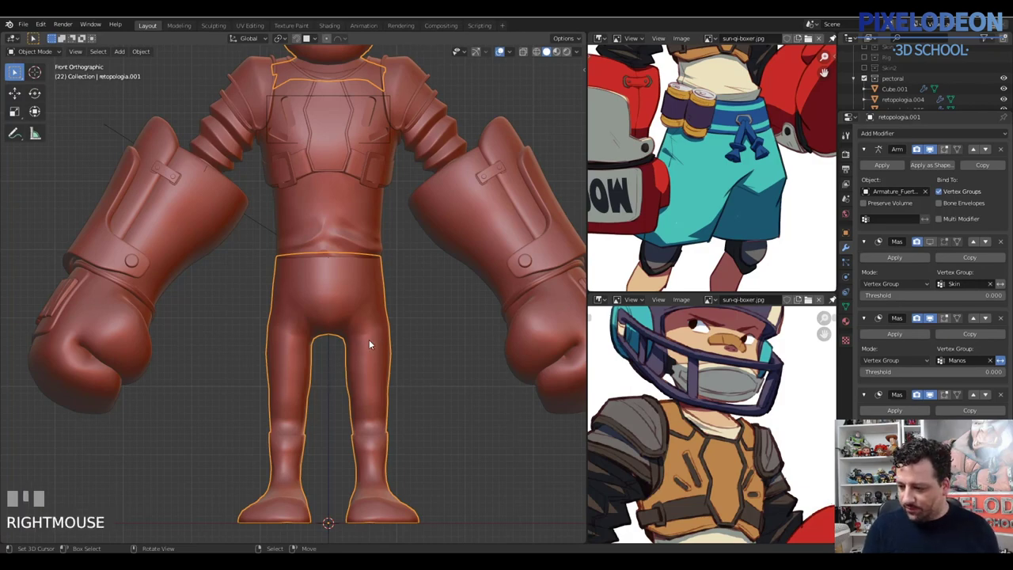
key(Tab)
drag(378, 364, 390, 367)
In face mode, select face loops around the thighs, waist and leg sides
key(3)
right_click(390, 366)
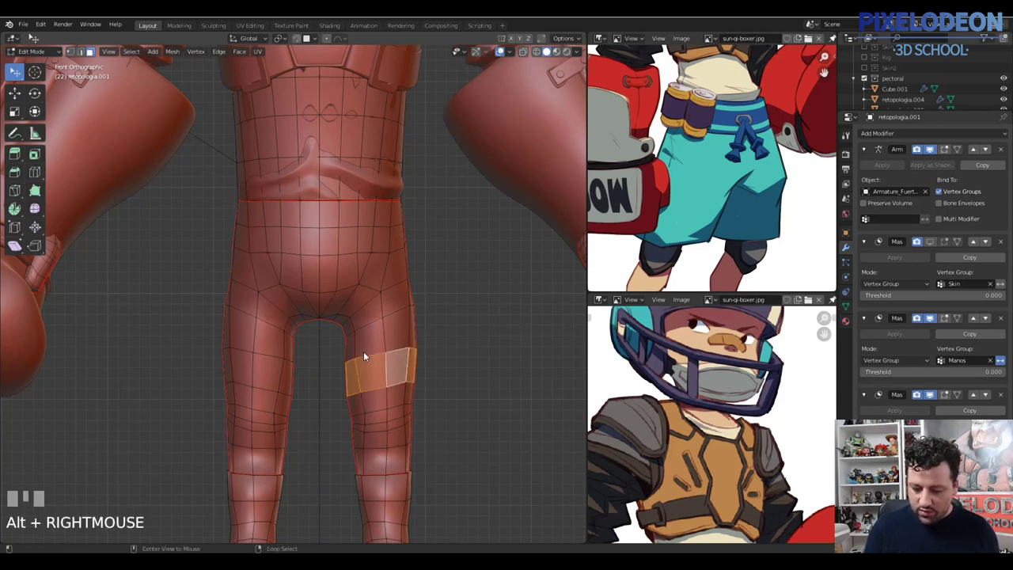
right_click(287, 373)
right_click(375, 289)
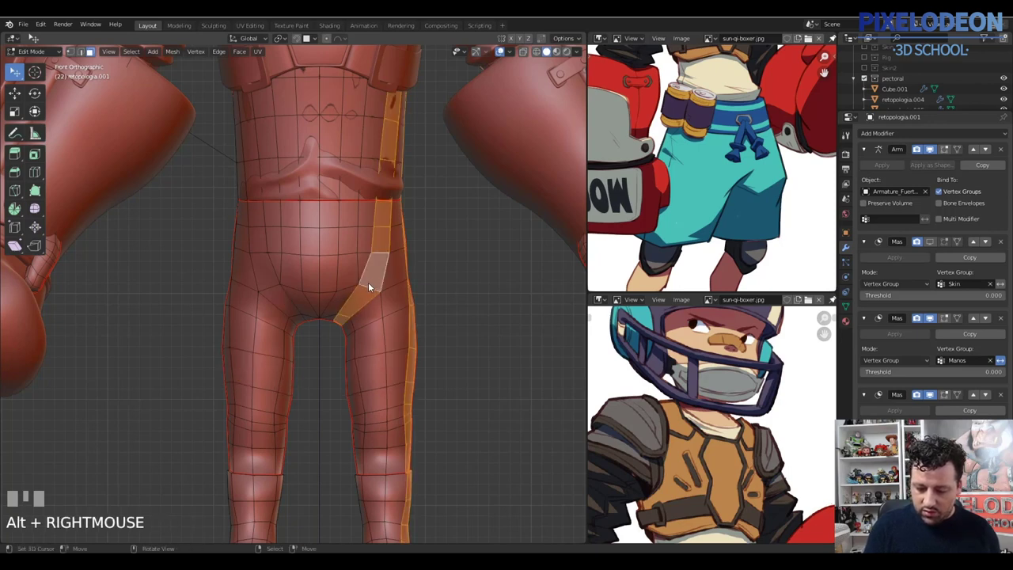
right_click(389, 224)
right_click(392, 258)
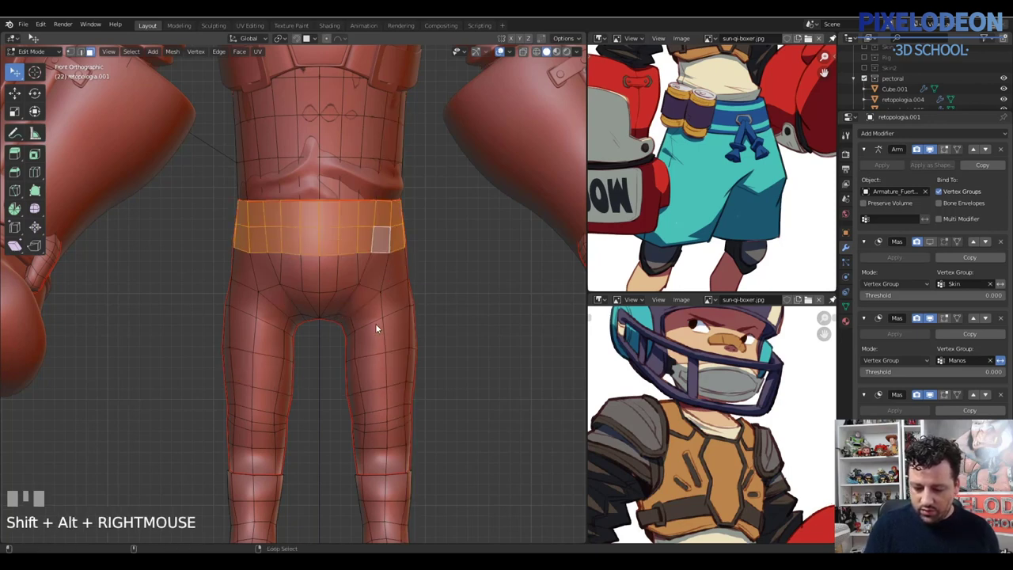
right_click(391, 247)
drag(362, 337, 282, 343)
right_click(288, 346)
Grow the selection to cover the whole shorts area over hips and thighs
key(ctrl+KP_Add)
key(ctrl+KP_Subtract)
key(ctrl+KP_Add)
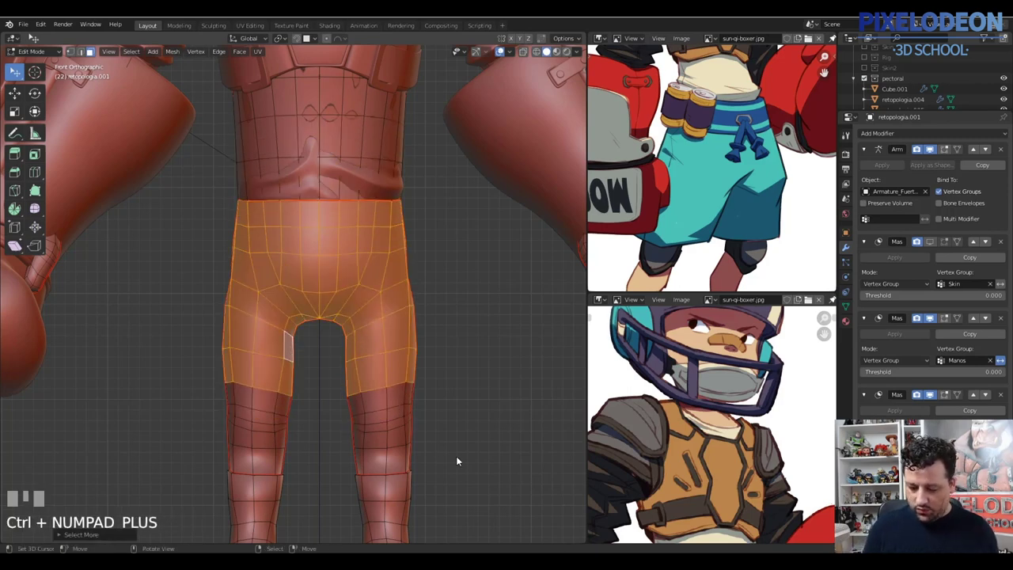
drag(409, 363, 380, 405)
right_click(380, 405)
right_click(318, 407)
drag(421, 419, 419, 364)
Duplicate the selected faces, separate them into their own object and leave Edit Mode
key(shift+d)
right_click(420, 365)
key(p)
key(Tab)
Pick the new shorts object among the overlapping meshes in the viewport
right_click(400, 367)
right_click(402, 368)
right_click(366, 399)
right_click(366, 398)
right_click(363, 405)
right_click(363, 406)
right_click(366, 409)
right_click(366, 411)
right_click(411, 414)
right_click(407, 414)
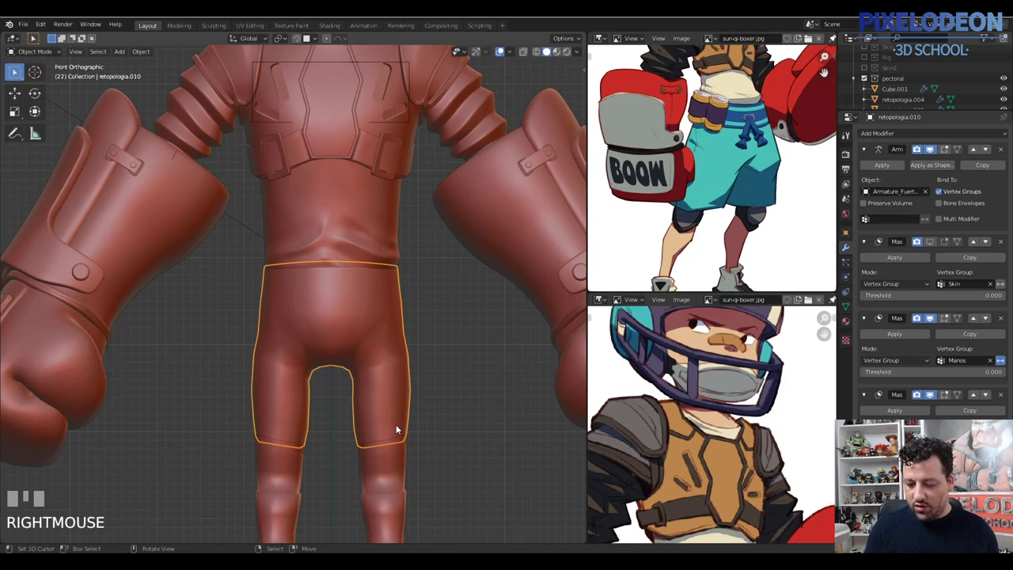
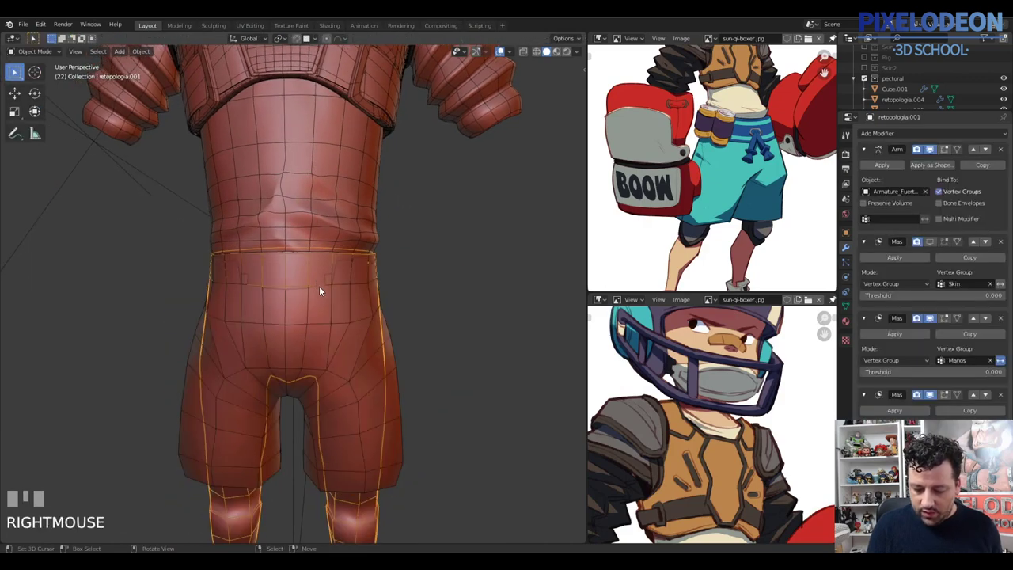
Zoom out to see the boxer's legs and feet
drag(377, 279, 359, 377)
Enter Edit Mode and select the shin faces below the shorts using wireframe box select
key(Tab)
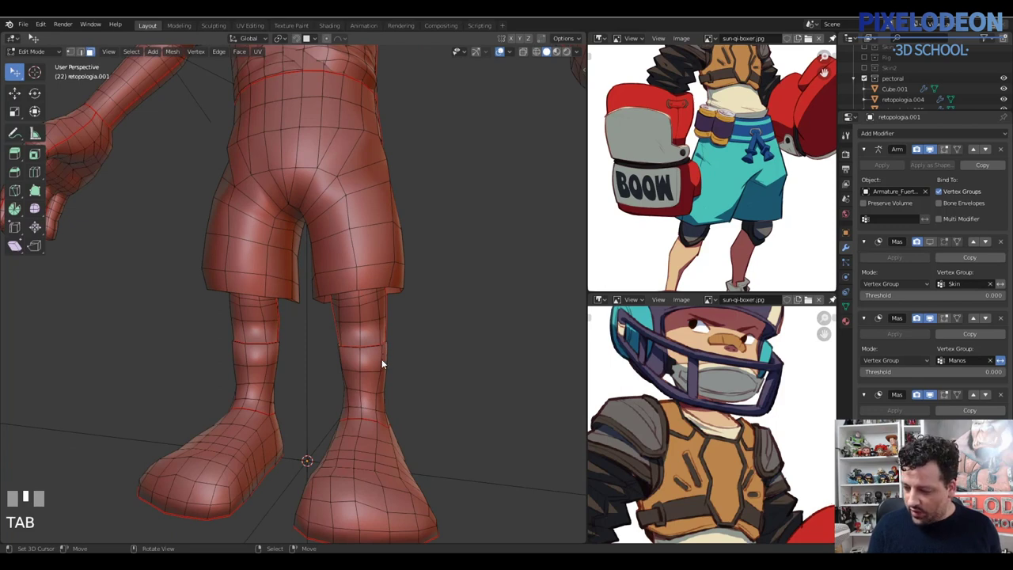
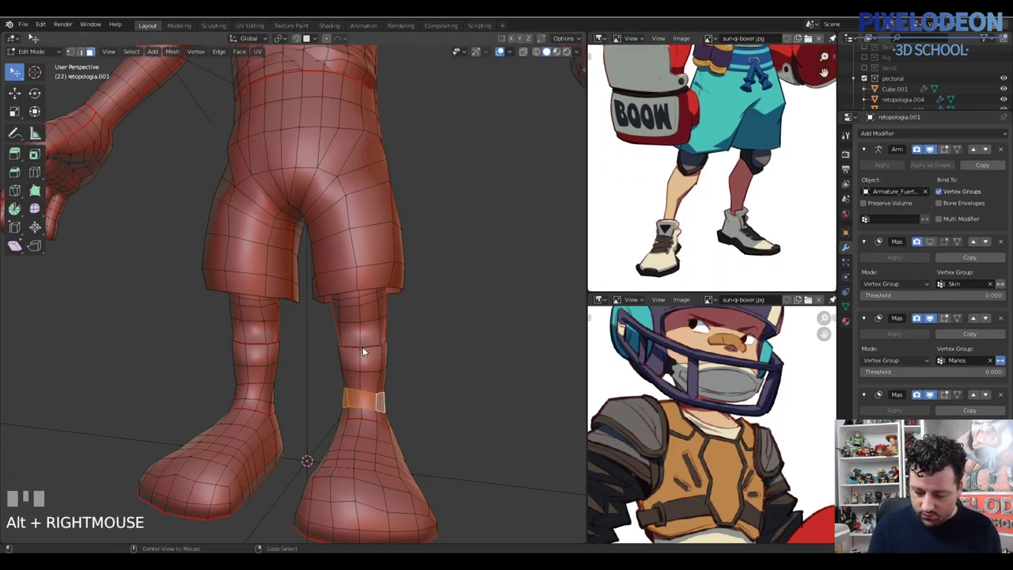
drag(364, 340, 294, 349)
drag(287, 350, 308, 365)
key(ctrl+KP_Add)
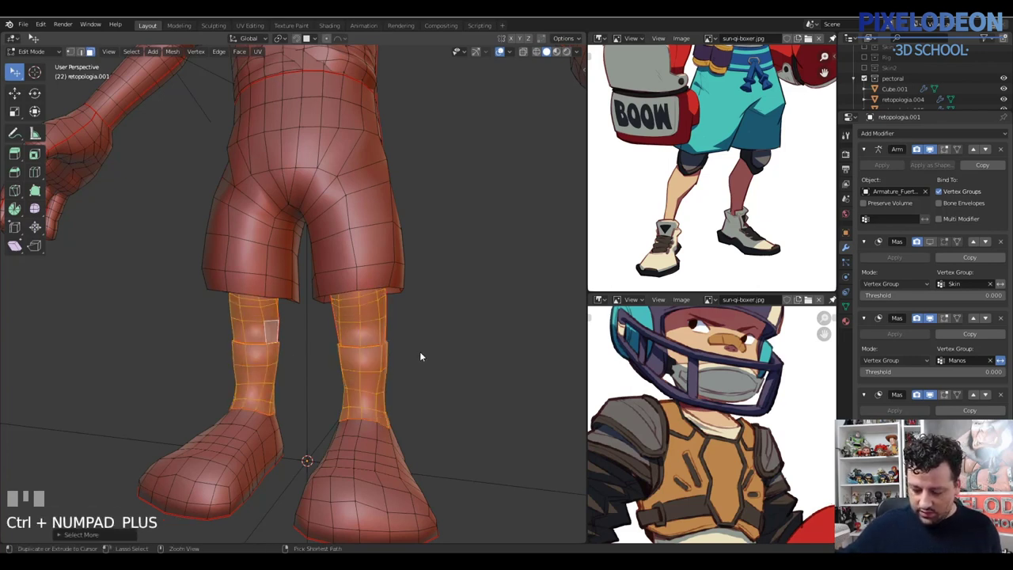
key(ctrl+KP_Subtract)
drag(374, 317, 394, 316)
key(z)
key(b)
key(z)
Duplicate the shin faces, separate them into a lower-leg object and return to Object Mode
key(shift+d)
right_click(394, 316)
key(p)
key(Tab)
right_click(366, 364)
right_click(367, 365)
right_click(369, 372)
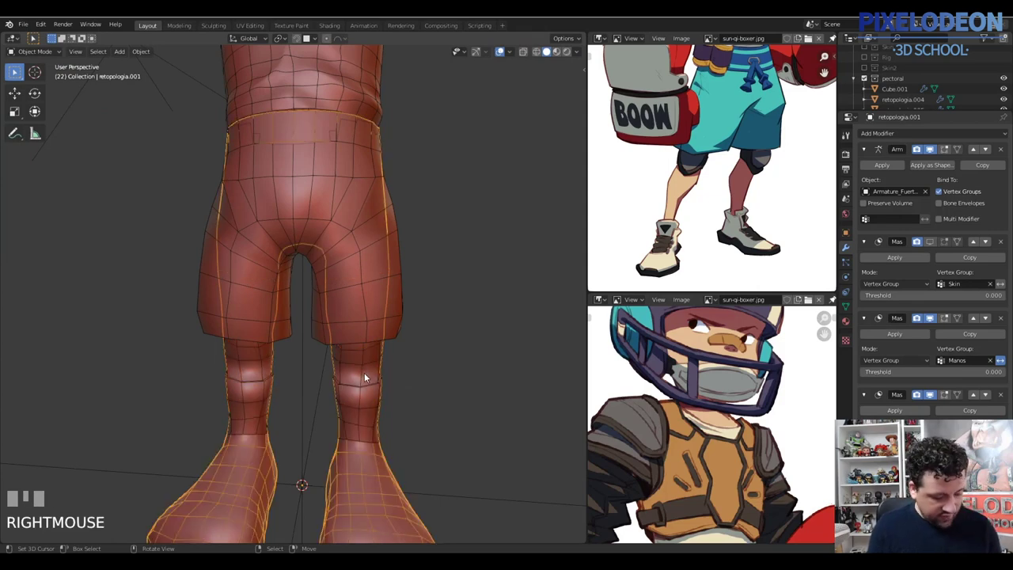
Hide the body, select the lower-leg object and enter Edit Mode with everything selected
key(h)
right_click(369, 373)
drag(367, 372, 366, 364)
key(Tab)
key(a)
Use edge operations on the knee edges to shape a band and clear the seams
key(ctrl+e)
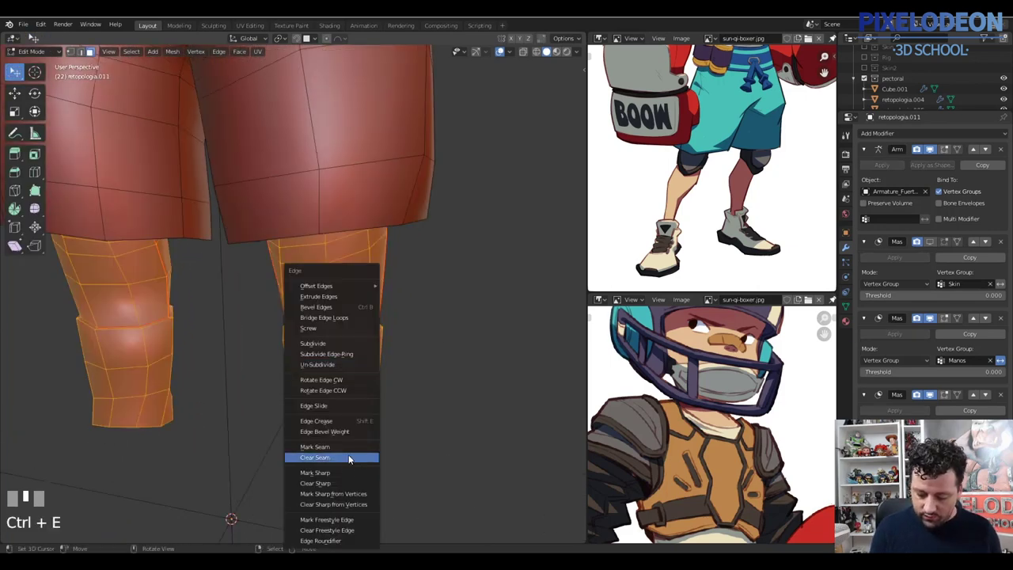
key(2)
right_click(361, 350)
key(ctrl+x)
drag(374, 347, 358, 402)
right_click(358, 402)
key(ctrl+z)
right_click(154, 348)
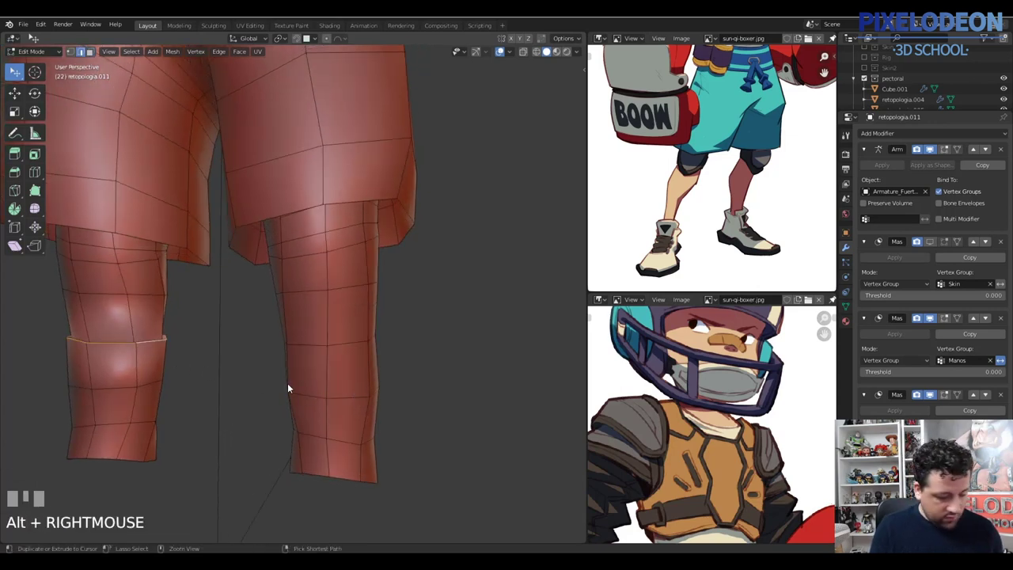
key(ctrl+x)
Leave Edit Mode and remove the leg piece's armature and Skin mask modifiers
drag(412, 381, 1007, 150)
key(Tab)
drag(1007, 150, 857, 245)
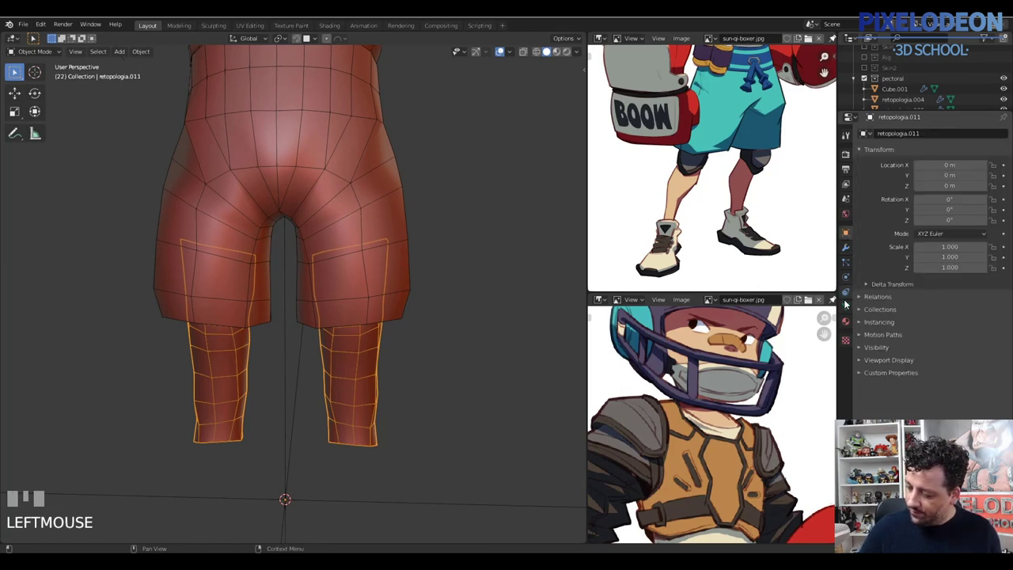
Delete the leg piece's vertex groups, then select the left leg's linked faces and delete them
drag(856, 296, 921, 253)
drag(1003, 197, 239, 377)
key(Tab)
right_click(239, 377)
key(l)
key(x)
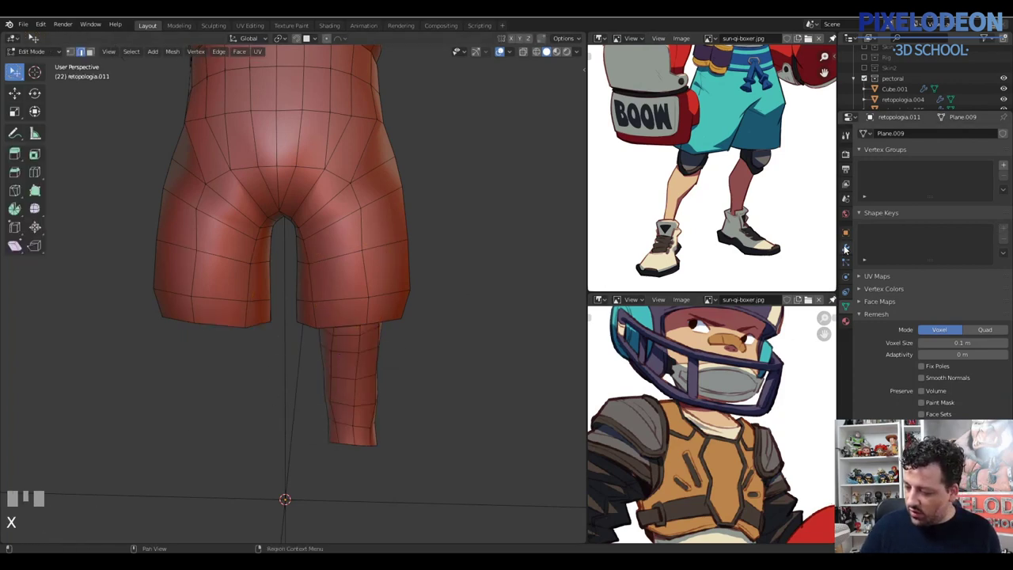
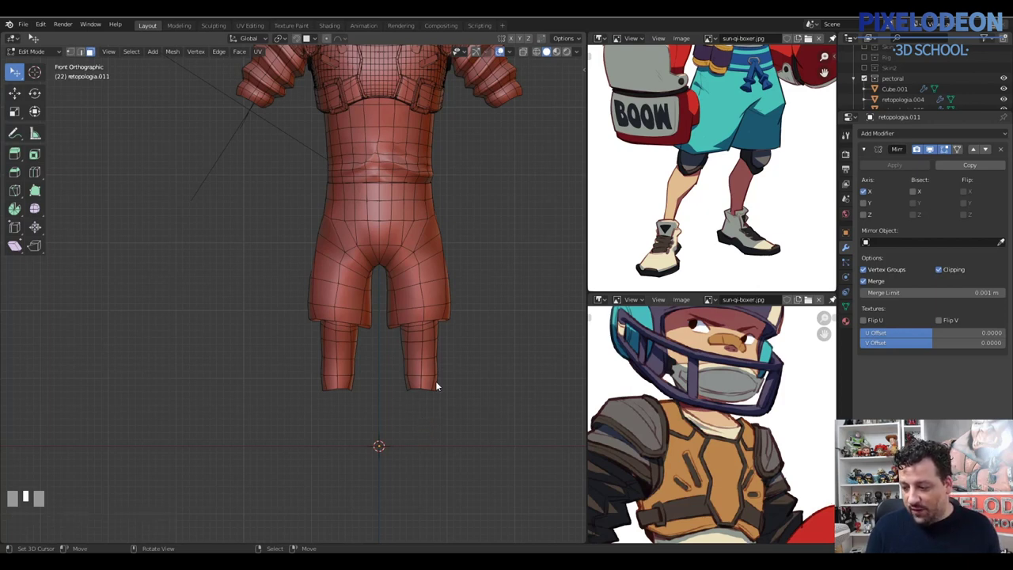
Pan the view closer onto the shorts
middle_click(424, 406)
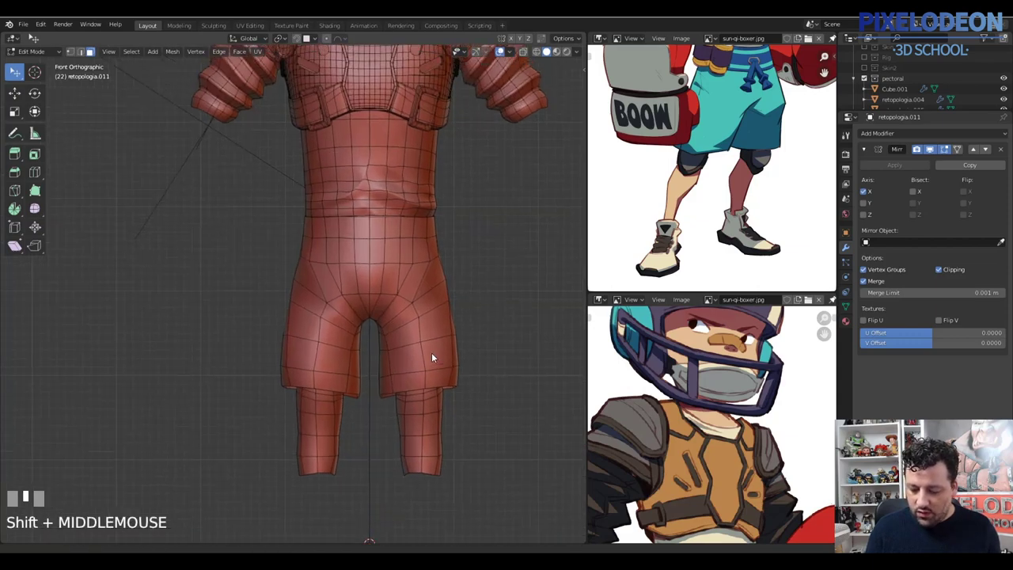
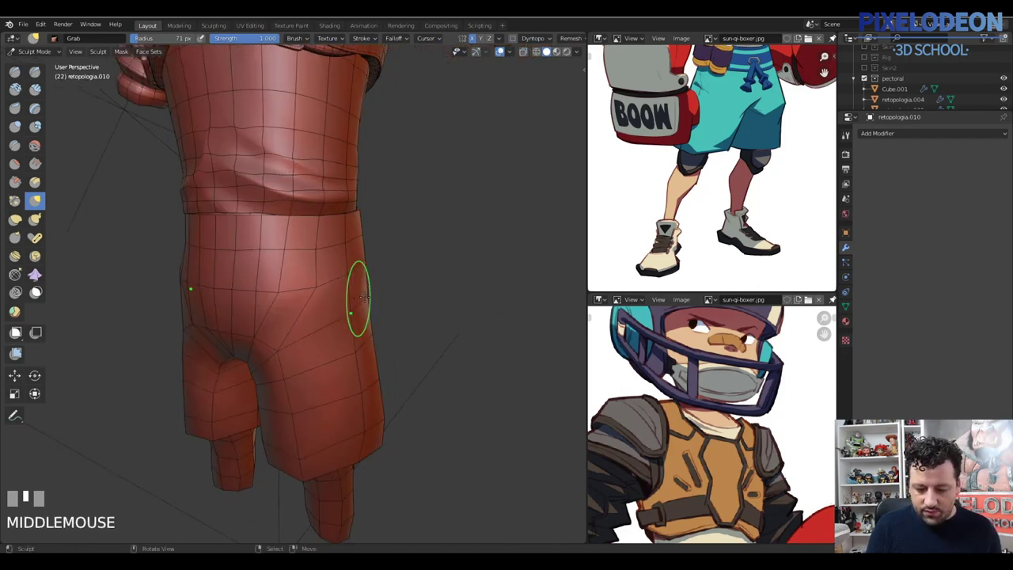
Leave sculpting, enter Edit Mode on the shorts and pick vertices on their left side
key(Tab)
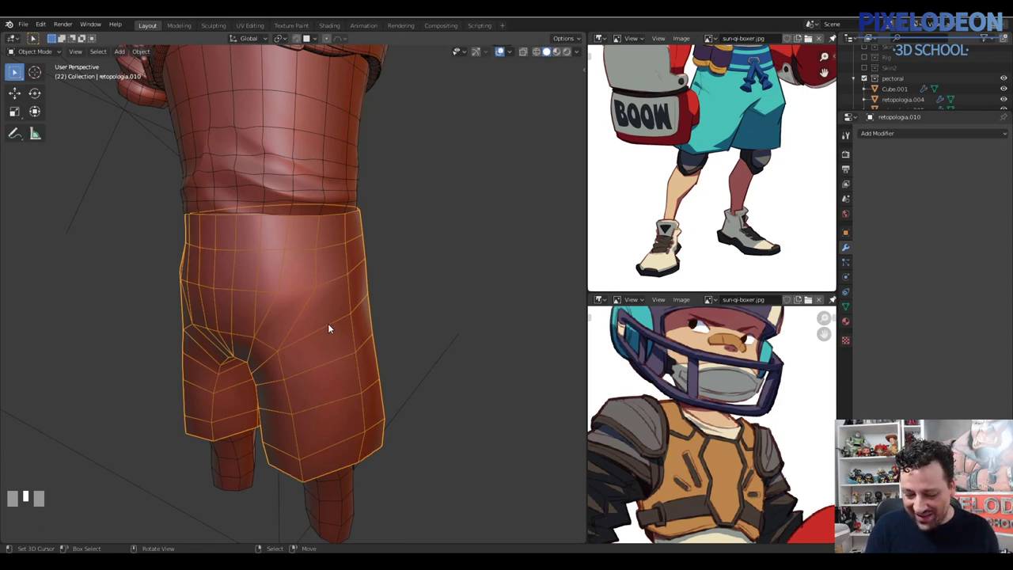
key(Tab)
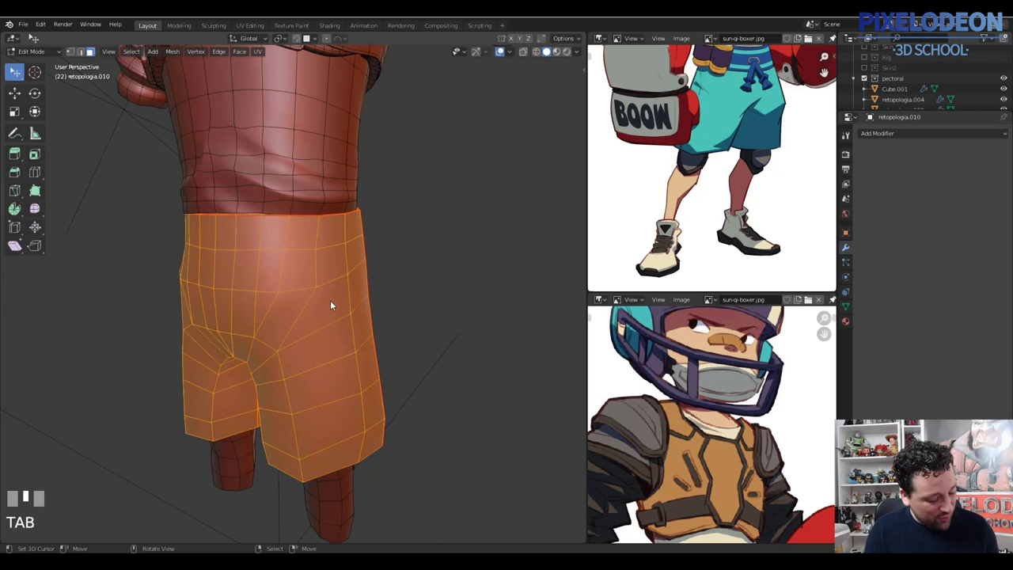
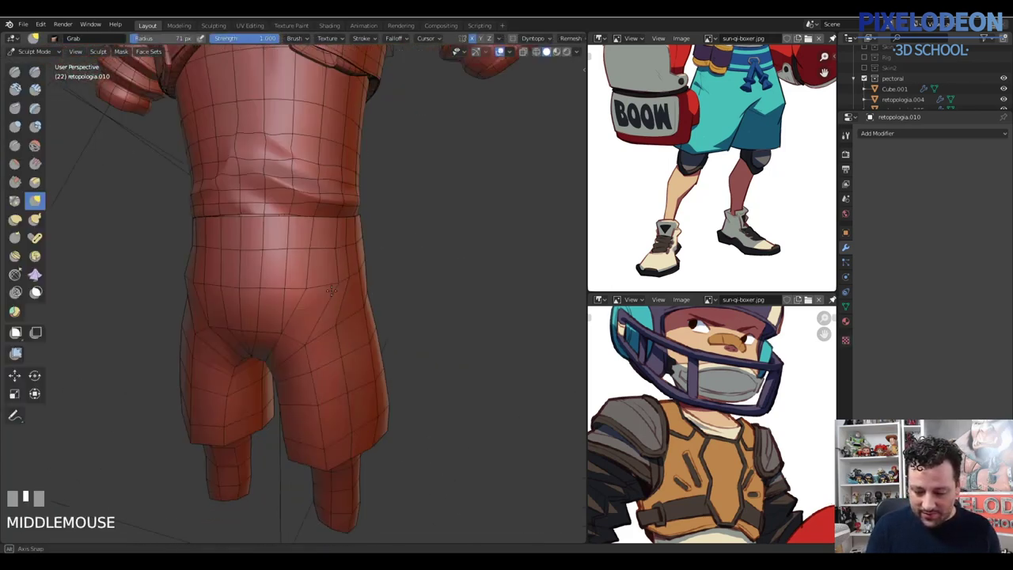
key(Tab)
drag(322, 296, 243, 288)
right_click(242, 288)
drag(314, 279, 225, 413)
right_click(225, 414)
drag(274, 400, 256, 340)
right_click(255, 340)
In front view select one half via linked and inverted selection, then delete it
key(v)
right_click(311, 361)
key(alt+q)
drag(364, 320, 319, 337)
right_click(319, 337)
key(l)
key(ctrl+i)
key(x)
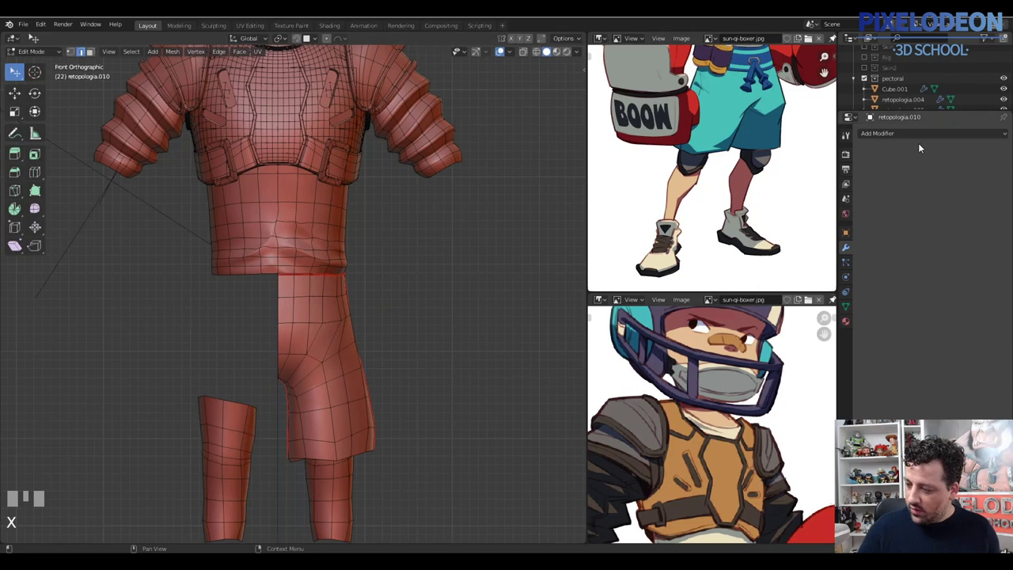
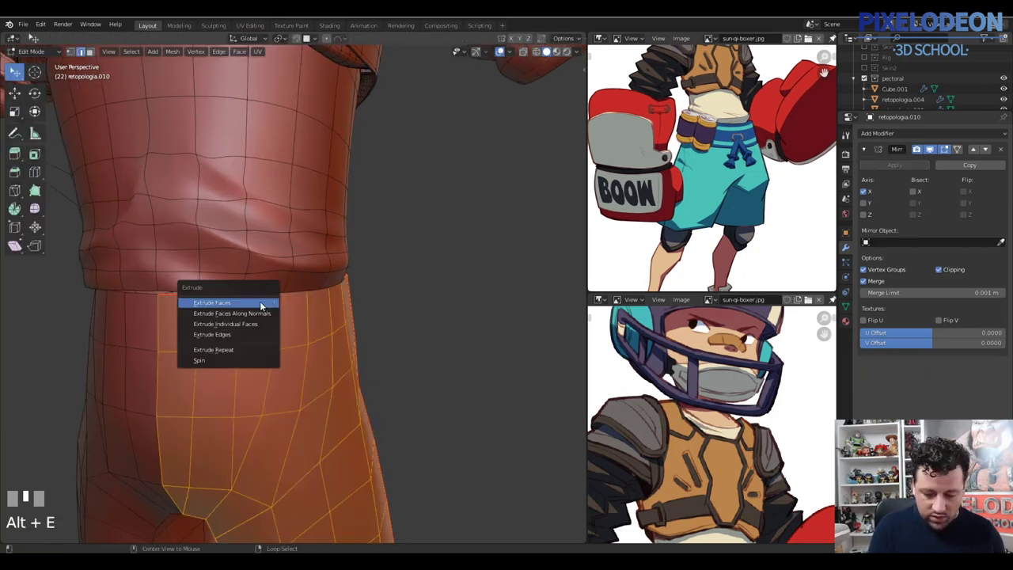
With proportional editing on, shrink the waist edge loop inward along its normals (Alt+S)
key(Escape)
key(ctrl+e)
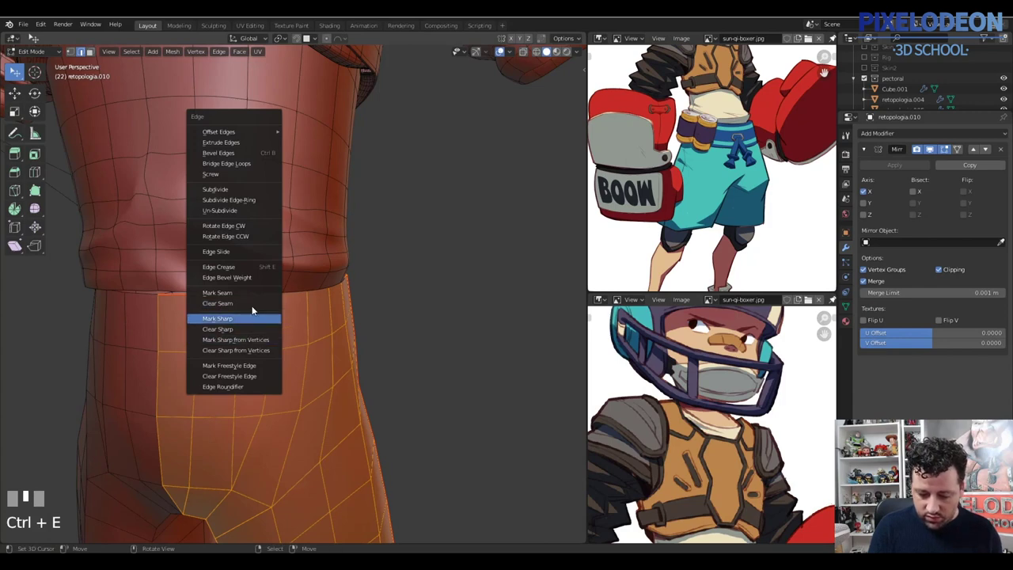
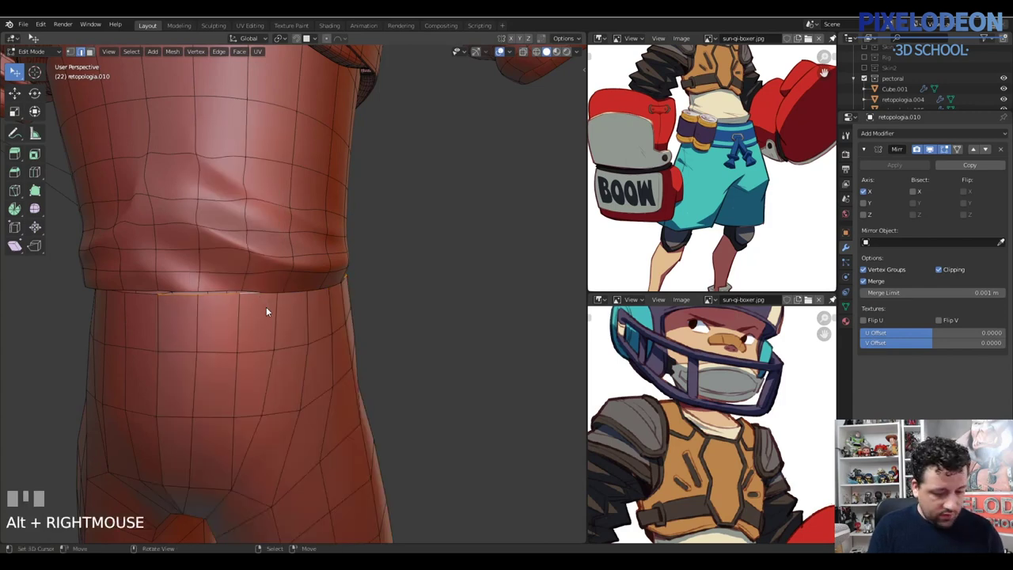
key(o)
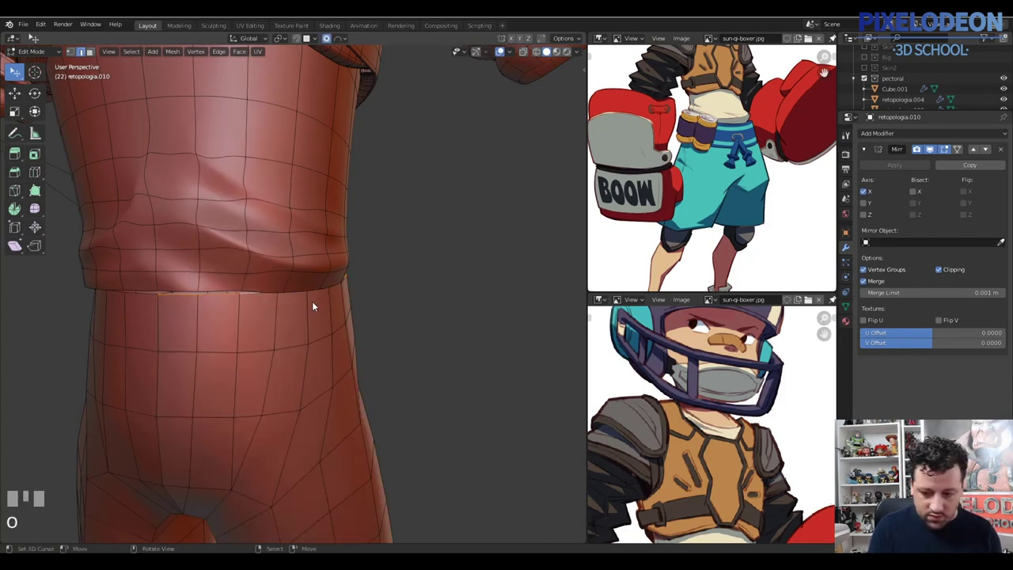
key(alt+s)
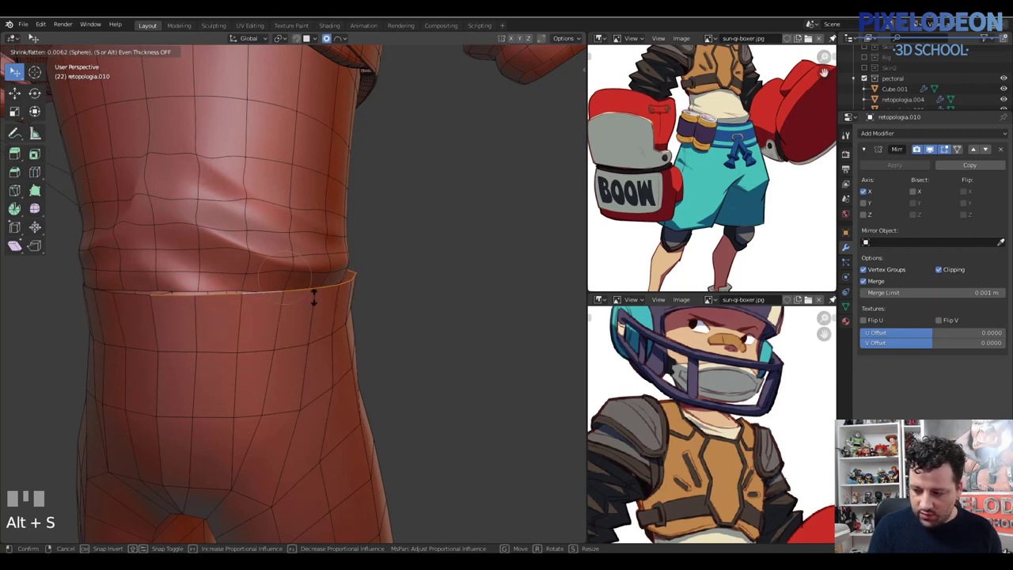
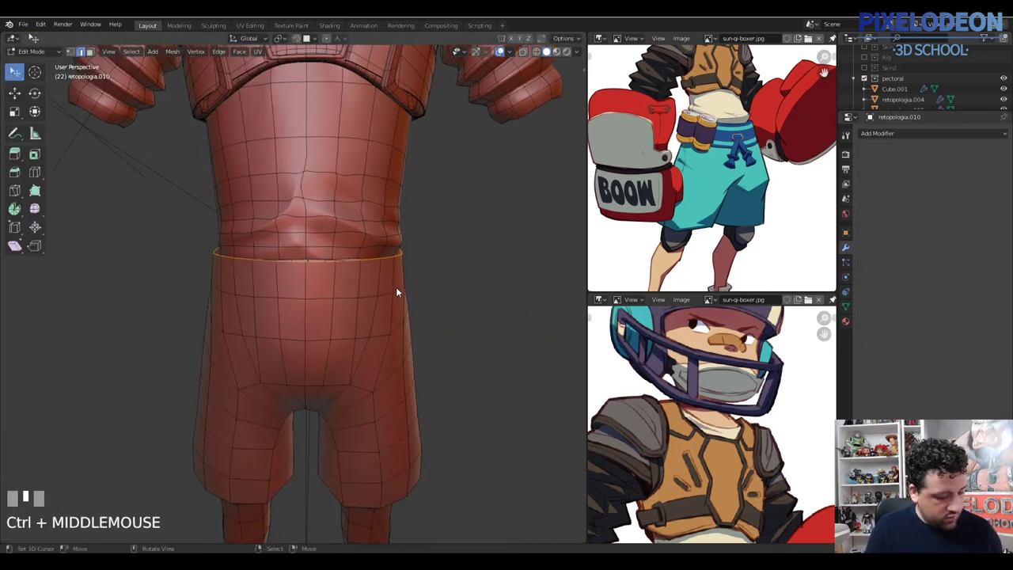
Select the leg-opening edge loop and extrude new edges from it
key(2)
right_click(394, 261)
drag(397, 276, 408, 296)
key(alt+e)
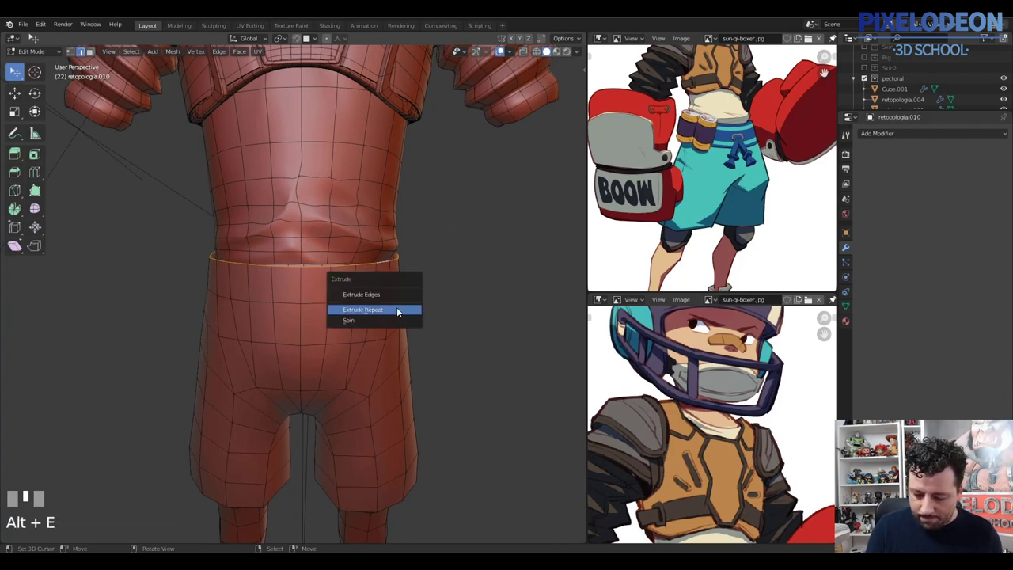
key(Escape)
key(a)
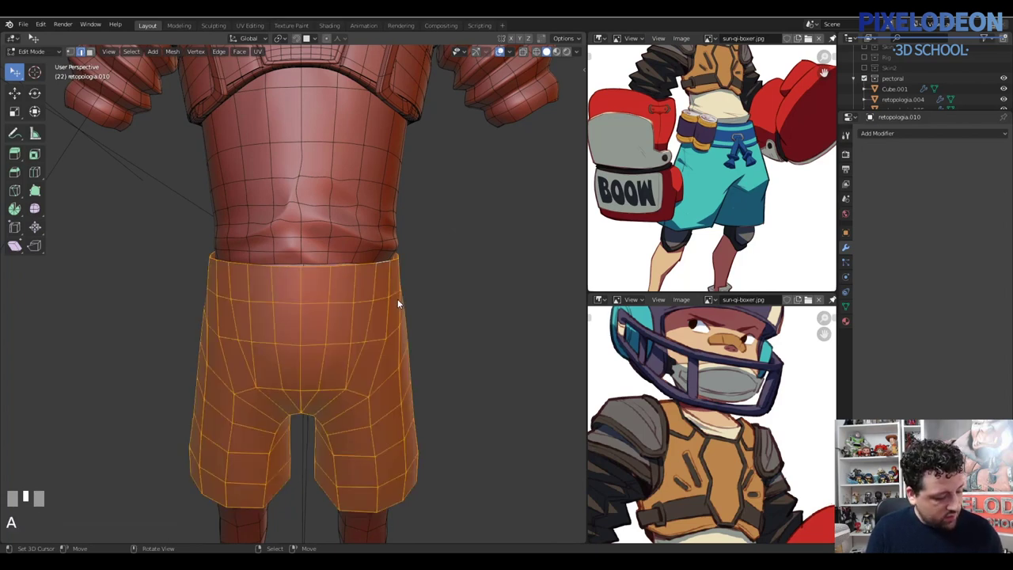
Shrink the extruded edges inward to form a visible rim thickness and confirm
key(3)
key(alt+e)
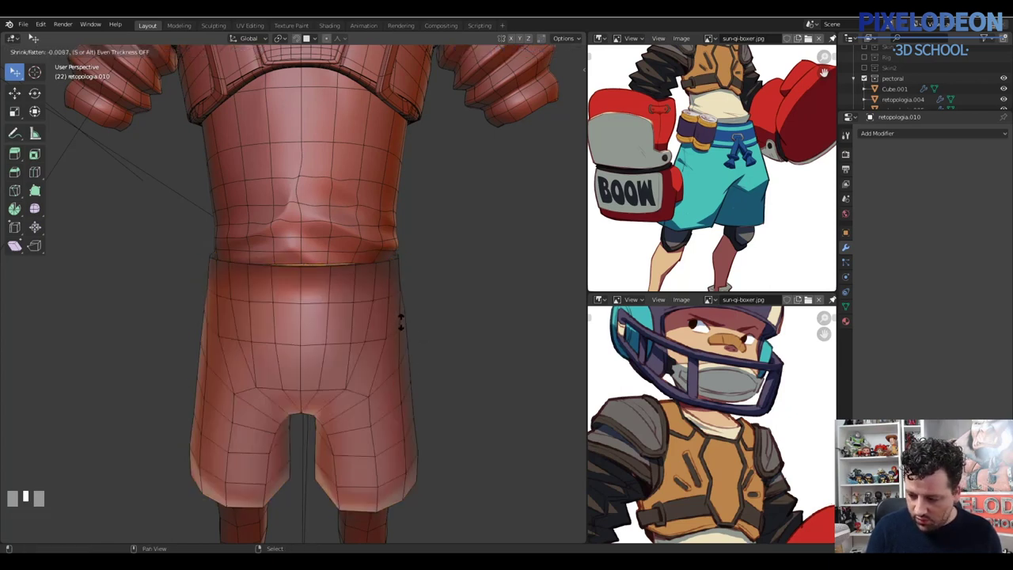
click(423, 375)
middle_click(421, 374)
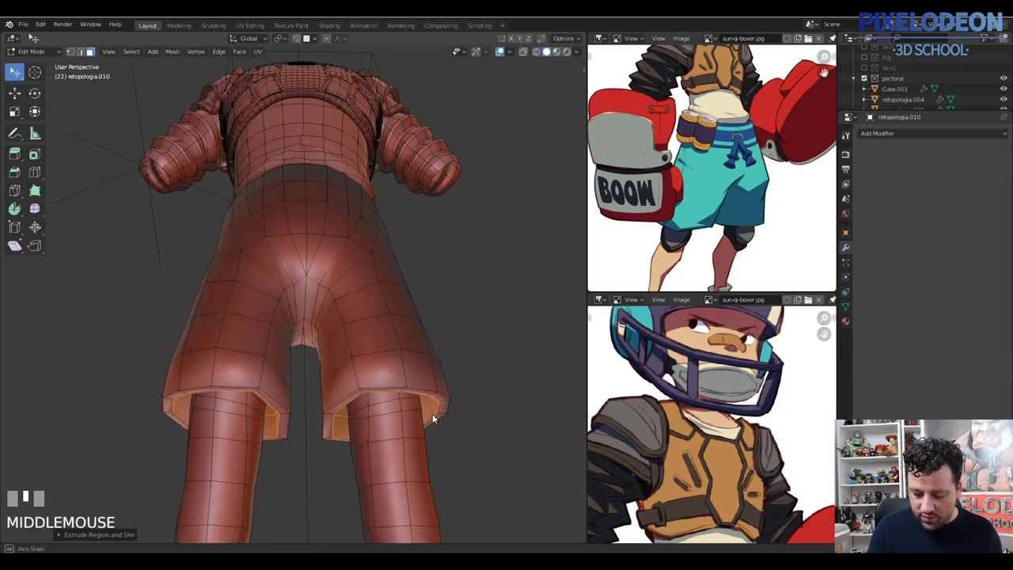
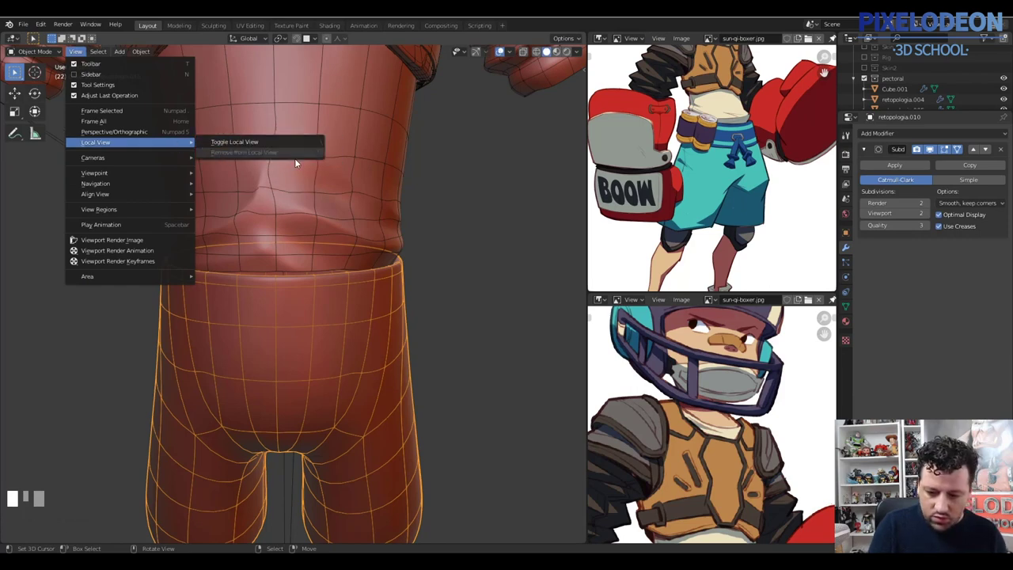
Edit the shorts mesh and toggle local view to see the waistband alone, then back with the torso
key(Tab)
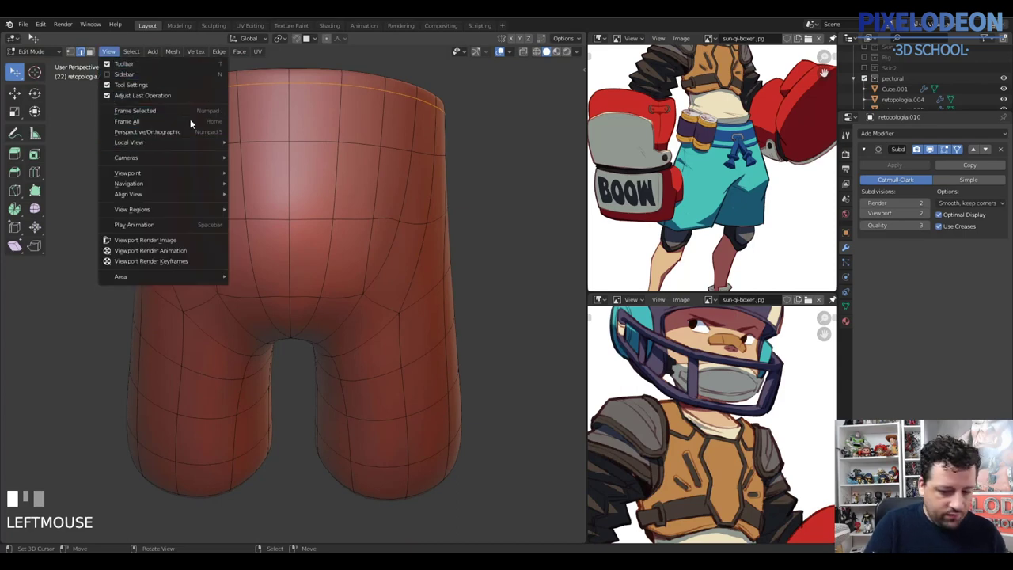
key(Escape)
key(\)
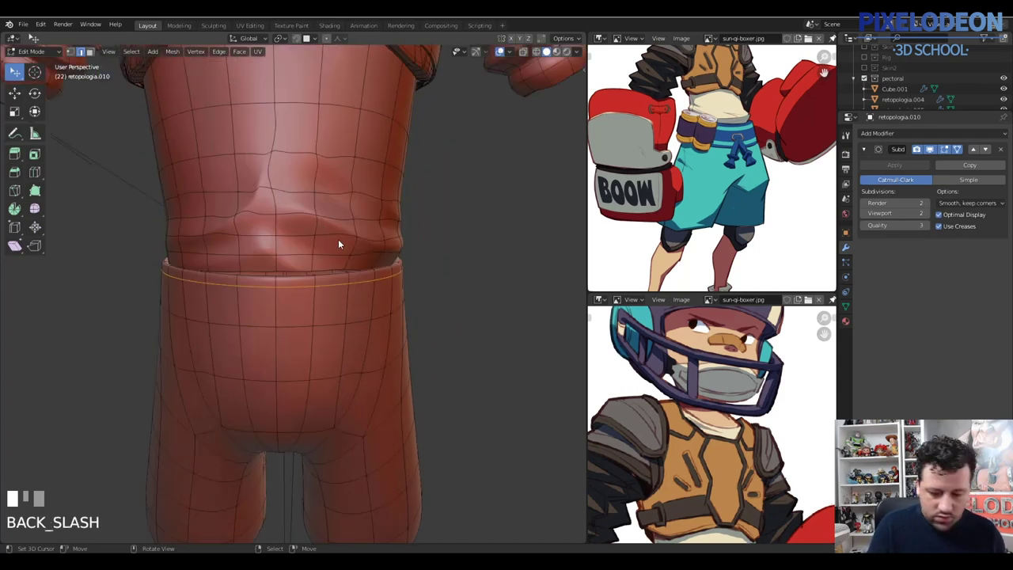
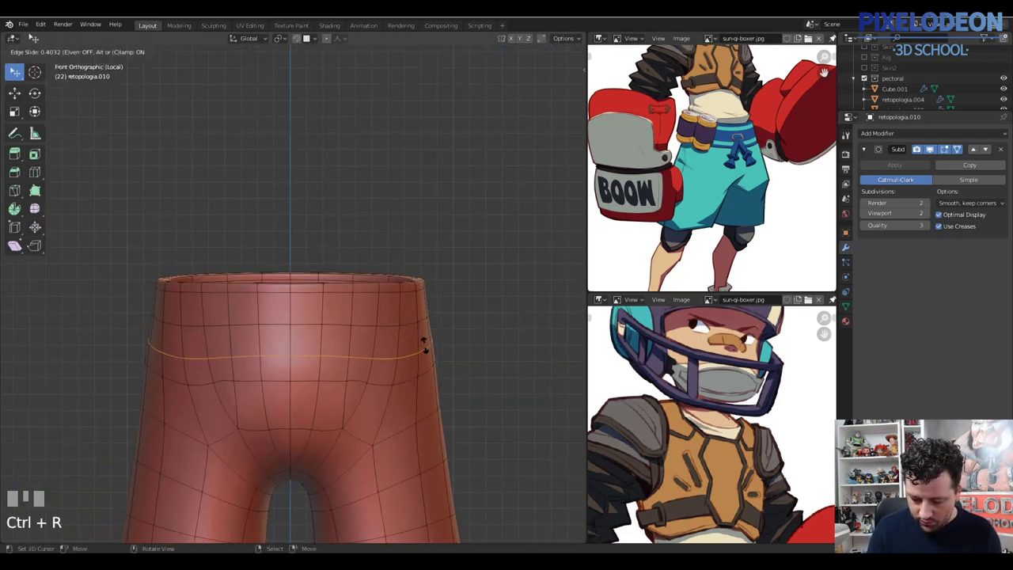
Slide the waist edge loop toward the rim and push it inward to carve the waistband groove
click(430, 337)
drag(430, 346, 434, 341)
key(ctrl+b)
click(435, 341)
key(alt+e)
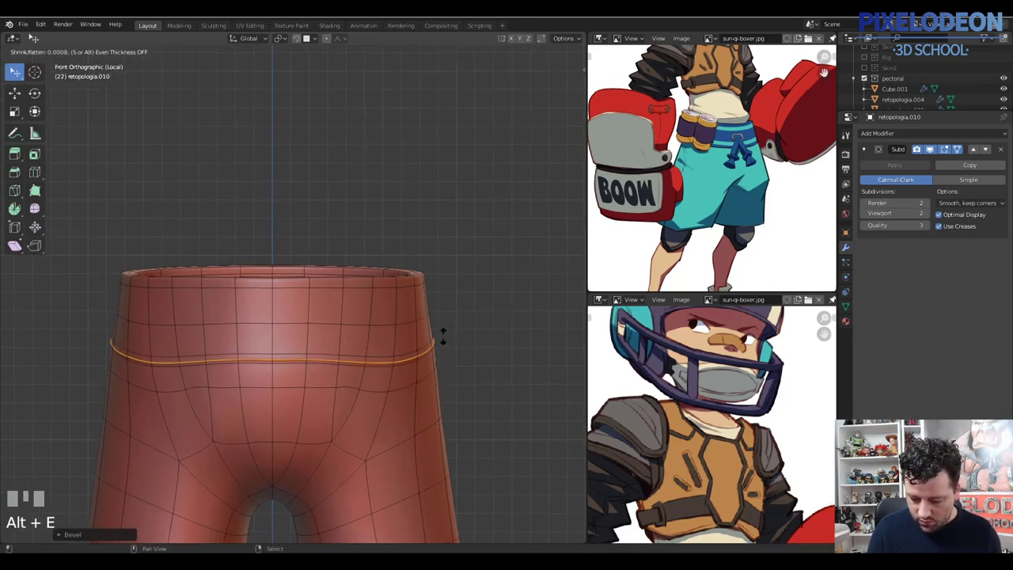
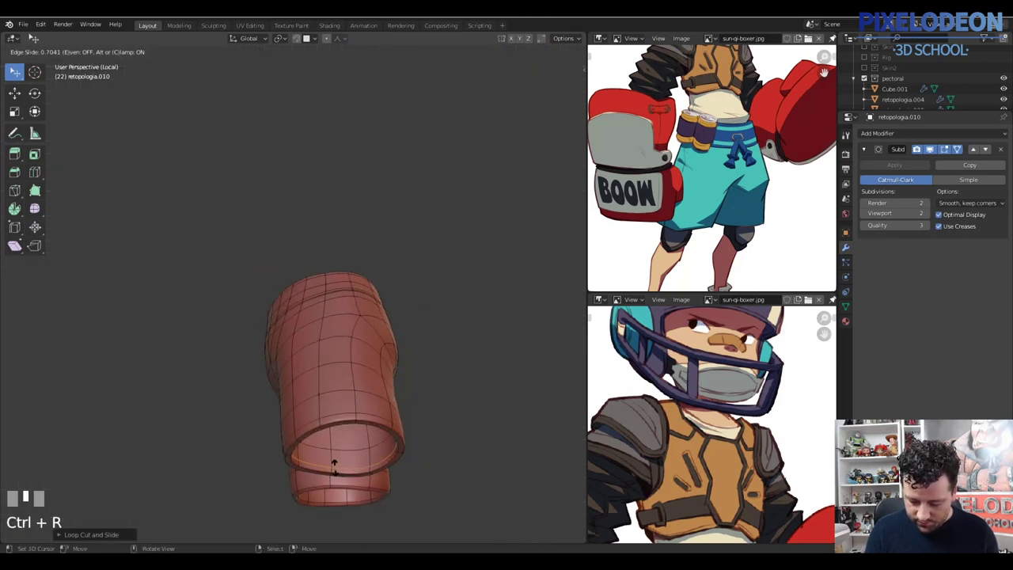
Orbit to the side of the shorts and make the mesh see-through to show hidden edges
click(347, 456)
drag(393, 377, 376, 263)
right_click(376, 263)
drag(382, 251, 378, 261)
key(z)
key(c)
right_click(378, 261)
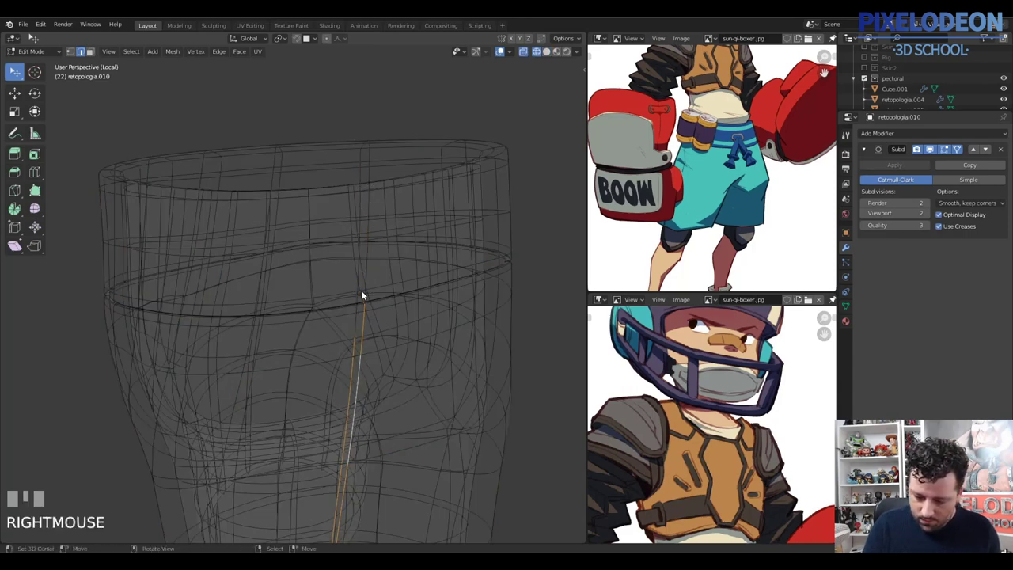
Cut a centered vertical edge loop down the side across the waistband, then return to solid view
key(z)
drag(395, 283, 391, 292)
key(ctrl+b)
right_click(390, 292)
drag(374, 309, 379, 277)
key(z)
key(c)
right_click(378, 278)
key(z)
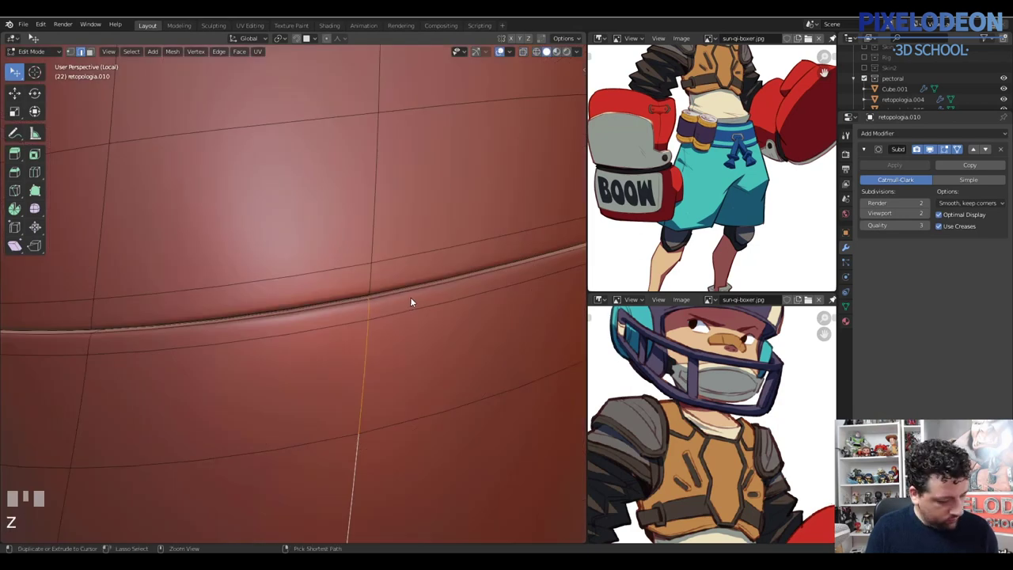
key(ctrl+b)
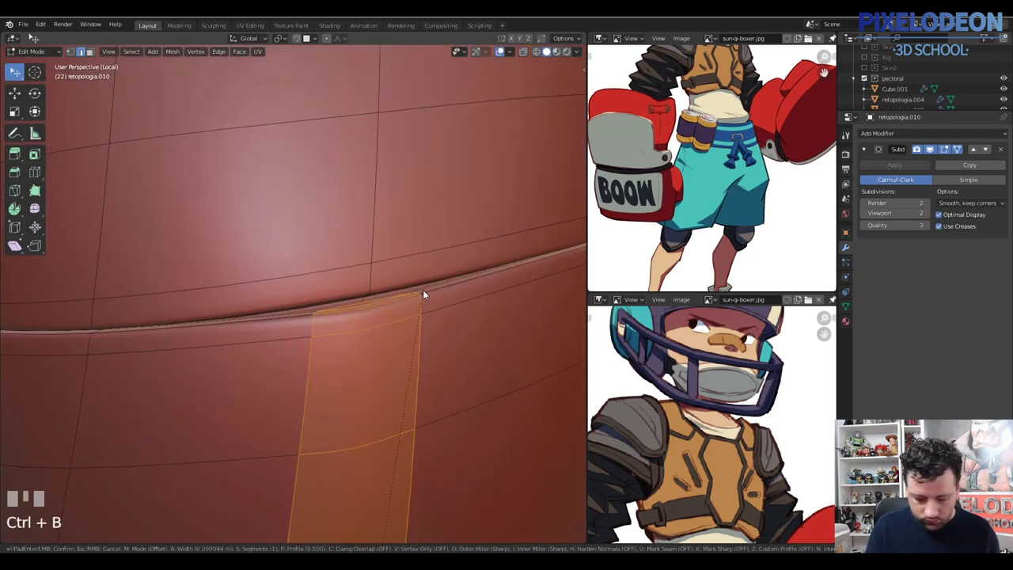
click(427, 293)
key(alt+e)
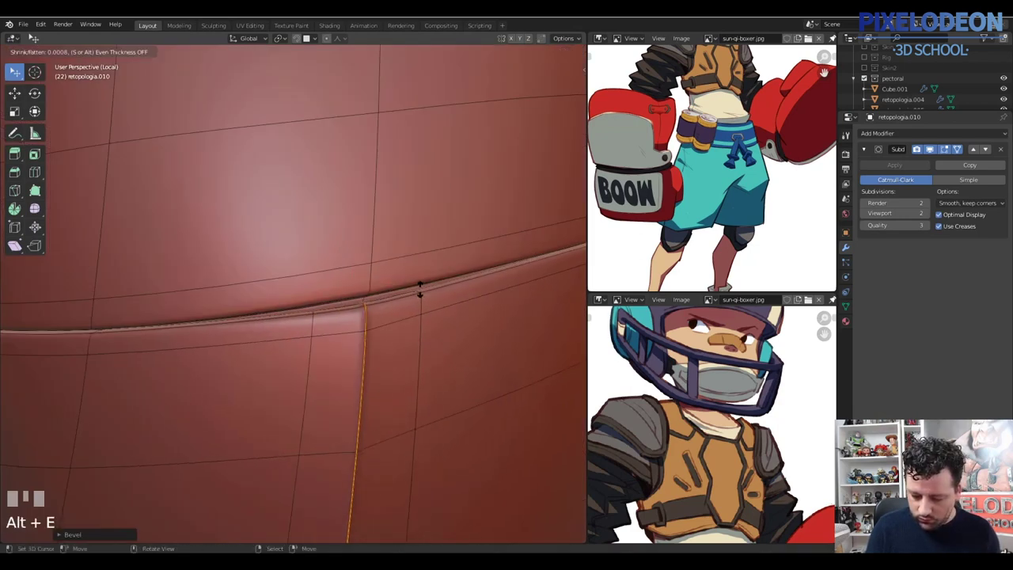
click(408, 302)
drag(429, 296, 313, 297)
key(ctrl+z)
key(z)
right_click(313, 298)
key(z)
key(ctrl+b)
click(405, 302)
key(alt+e)
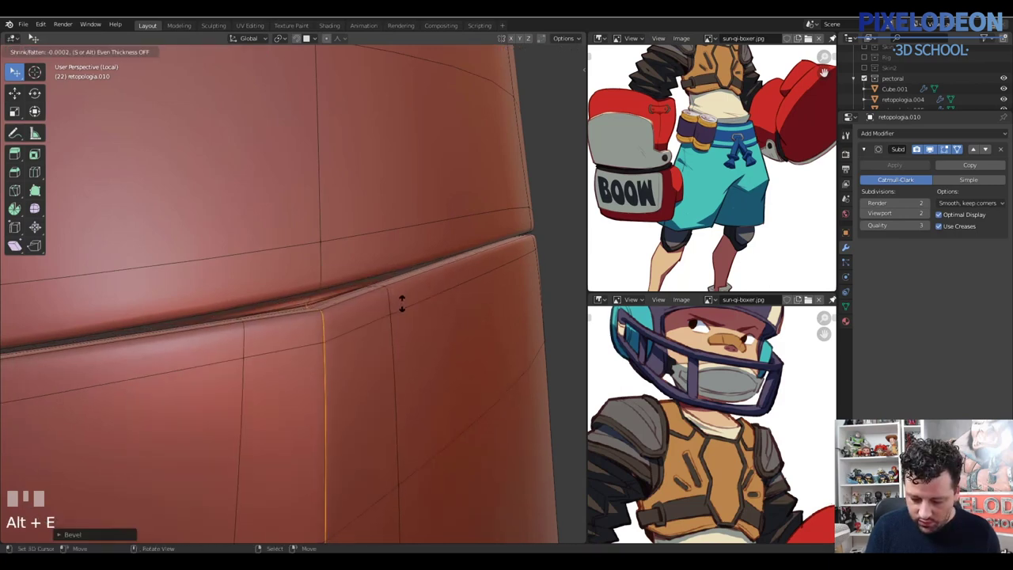
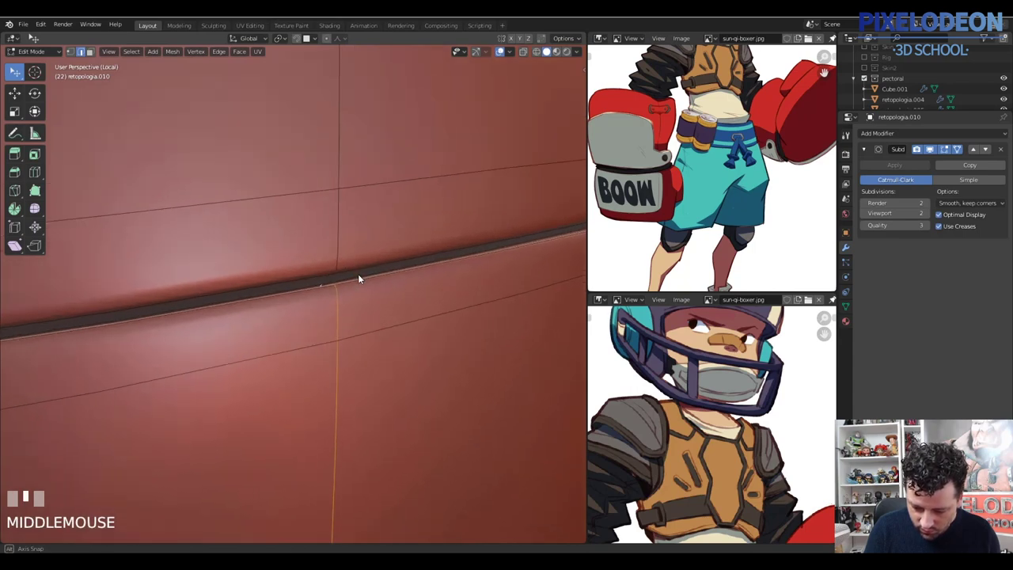
right_click(333, 280)
key(ctrl+n)
key(Escape)
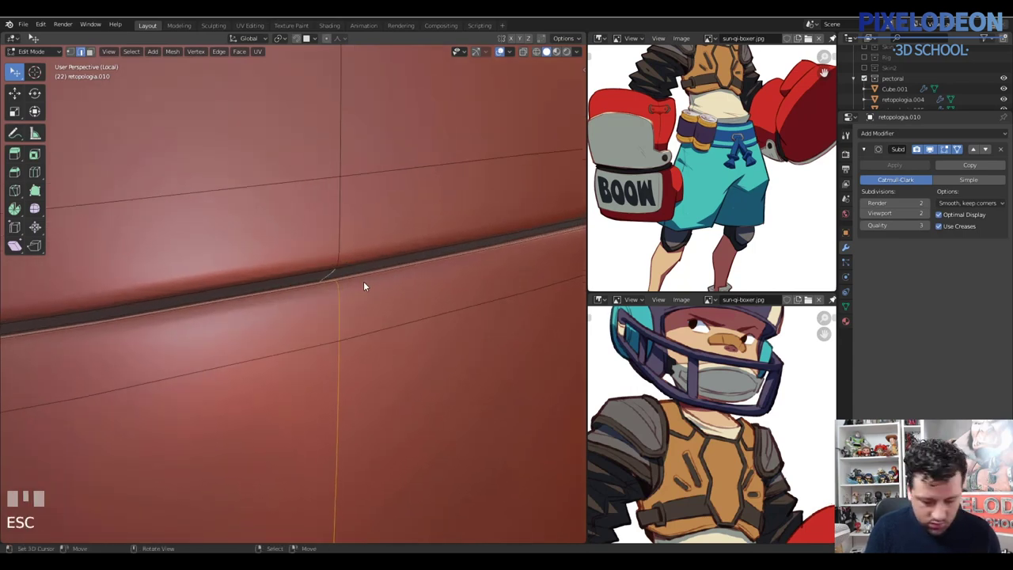
key(ctrl+b)
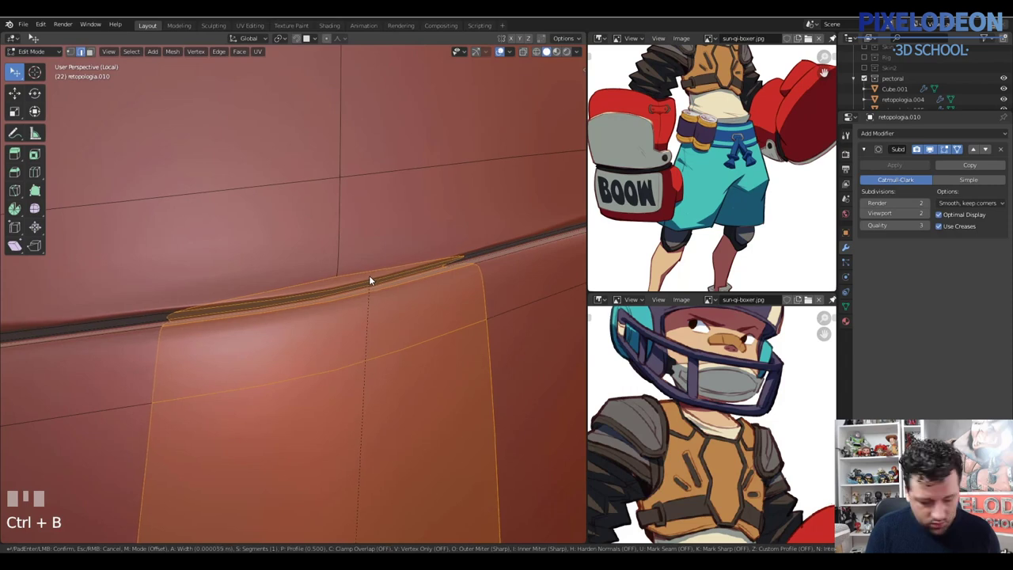
click(370, 281)
key(alt+e)
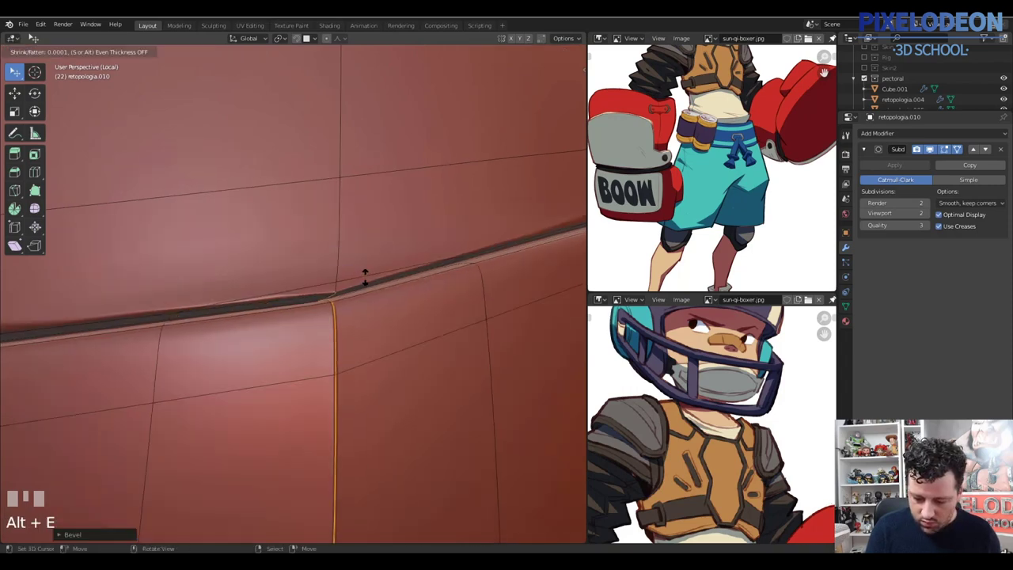
click(373, 286)
key(Tab)
key(ctrl+z)
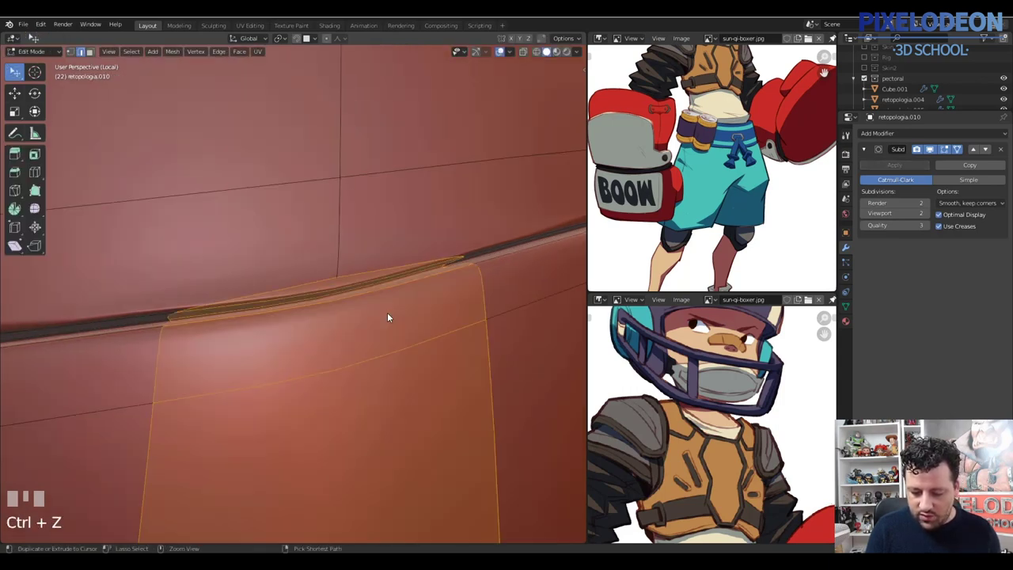
drag(379, 322, 397, 311)
key(2)
right_click(397, 311)
drag(400, 317, 384, 369)
key(v)
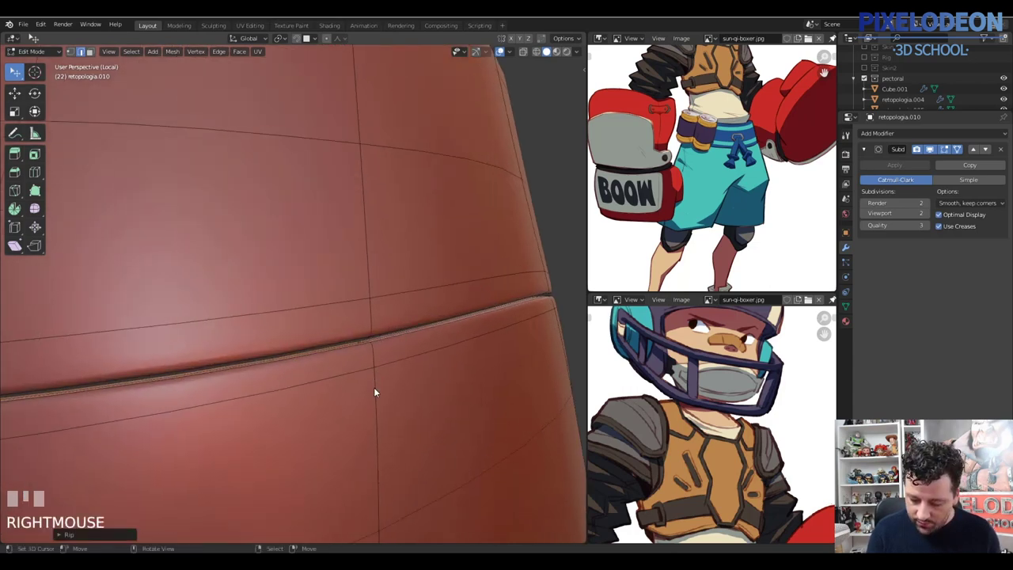
Inspect the waistband in see-through view and orbit to look inside the shorts opening and top rim
right_click(378, 390)
drag(384, 375, 377, 331)
key(z)
right_click(376, 331)
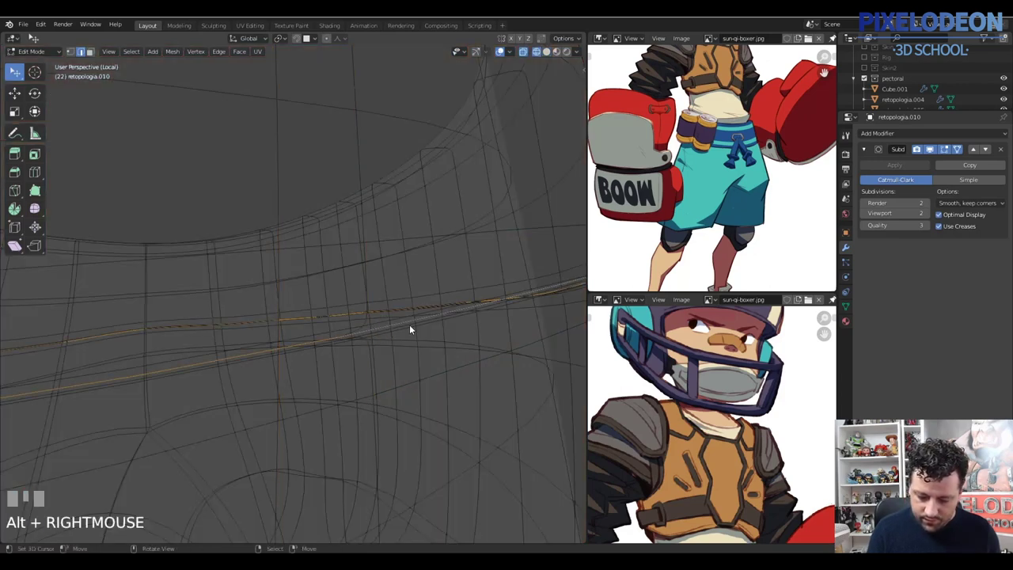
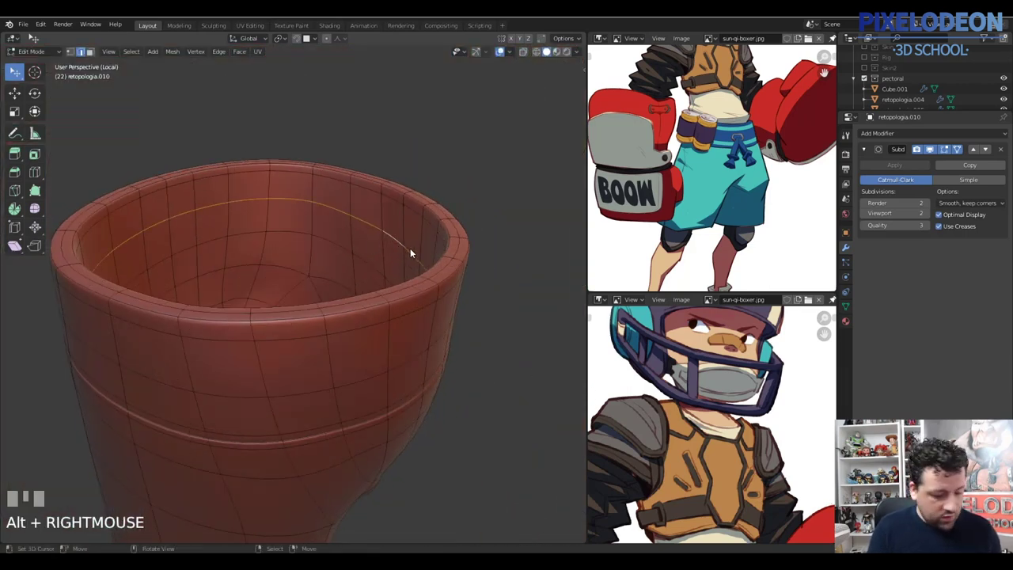
key(v)
right_click(483, 279)
drag(449, 279, 483, 390)
right_click(483, 389)
drag(452, 328, 359, 245)
Slide the top rim's inner loop and a waistband loop to tighten the groove, undoing a misstep
key(ctrl+b)
click(362, 245)
drag(362, 245, 361, 250)
key(alt+e)
click(361, 250)
drag(353, 237, 344, 249)
key(Tab)
key(Tab)
key(ctrl+z)
Orbit back outside the shorts and confirm the waistband edge adjustment
right_click(344, 249)
drag(367, 291, 370, 290)
key(ctrl+b)
click(371, 291)
key(alt+e)
key(Escape)
key(alt+e)
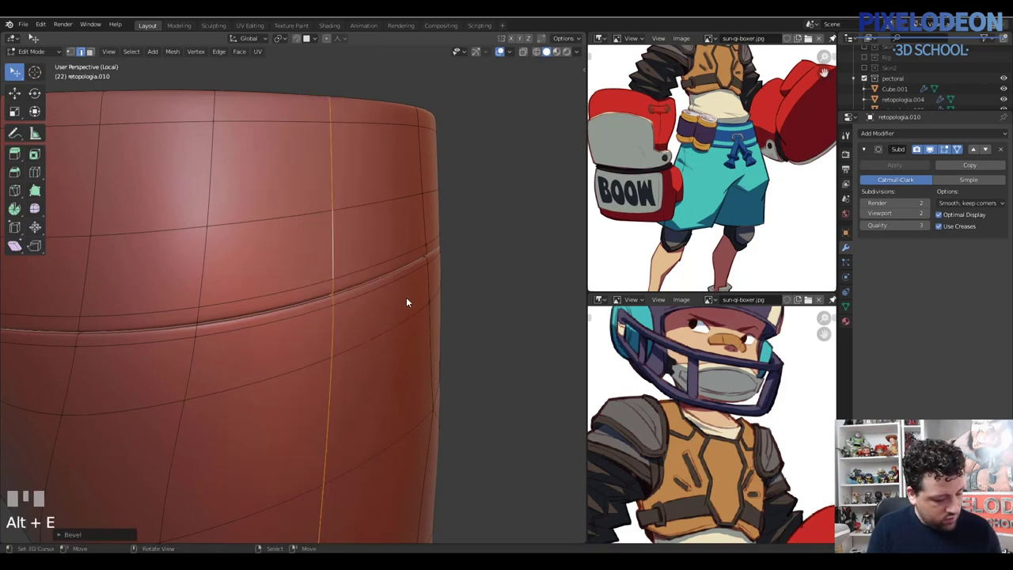
Select the side-seam faces and vertices and try lowering them into the groove, cancelling the move
key(ctrl+b)
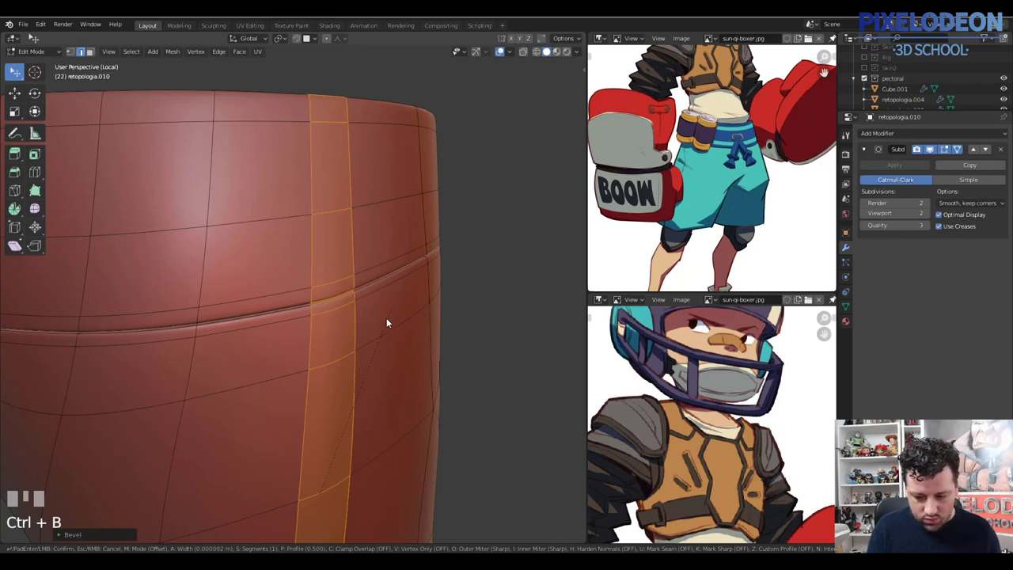
click(401, 310)
key(alt+e)
click(407, 316)
key(Tab)
drag(368, 314, 286, 311)
key(Tab)
right_click(286, 310)
Test pulling the groove point down at the seam crossing from several angles, cancelling each attempt
drag(286, 336, 283, 323)
key(3)
right_click(284, 323)
drag(281, 313, 279, 305)
key(1)
right_click(280, 306)
right_click(285, 307)
right_click(284, 325)
right_click(286, 326)
drag(292, 309, 298, 301)
key(g)
right_click(298, 301)
drag(307, 310, 531, 256)
right_click(531, 256)
Pinch the groove vertices downward where the side seam crosses, moving vertically with soft falloff
drag(470, 267, 411, 292)
drag(420, 307, 233, 319)
right_click(233, 320)
drag(252, 321, 323, 324)
key(g)
click(465, 298)
drag(431, 306, 386, 286)
right_click(385, 286)
right_click(395, 287)
right_click(410, 269)
right_click(414, 270)
drag(417, 285, 510, 246)
key(g)
drag(532, 243, 368, 291)
drag(104, 318, 199, 311)
key(g)
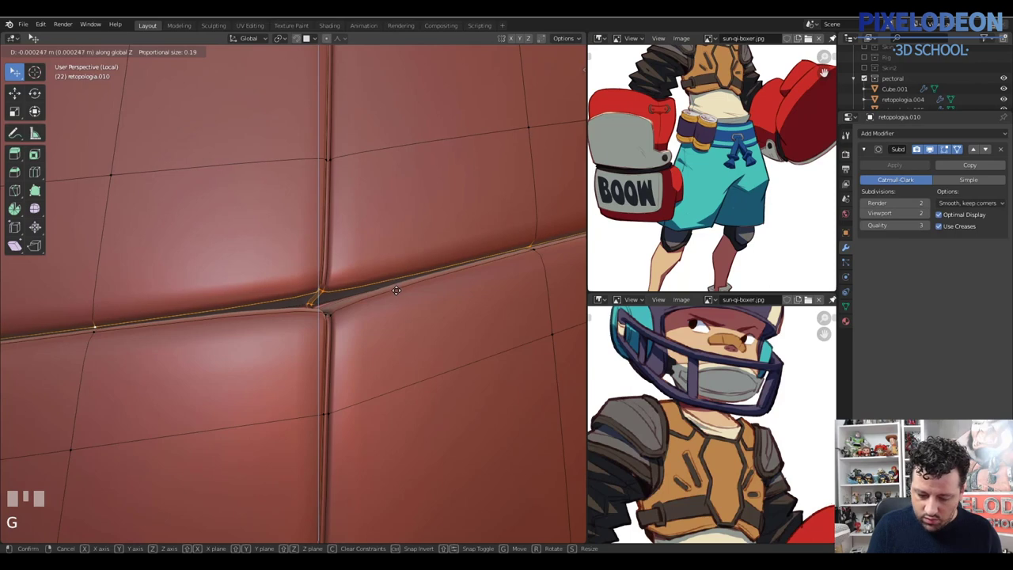
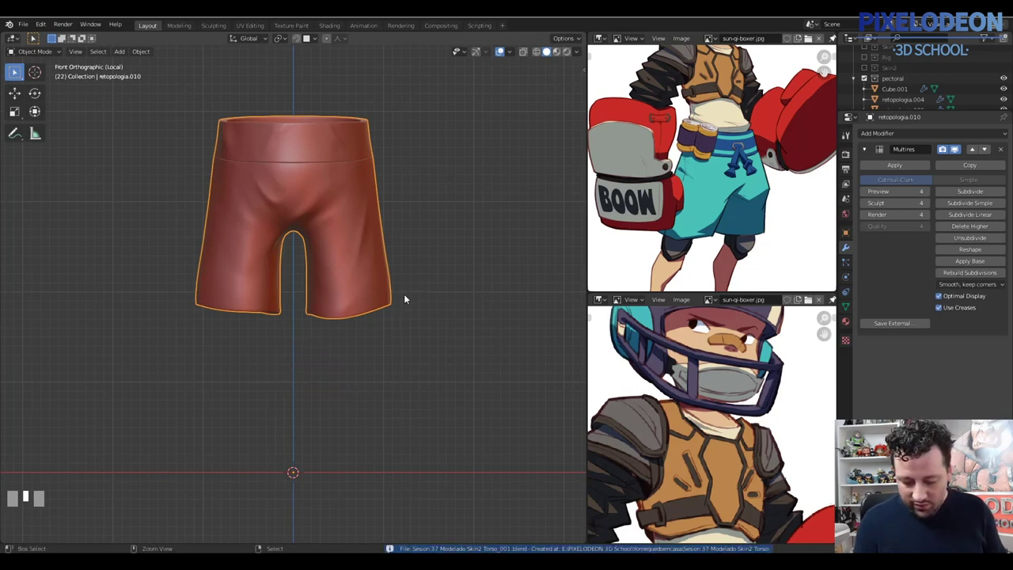
Add a plane below the shorts and start rotating it 90° about X to stand it upright
key(shift+a)
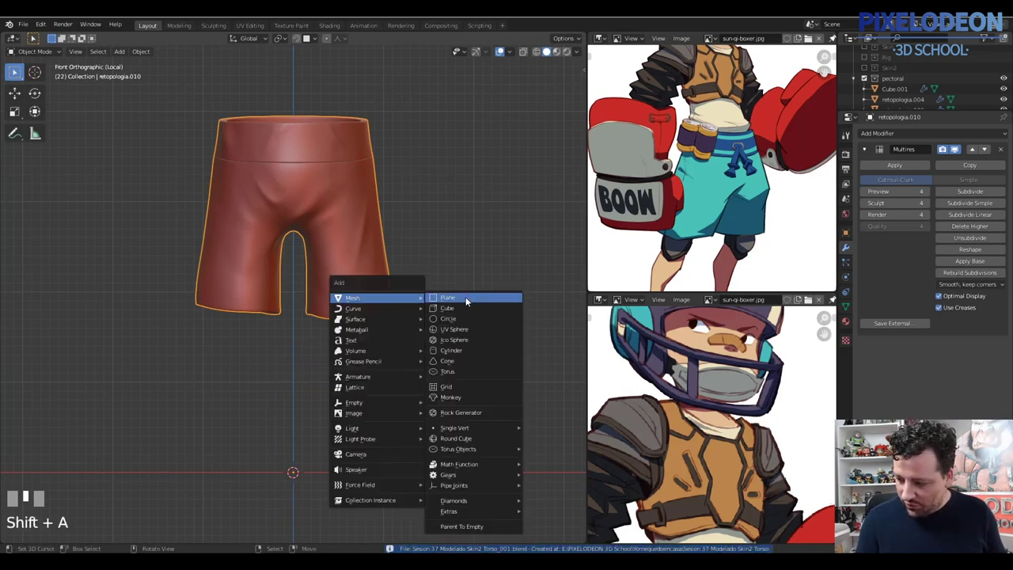
middle_click(379, 328)
key(Tab)
key(r)
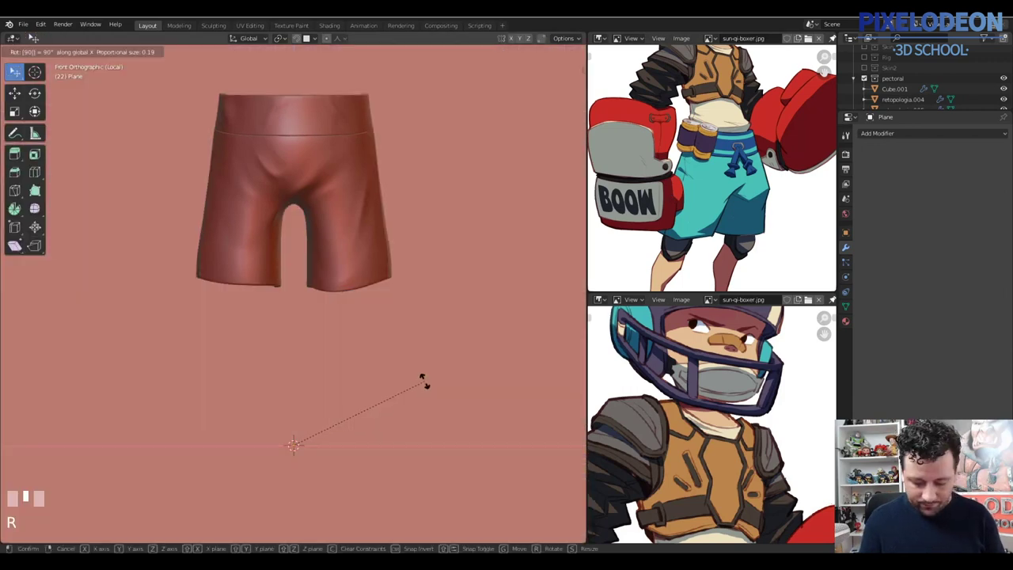
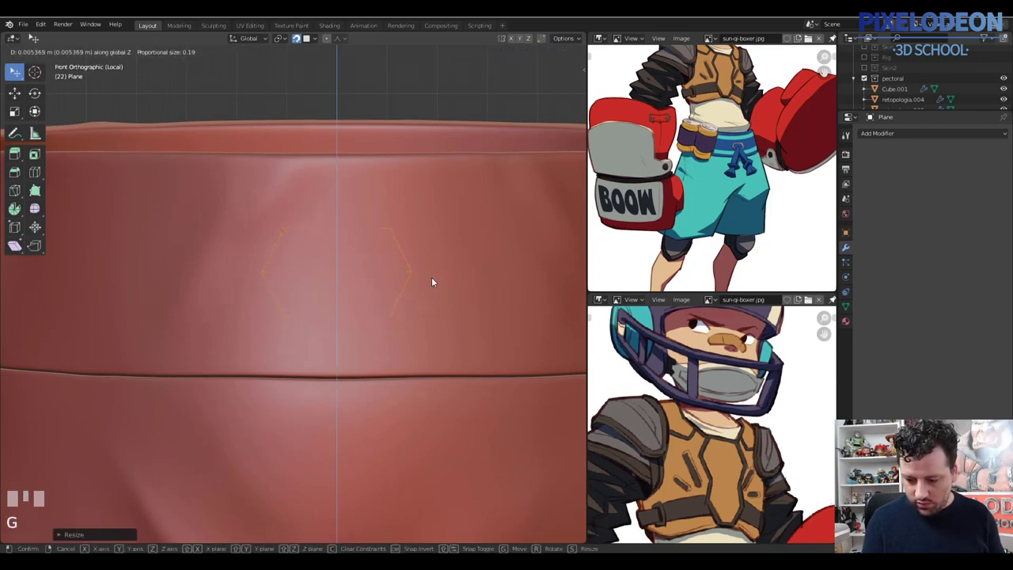
Edit the hexagon piece on the waistband and add a loop cut through it
click(403, 322)
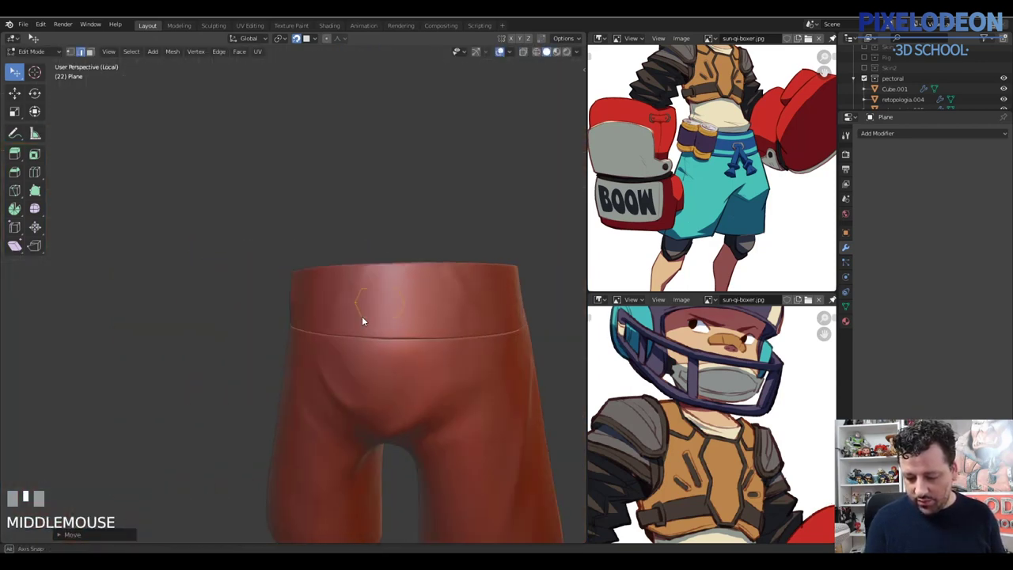
key(Tab)
key(ctrl+r)
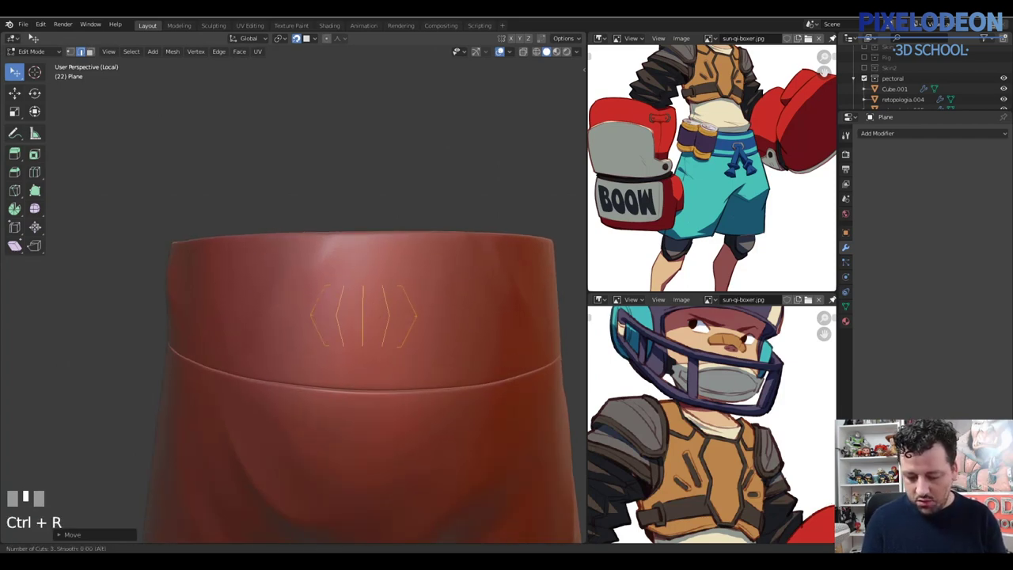
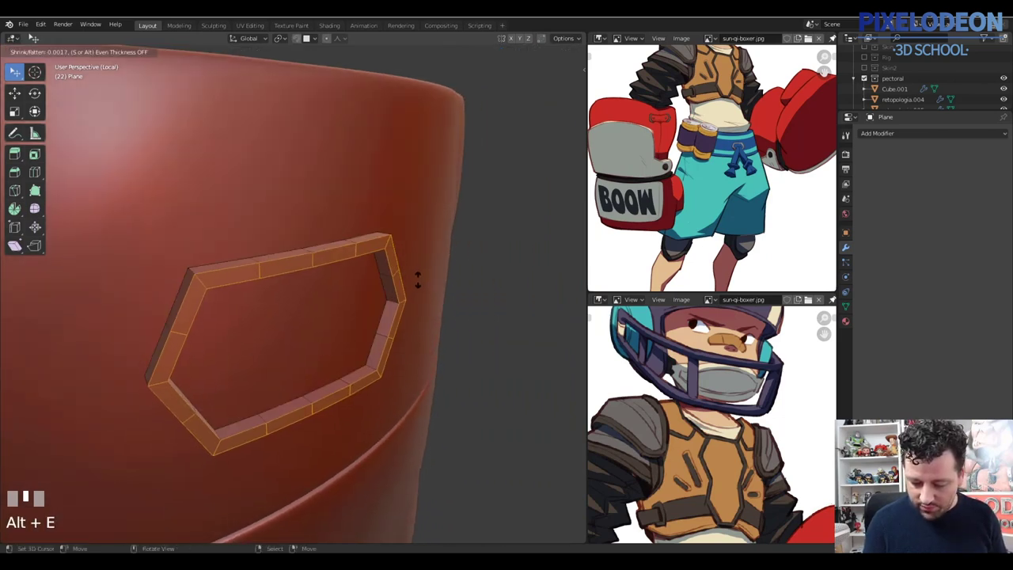
Select the whole ring, recalculate its normals and bevel the hexagonal ring's corner edges
click(419, 281)
key(a)
key(shift+n)
middle_click(428, 276)
right_click(426, 253)
right_click(451, 322)
drag(407, 397, 341, 408)
right_click(213, 422)
key(ctrl+b)
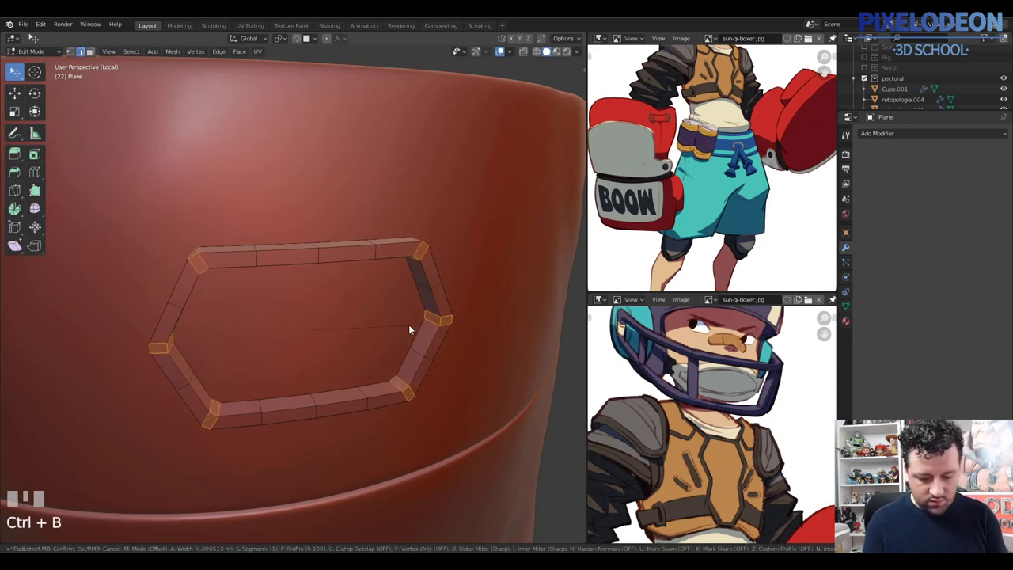
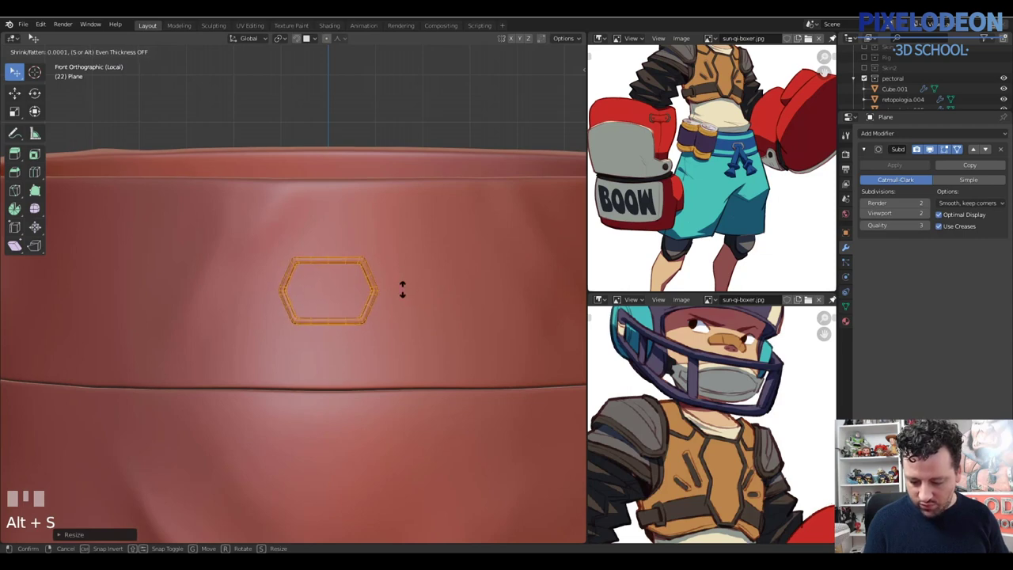
click(405, 286)
drag(441, 299, 405, 305)
key(Tab)
drag(390, 315, 333, 358)
key(alt+q)
key(shift+a)
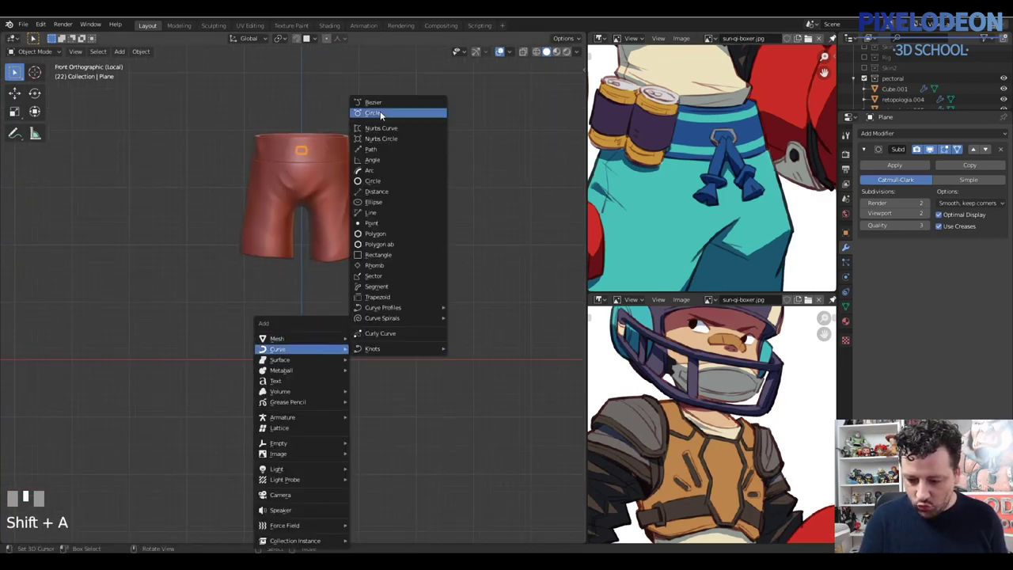
Edit the new Bezier curve, select all its points and set their handle type
key(Tab)
key(a)
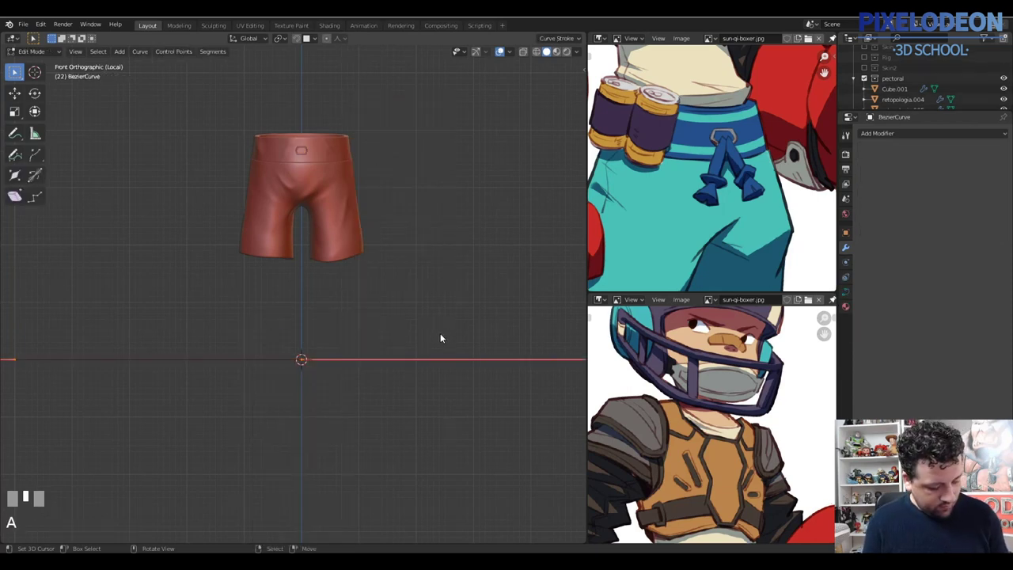
key(v)
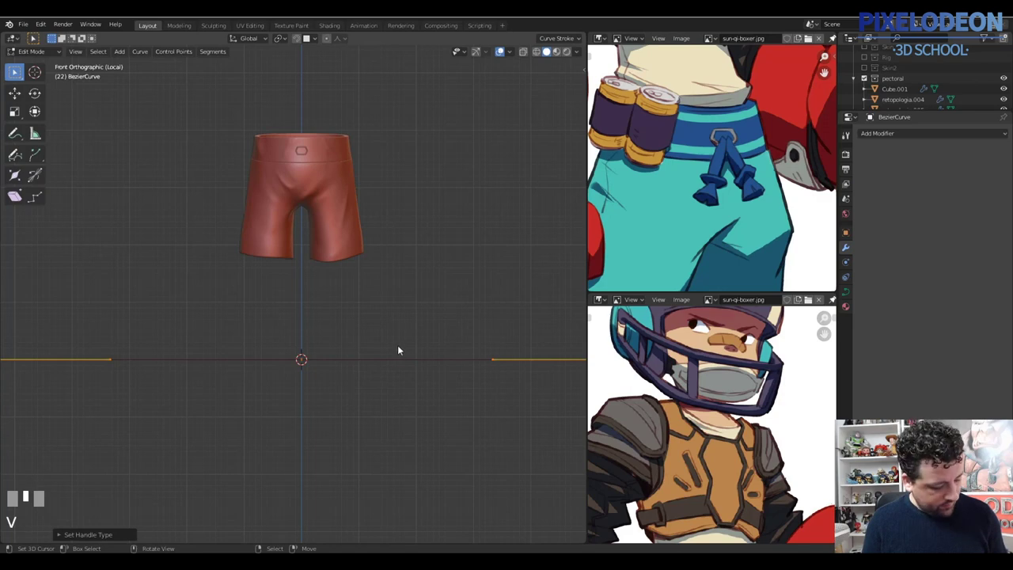
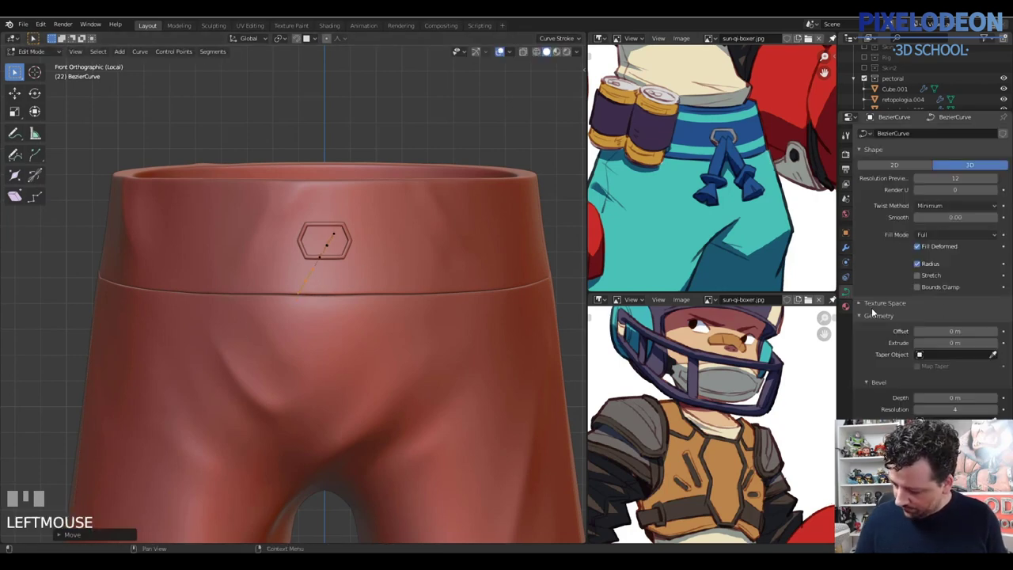
Reposition the curve's control points so the thin cord threads through the waistband eyelet
drag(875, 318, 332, 248)
right_click(332, 248)
key(alt+q)
drag(363, 310, 308, 303)
right_click(308, 303)
key(g)
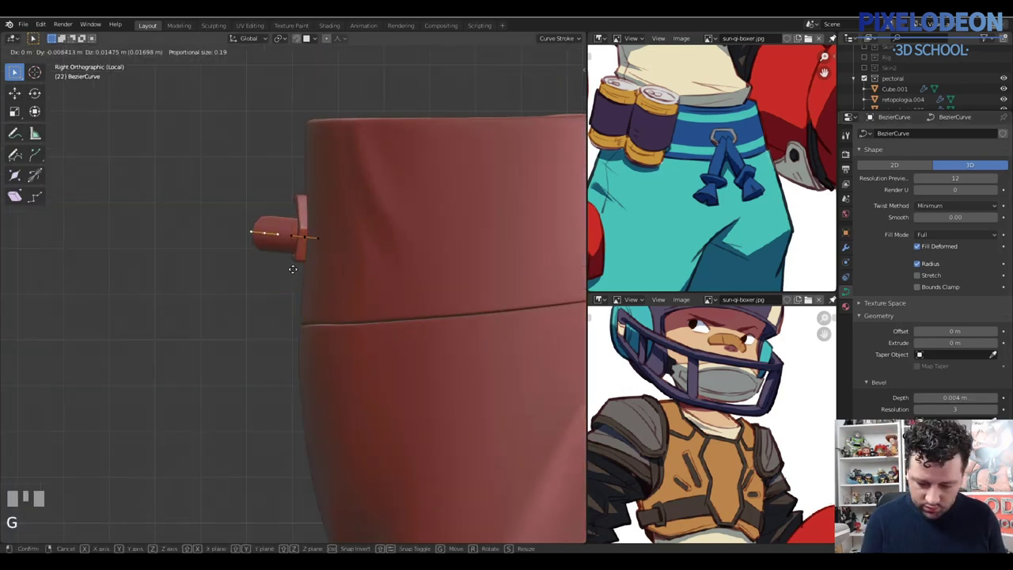
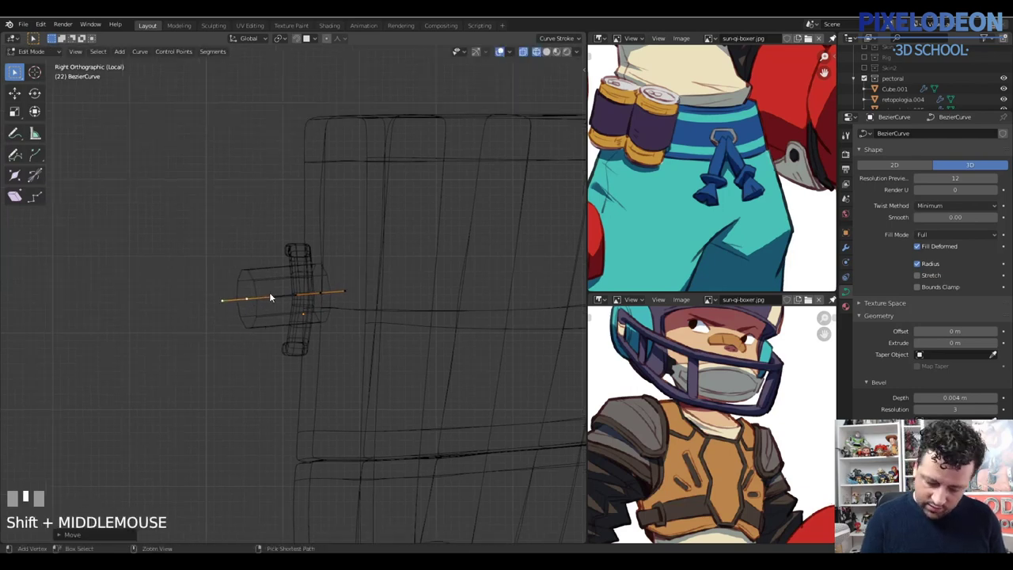
Adjust the cord's points near the knot, checking the layout from the top view
click(225, 377)
drag(277, 315, 250, 366)
click(250, 366)
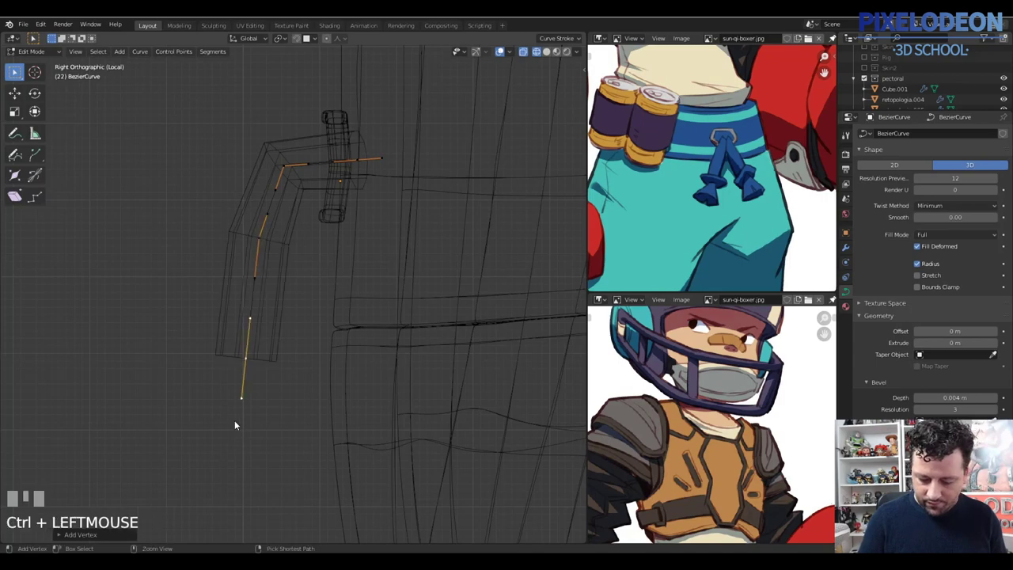
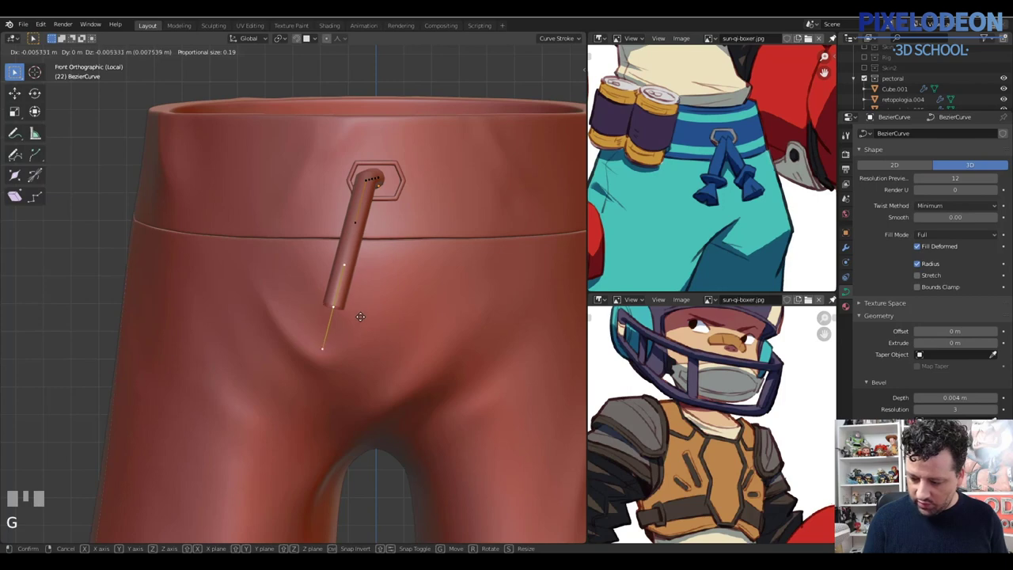
click(360, 318)
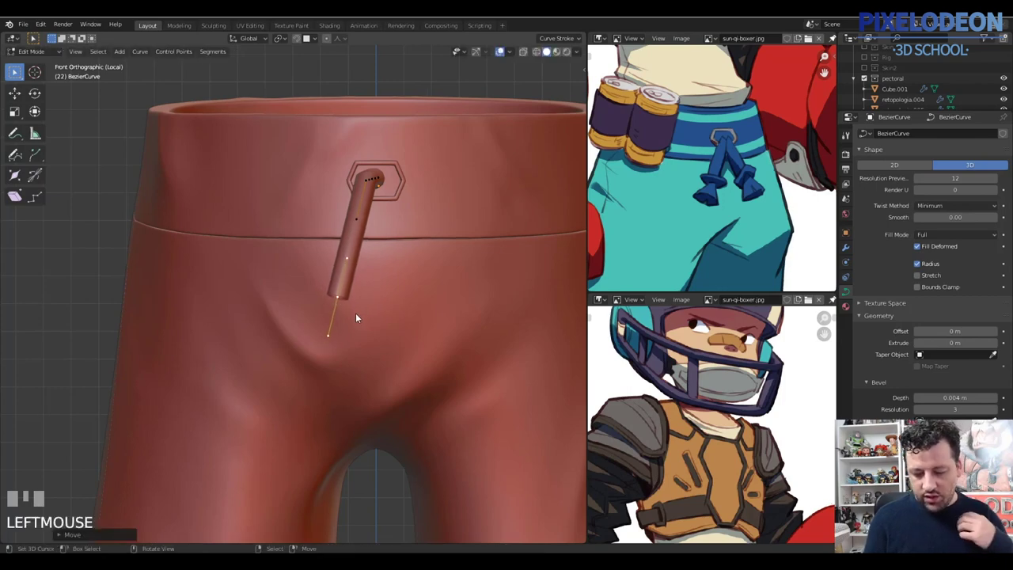
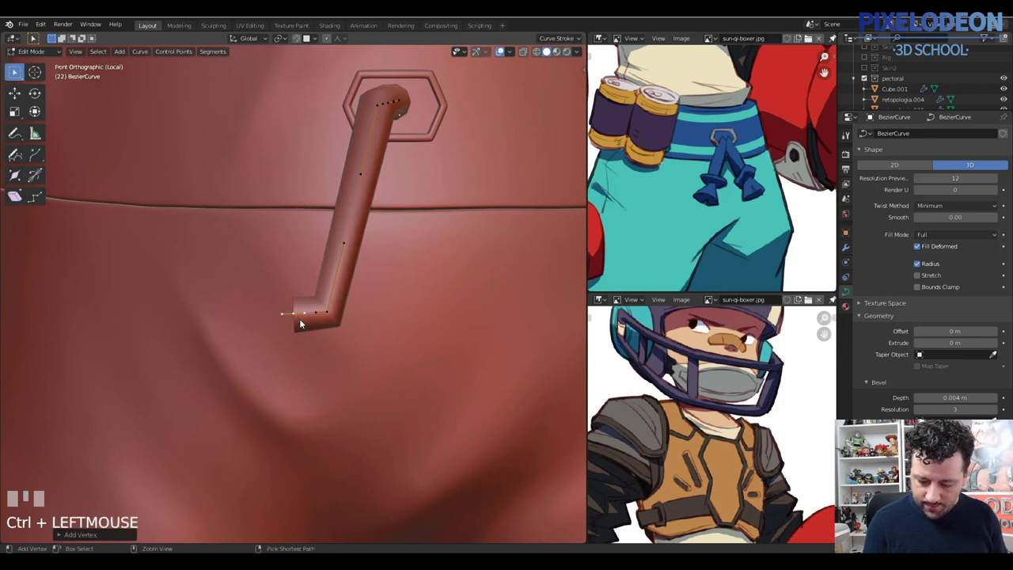
key(alt+q)
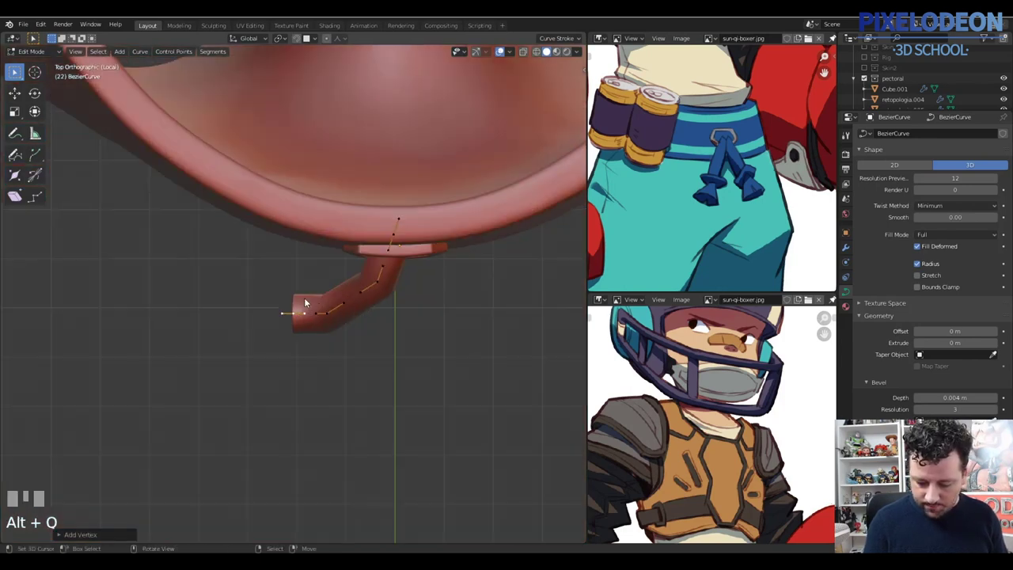
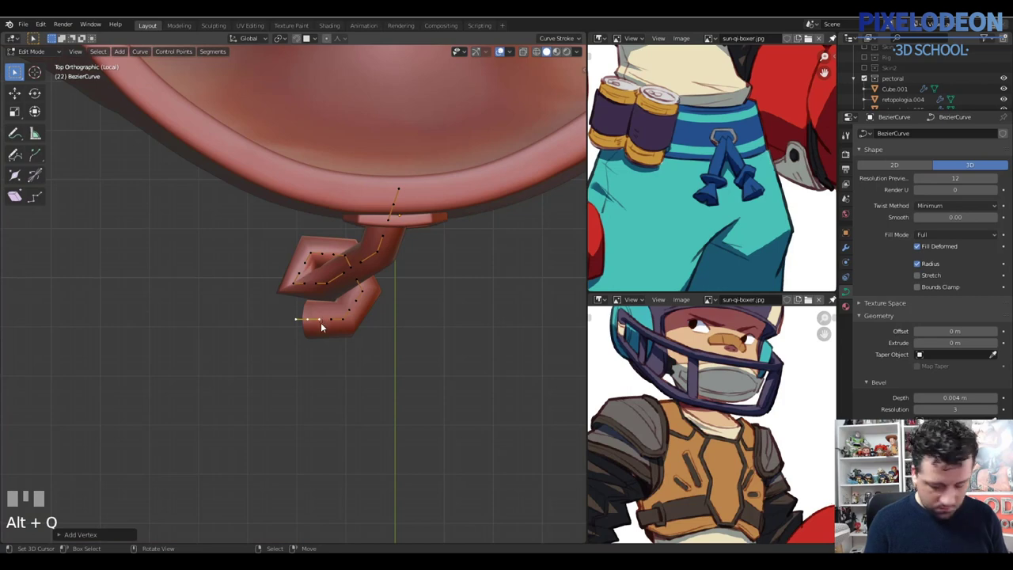
key(g)
click(311, 272)
key(alt+q)
Extend the strap's end point into a tail hanging below the knot and fatten its tip with Alt+S
click(314, 317)
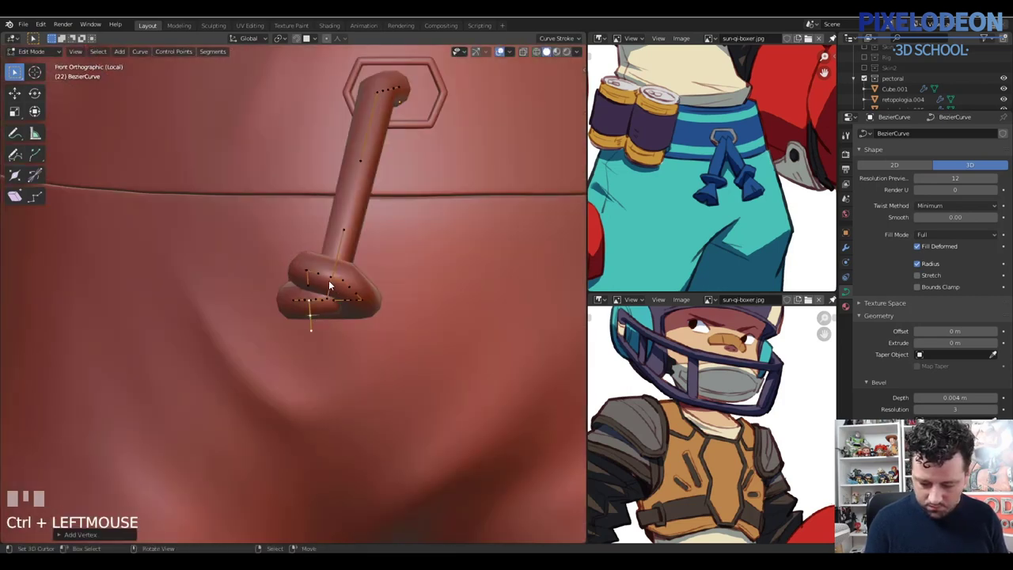
drag(339, 302, 350, 355)
key(g)
click(350, 355)
drag(352, 313, 324, 342)
key(alt+q)
click(324, 342)
click(308, 371)
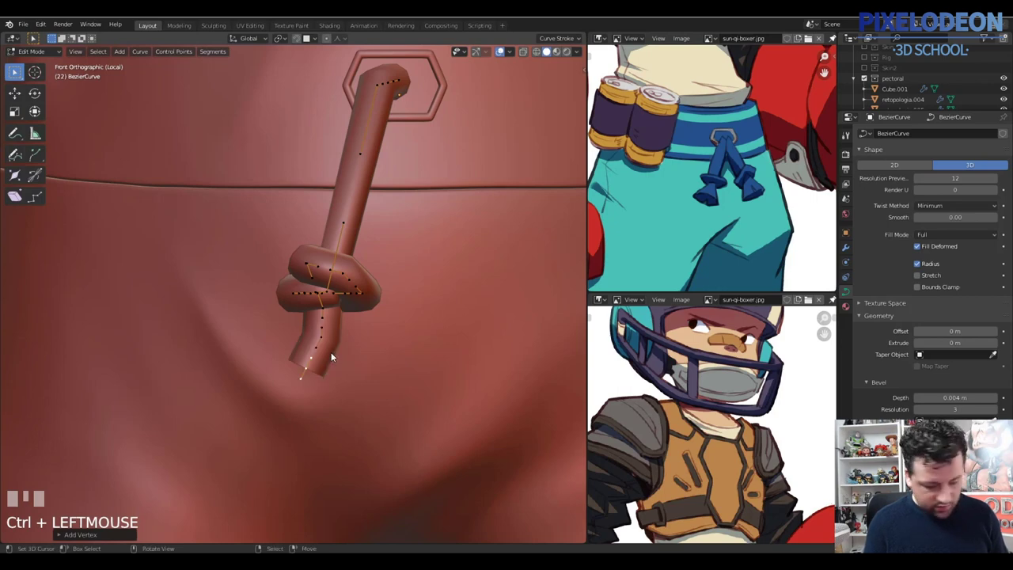
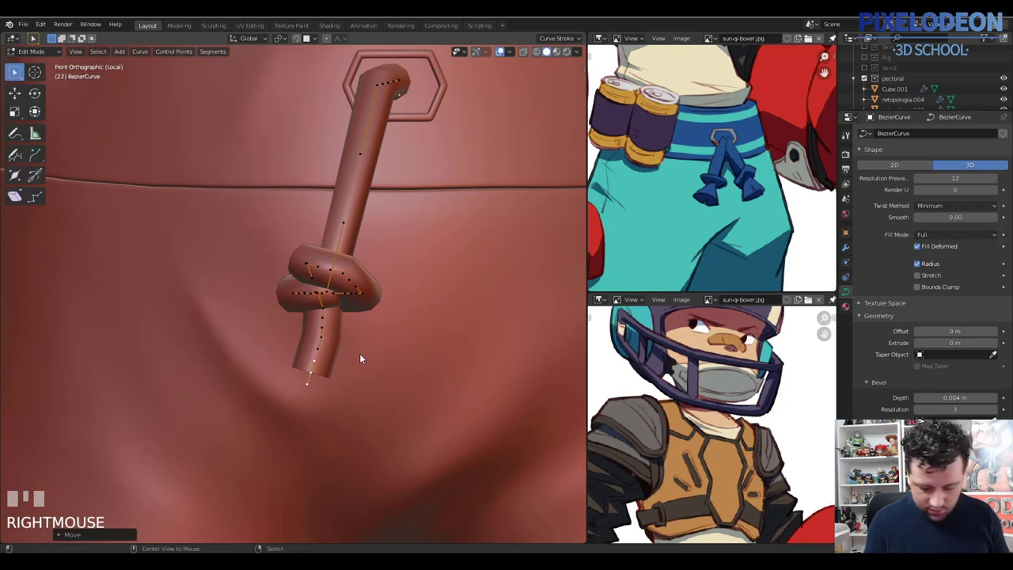
key(alt+s)
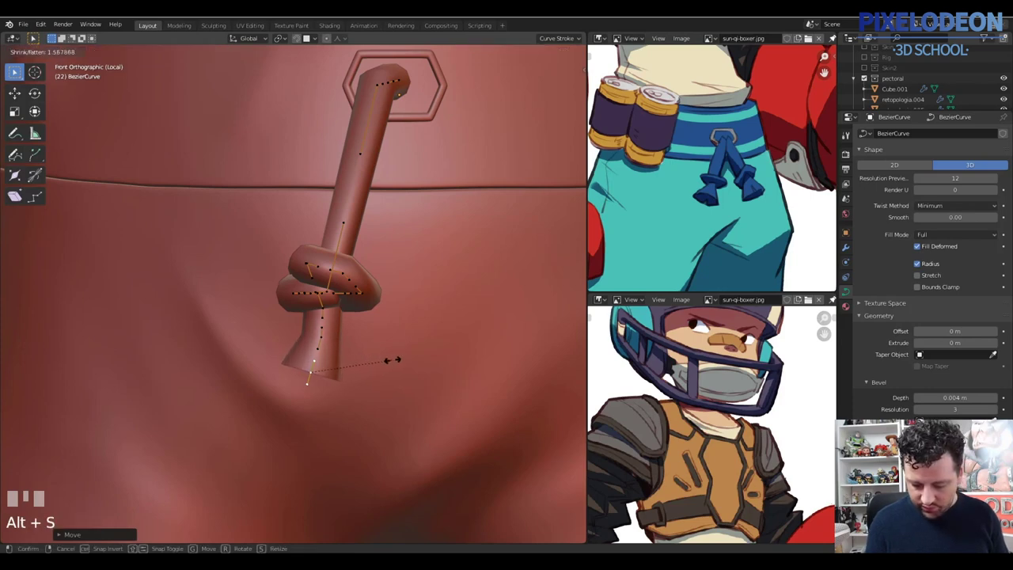
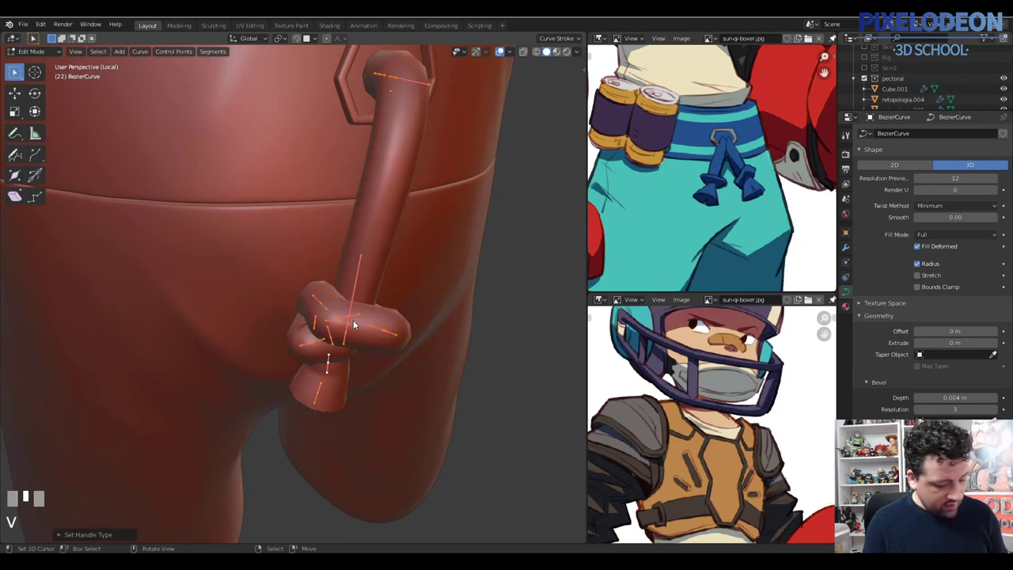
Reposition the strap's upper points so the top curls into the hexagonal ring
drag(434, 251, 414, 282)
key(alt+q)
right_click(414, 282)
key(g)
right_click(344, 336)
right_click(346, 341)
drag(414, 68, 422, 138)
Change handle types on the knot points so the knot reads fuller, then inspect it from an orbited view
key(w)
right_click(394, 208)
key(v)
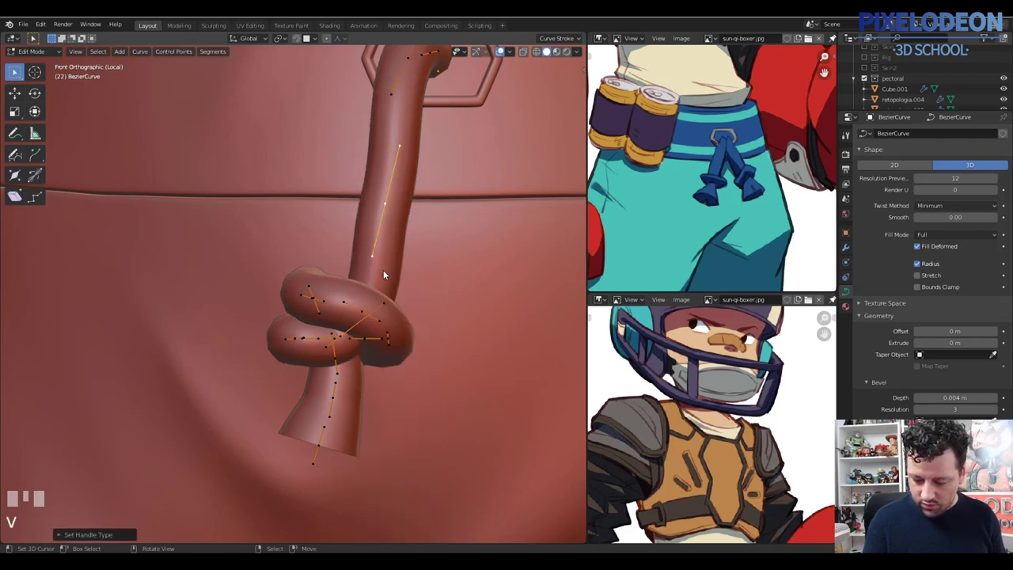
right_click(347, 339)
key(a)
key(v)
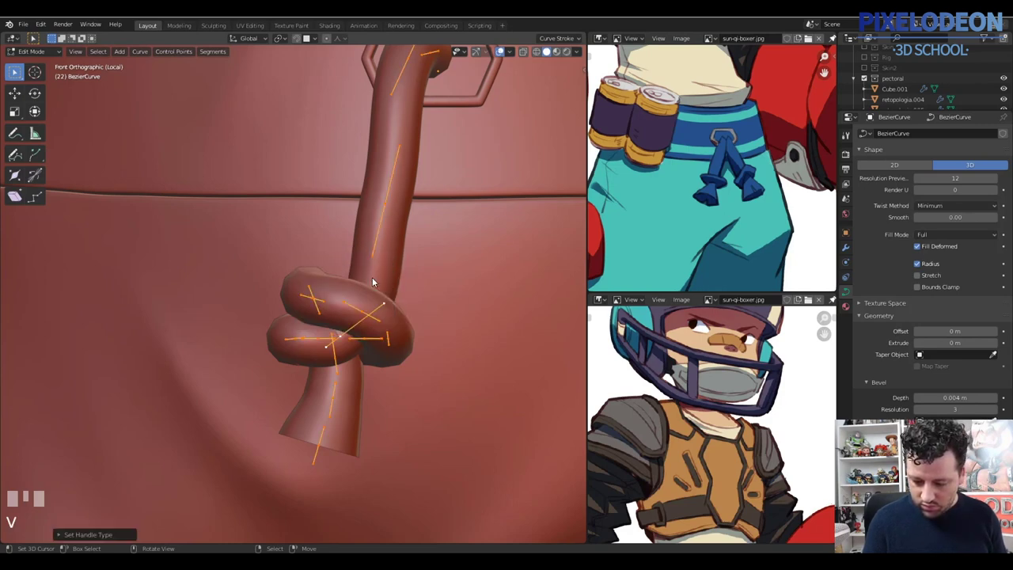
drag(370, 262, 388, 248)
key(Tab)
key(Tab)
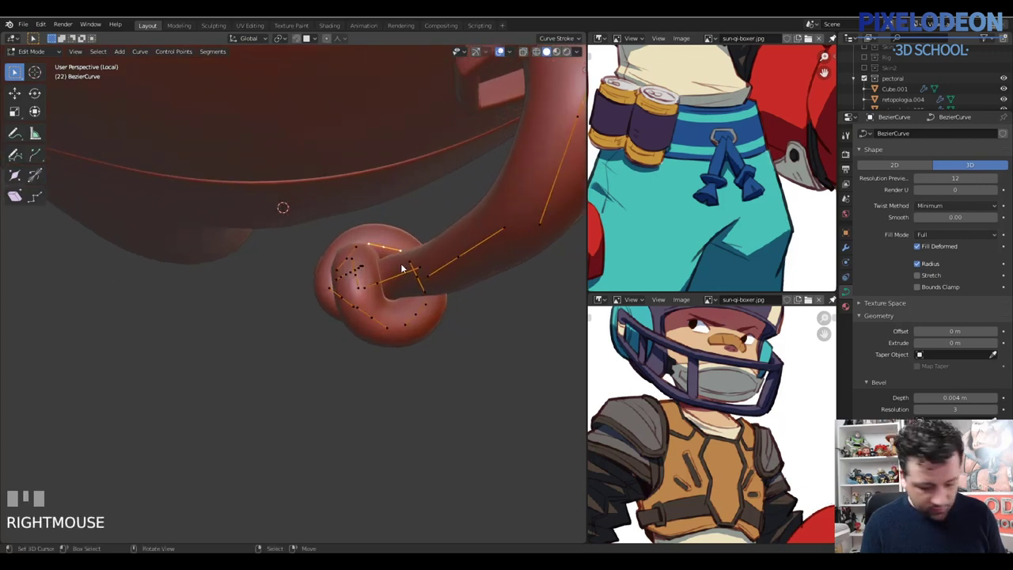
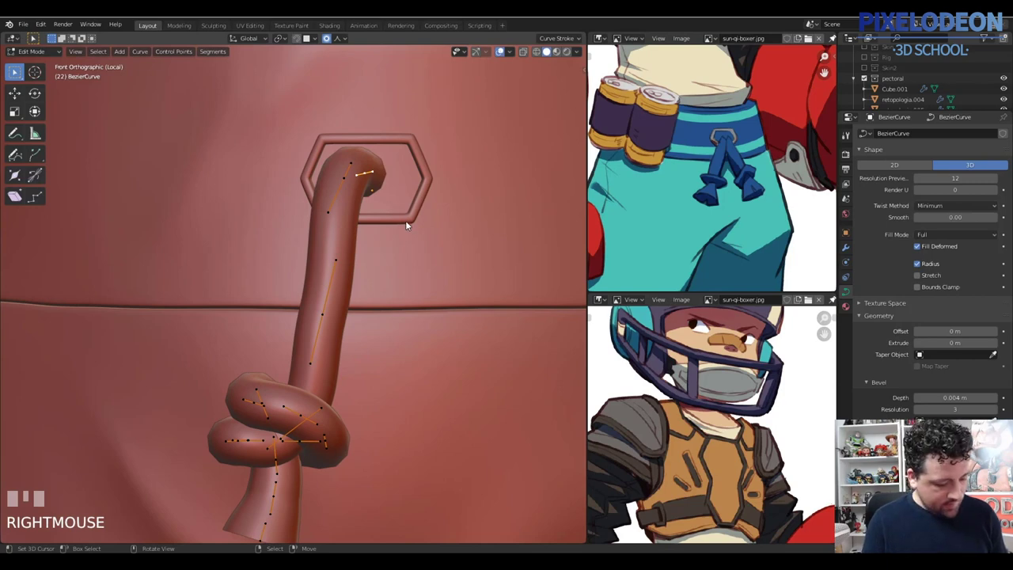
Move the strap's top point into the ring with proportional editing
key(g)
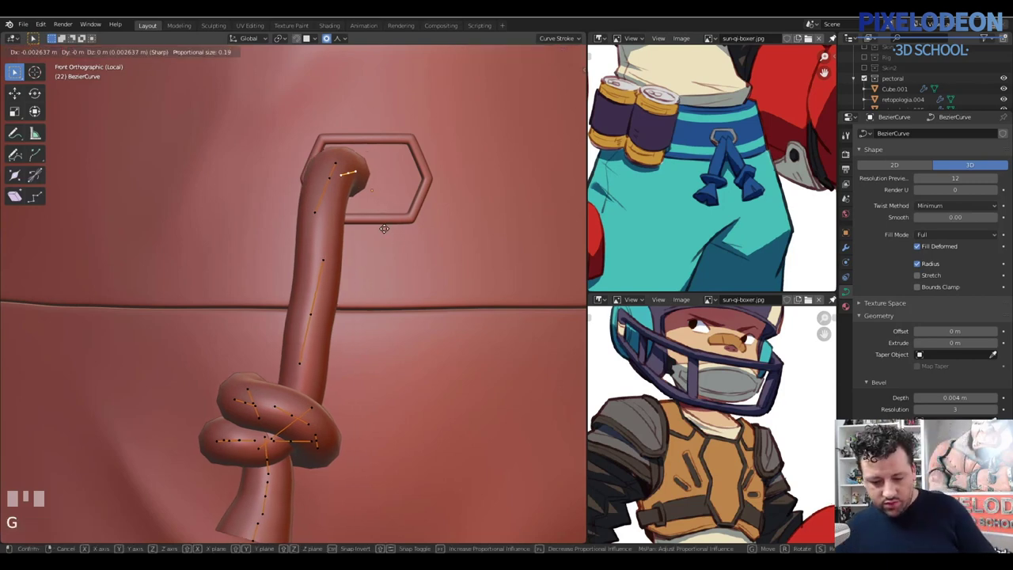
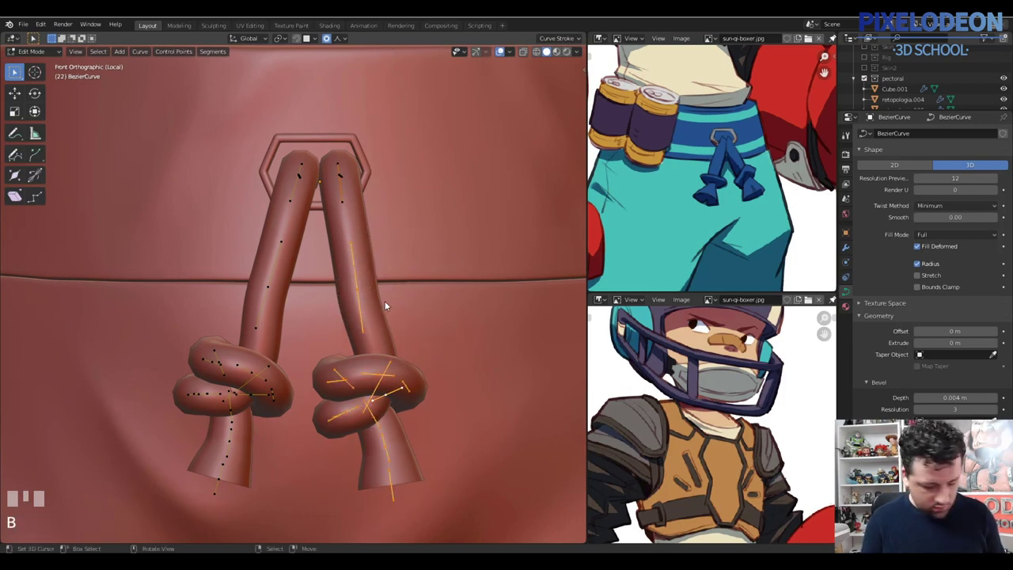
Tilt the second strap's knot points with Ctrl+T and move individual points to reshape the knot and cord
key(ctrl+t)
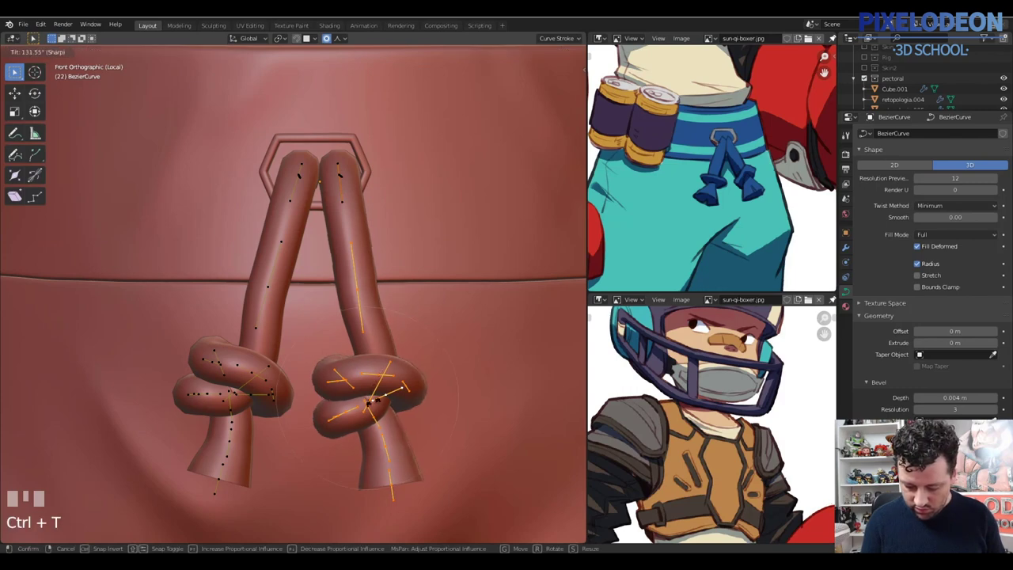
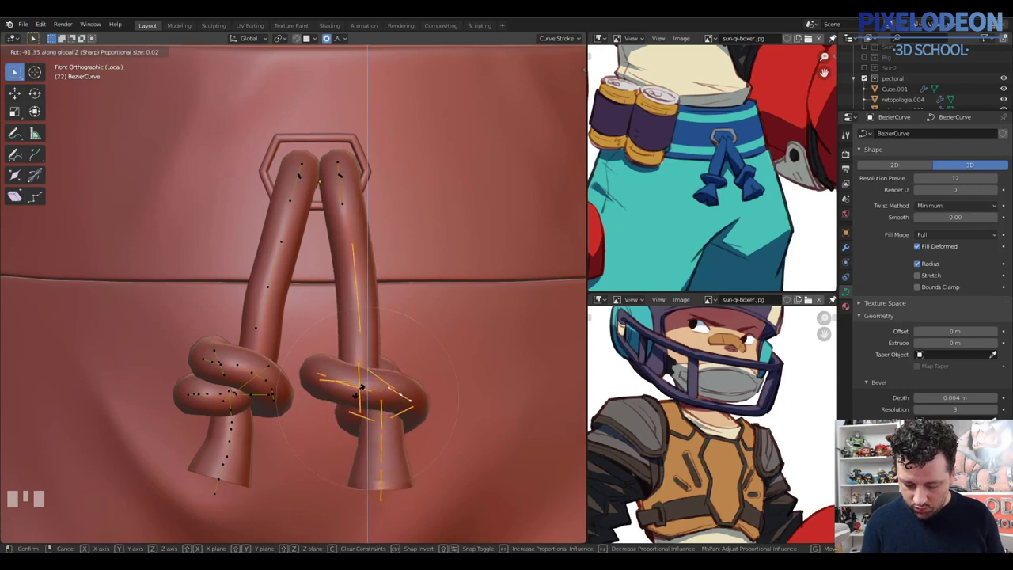
click(377, 389)
right_click(390, 485)
key(g)
click(411, 411)
right_click(358, 293)
key(g)
click(350, 225)
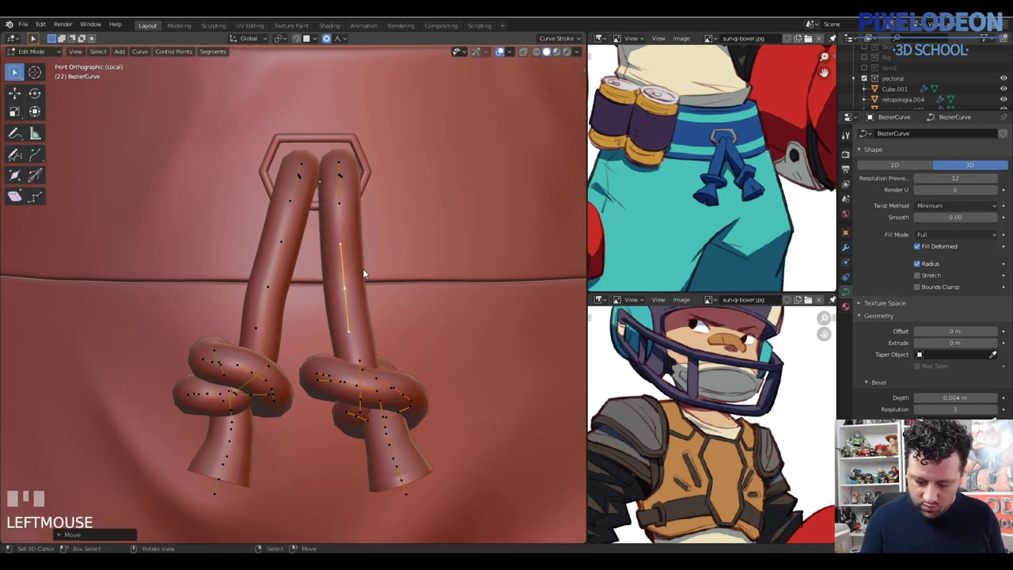
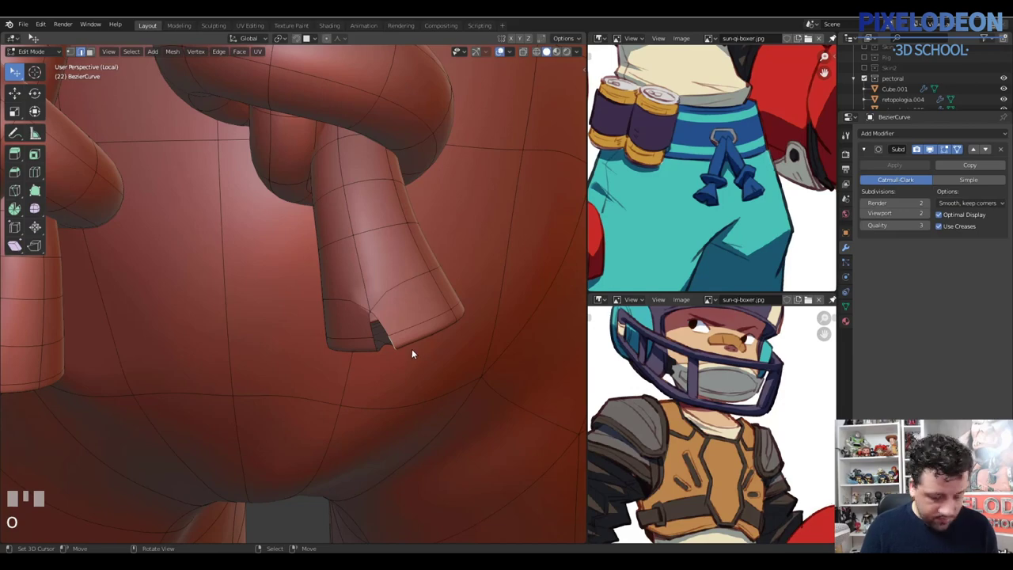
Select and nudge the boundary vertices of the tail's open end and try filling it with a face
click(405, 339)
drag(409, 316, 384, 352)
right_click(384, 352)
right_click(385, 346)
key(g)
click(391, 336)
drag(391, 368, 409, 321)
right_click(409, 321)
drag(410, 332, 432, 328)
key(f)
Try extruding and deleting around the hole, undo, then bevel the edge beside it and knife-cut new edges
key(alt+e)
click(432, 329)
drag(439, 349, 447, 357)
key(x)
drag(426, 332, 362, 334)
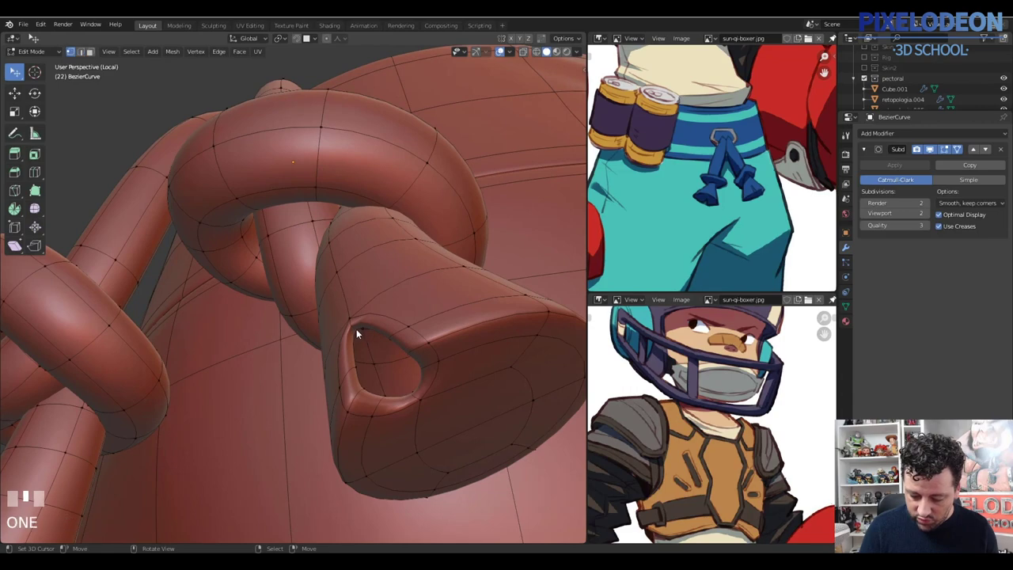
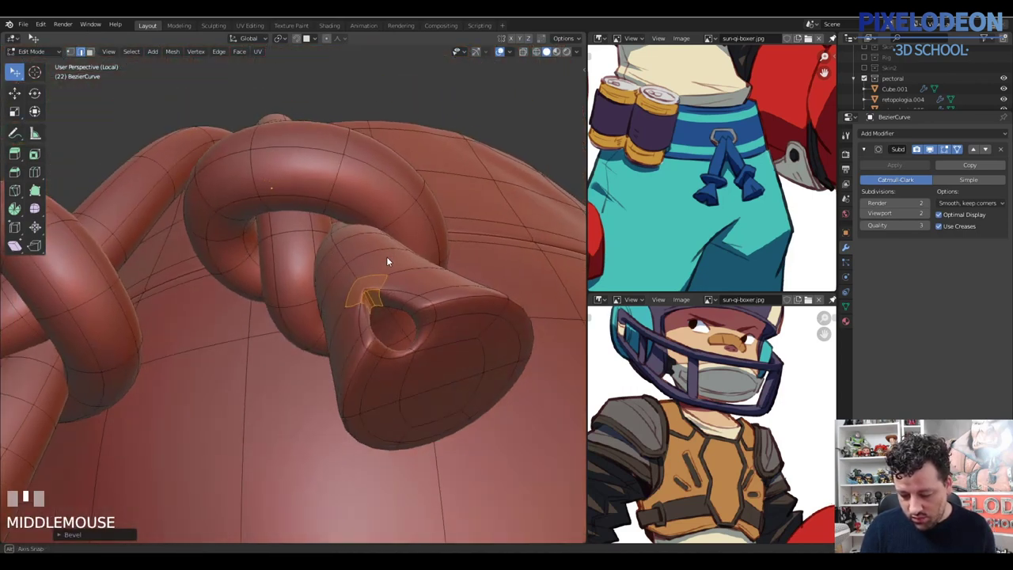
key(ctrl+z)
middle_click(392, 288)
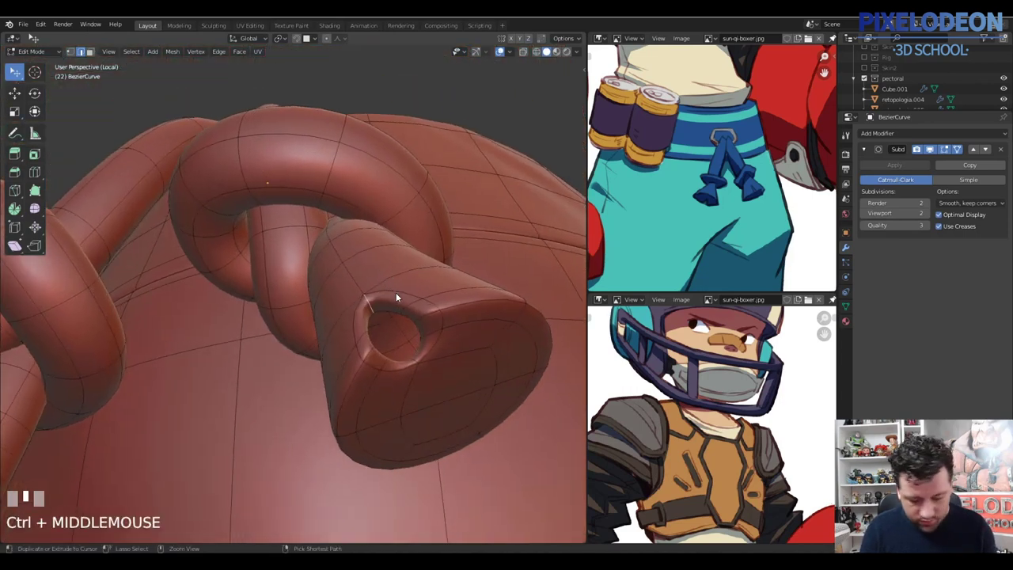
key(ctrl+b)
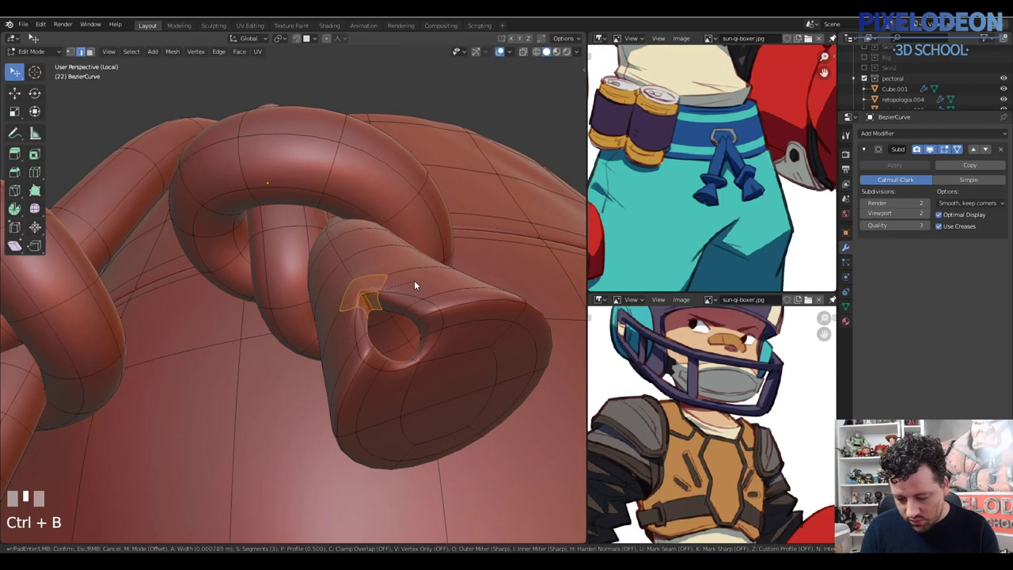
click(394, 281)
middle_click(402, 293)
key(k)
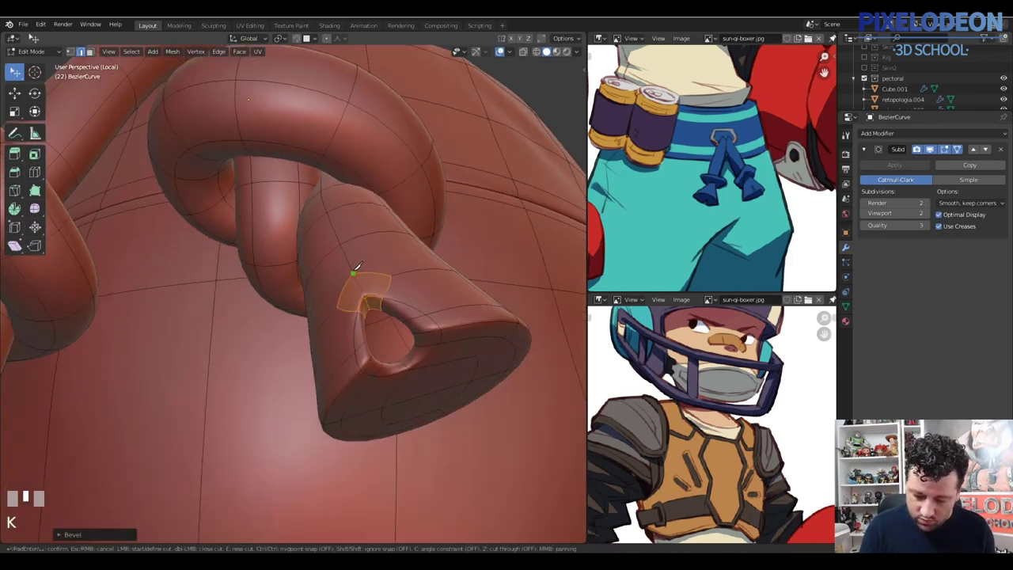
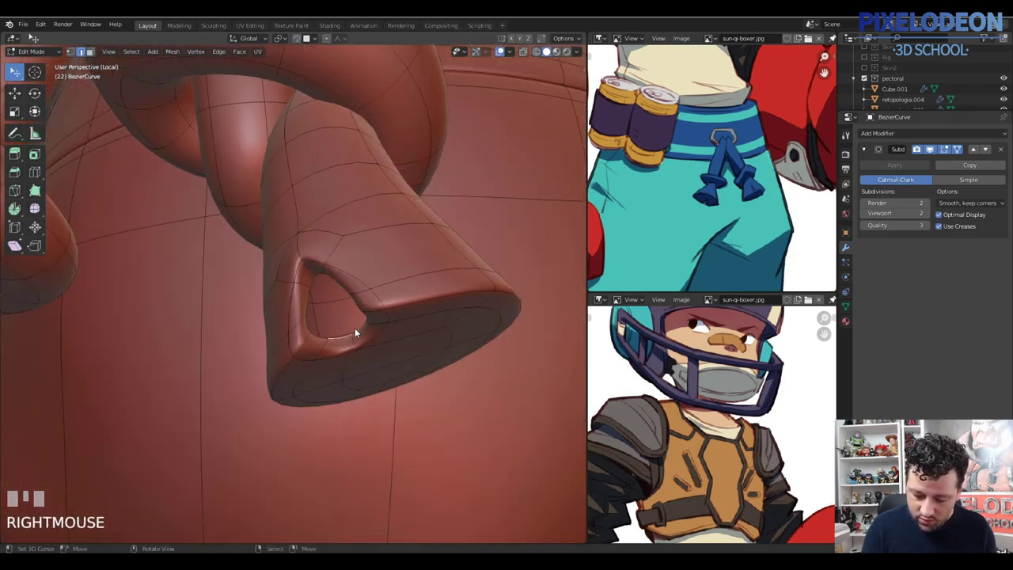
Select the hole's boundary loop and Grid Fill it from the Face menu, adjusting Span and Offset
drag(355, 321, 319, 281)
right_click(319, 280)
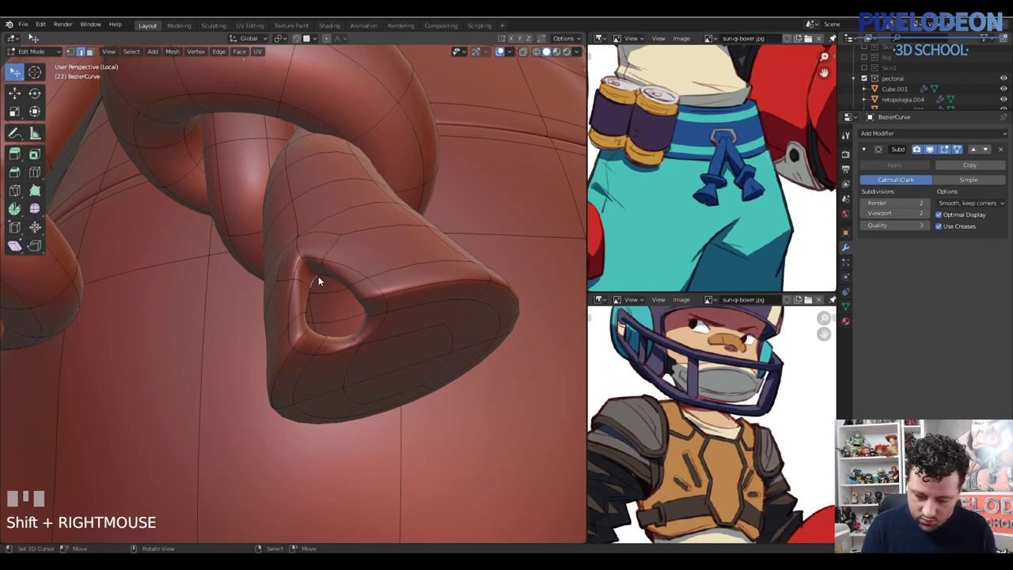
right_click(327, 277)
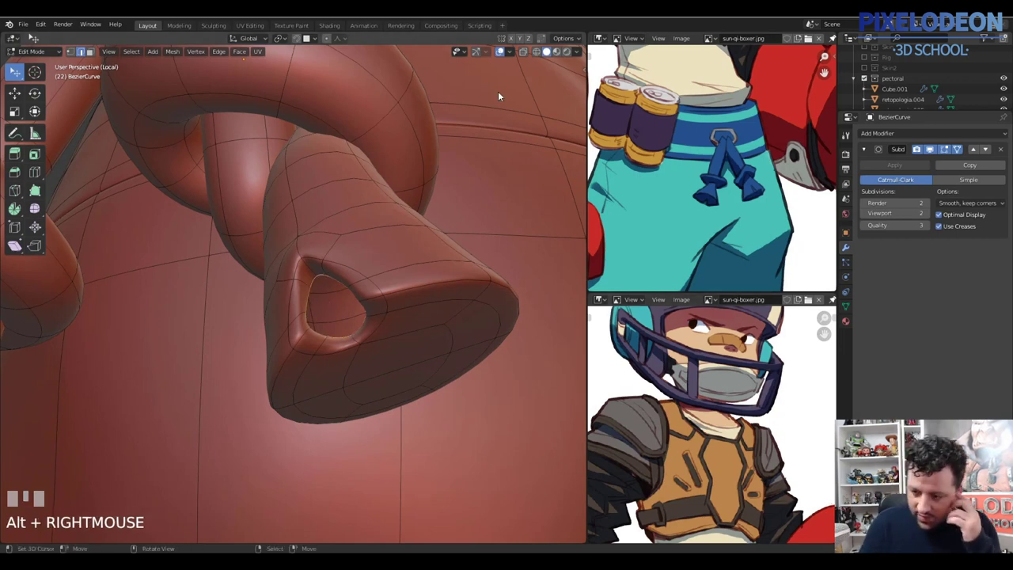
drag(513, 53, 493, 55)
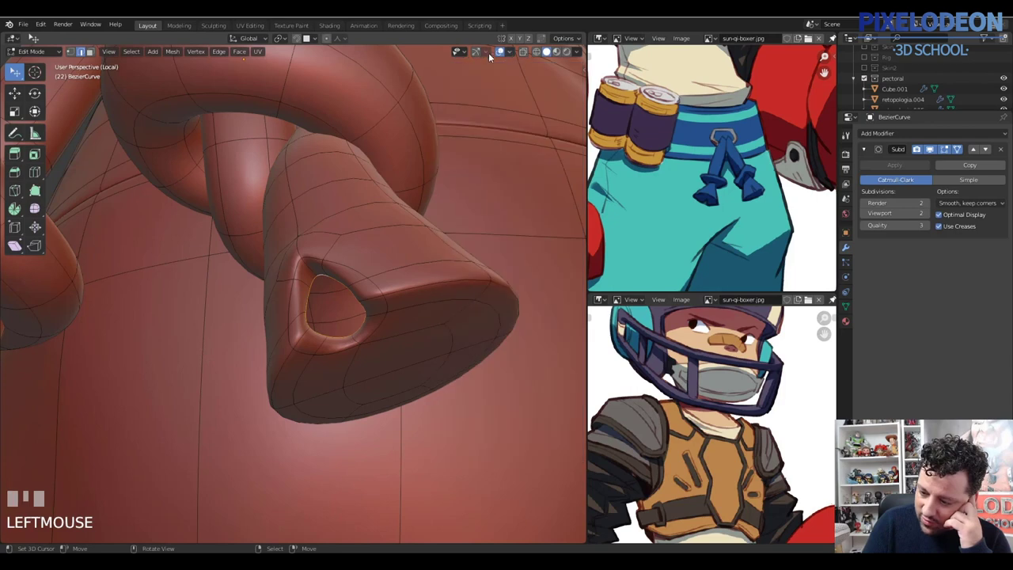
click(487, 54)
drag(512, 58, 380, 313)
drag(380, 313, 387, 315)
key(ctrl+f)
key(F9)
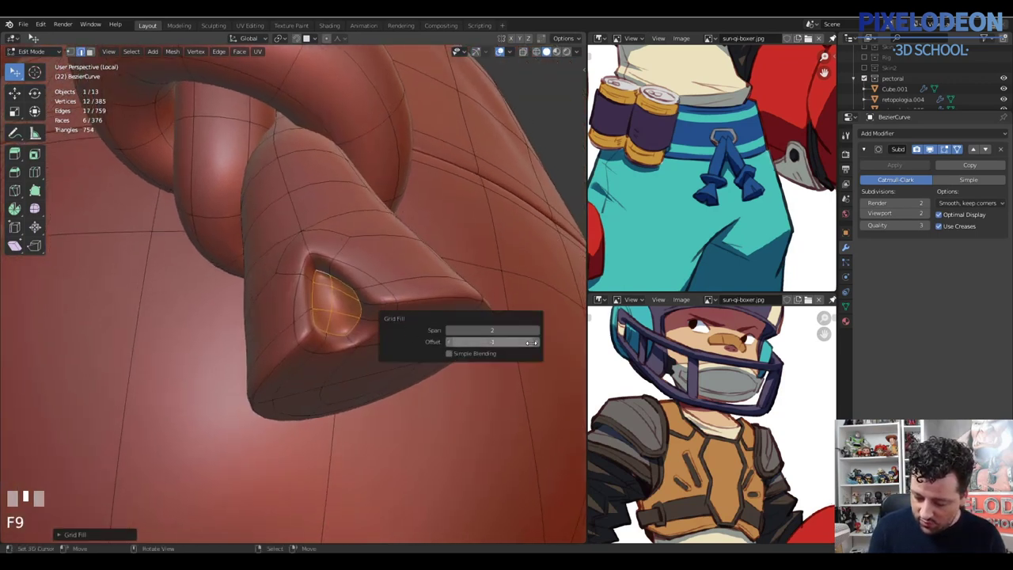
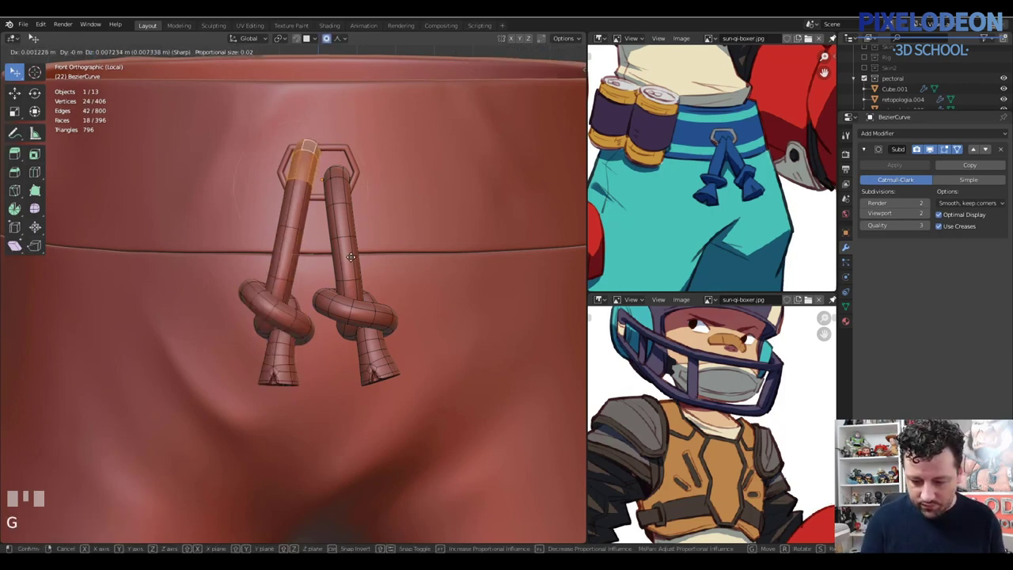
Select the whole left drawstring with L and move it to hang lower
click(334, 257)
key(l)
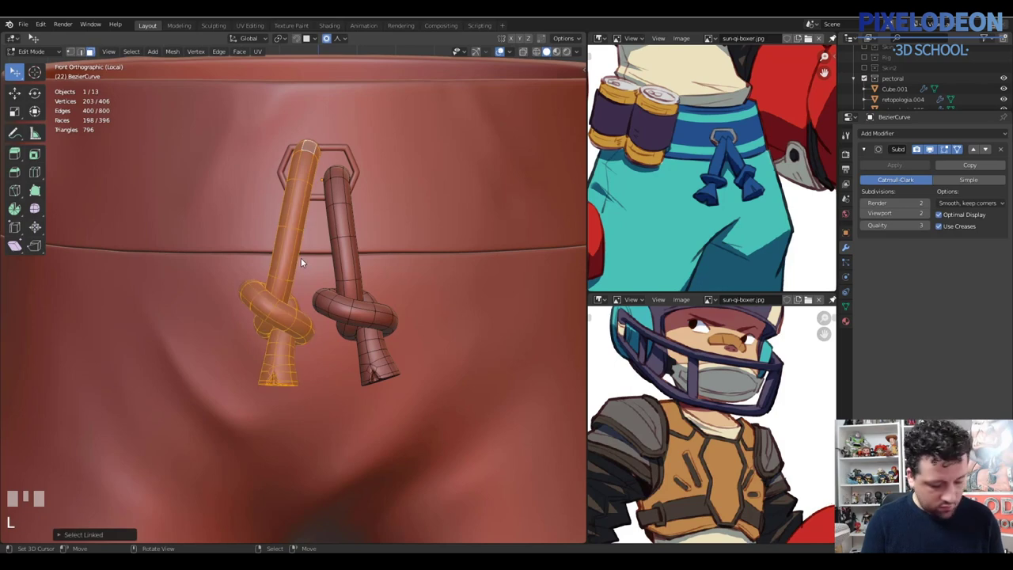
key(g)
click(299, 298)
drag(294, 318, 294, 279)
key(3)
Cut the copied cord apart mid-length and rotate its knot-and-tail section independently with proportional editing
right_click(294, 280)
right_click(292, 279)
key(x)
right_click(277, 325)
key(l)
key(o)
key(r)
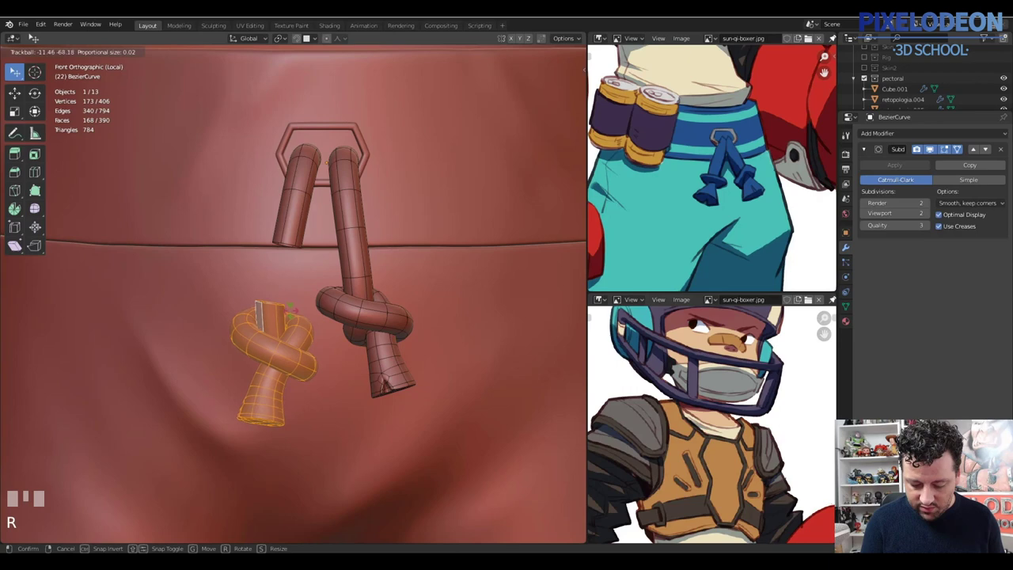
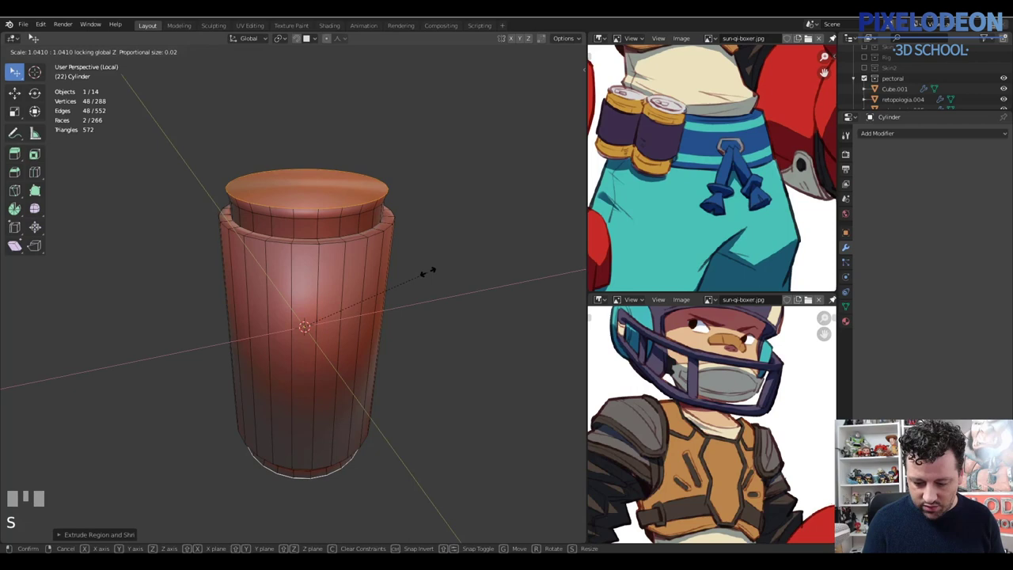
Extrude and scale the cylinder's top faces inward and up to form a lipped rim
click(450, 269)
click(452, 266)
key(alt+e)
click(454, 267)
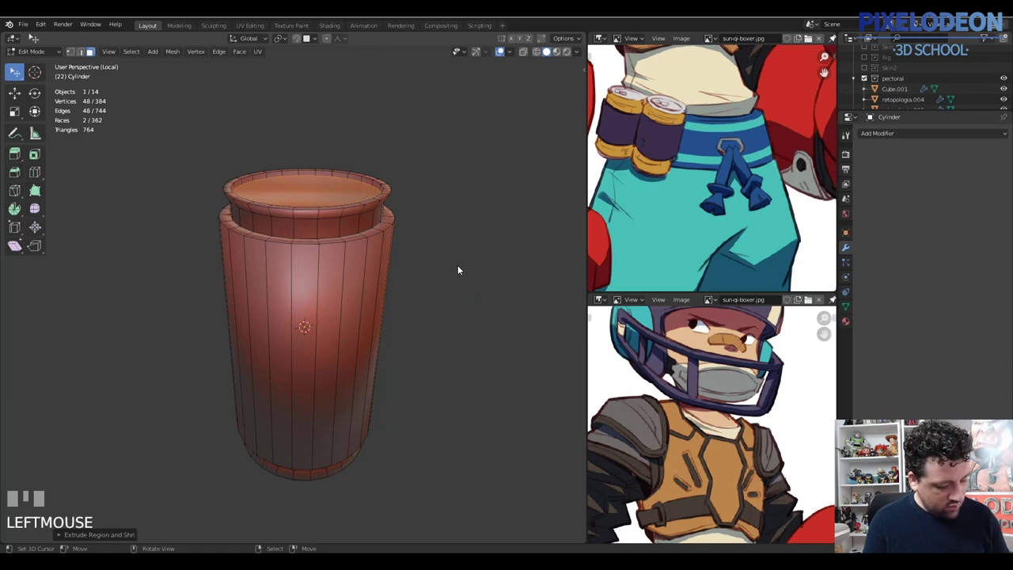
key(s)
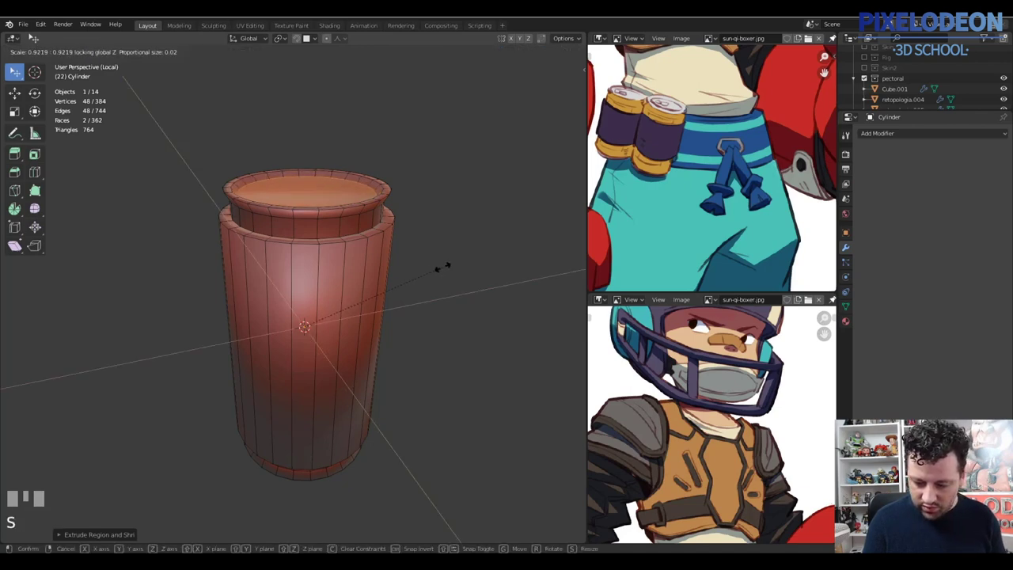
click(443, 268)
drag(429, 271, 465, 253)
click(465, 252)
key(alt+e)
click(470, 246)
Add loop cuts with Ctrl+R and bevel edges with Ctrl+B, sliding a new loop up near the outer rim
drag(357, 342, 377, 329)
key(ctrl+r)
right_click(377, 329)
key(ctrl+b)
click(381, 257)
drag(359, 272, 400, 253)
key(ctrl+r)
right_click(400, 253)
key(ctrl+b)
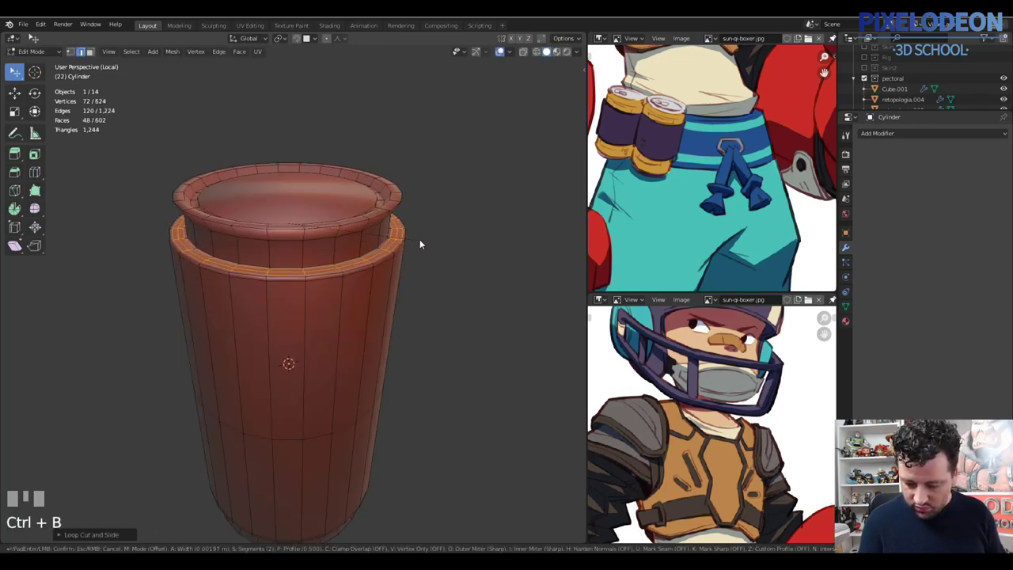
Add a loop cut near the cylinder's base and select the ring of bottom faces
click(411, 253)
drag(386, 244, 384, 185)
key(ctrl+r)
click(384, 186)
drag(391, 195, 346, 181)
key(3)
right_click(347, 181)
drag(357, 193, 444, 209)
click(444, 209)
key(x)
key(2)
right_click(371, 158)
Inset and extrude the bottom faces to form a rim matching the top lip
key(ctrl+f)
drag(343, 248, 342, 322)
key(3)
right_click(342, 323)
key(x)
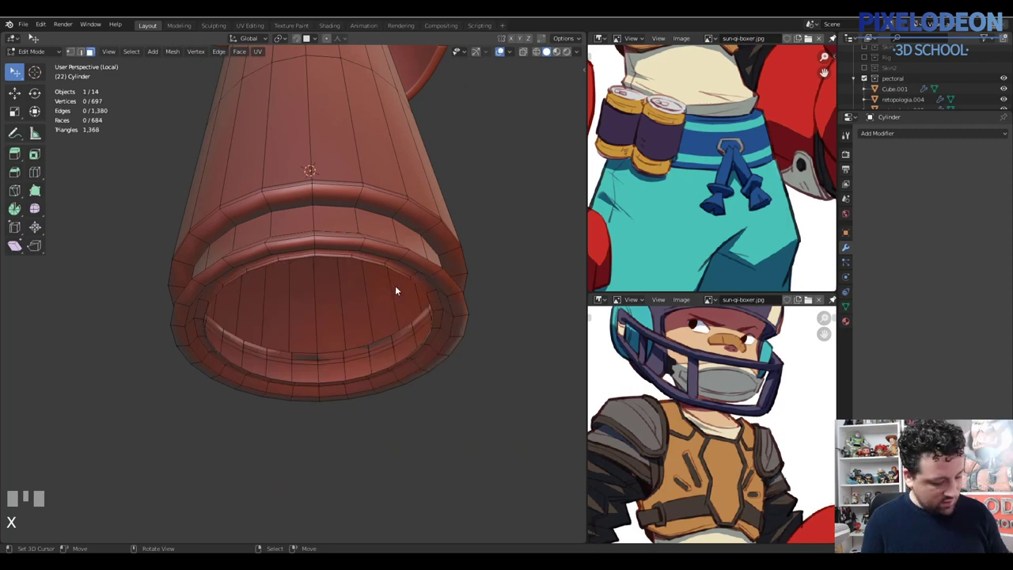
key(2)
right_click(402, 277)
key(e)
click(403, 296)
key(ctrl+f)
drag(422, 229, 391, 309)
Add a level-2 Subdivision modifier and check the smoothed cylinder from the front
key(Tab)
key(ctrl+2)
key(alt+q)
key(Tab)
key(1)
right_click(391, 309)
Shrink the cylinder, apply its scale and move it onto the side of the shorts' waistband
drag(394, 313, 147, 53)
key(shift+s)
key(Tab)
drag(147, 52, 449, 256)
key(alt+q)
drag(449, 255, 445, 330)
key(s)
click(445, 329)
key(ctrl+a)
key(g)
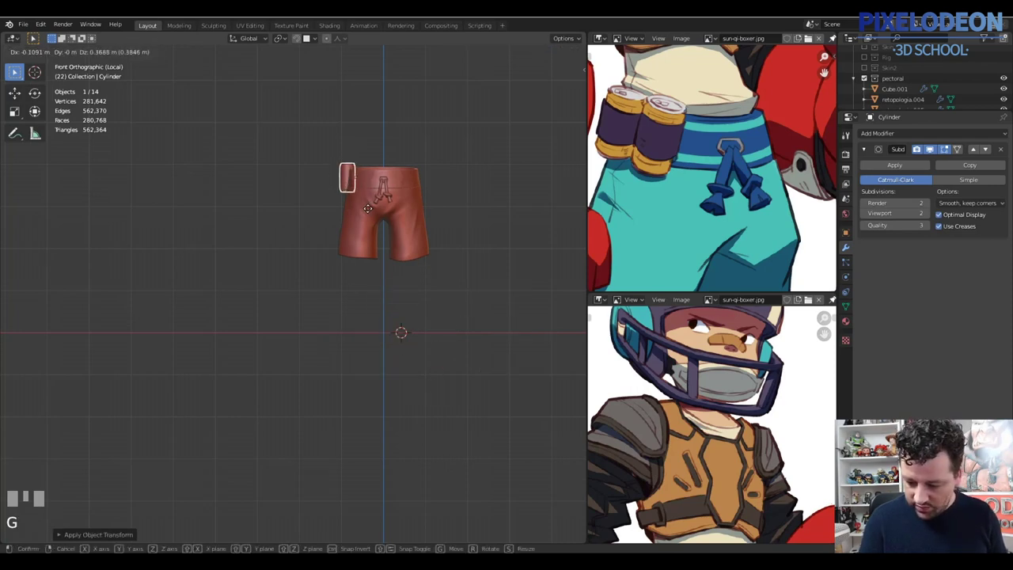
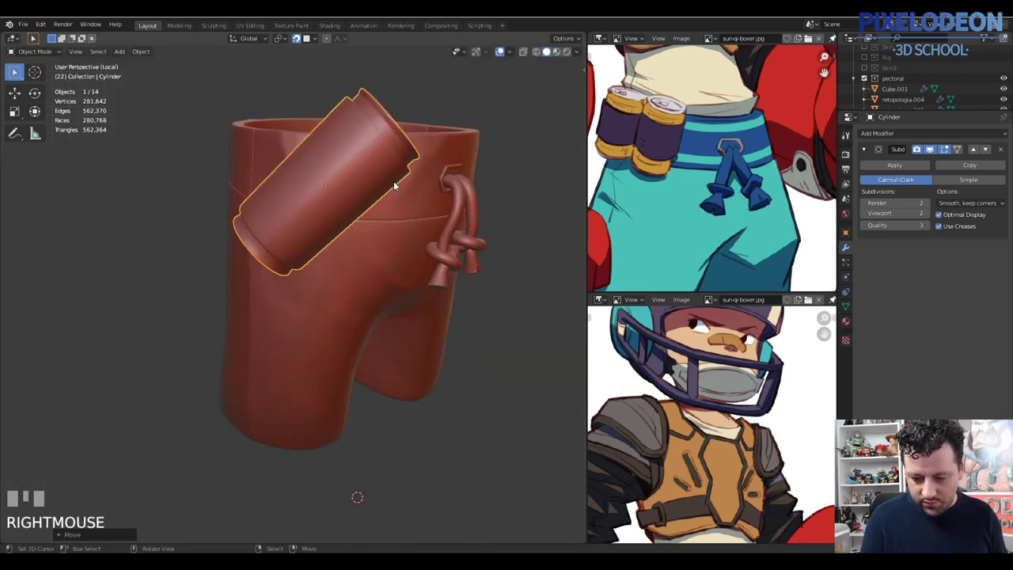
Nudge the angled cylinder into place against the front of the waistband
key(g)
click(311, 170)
key(g)
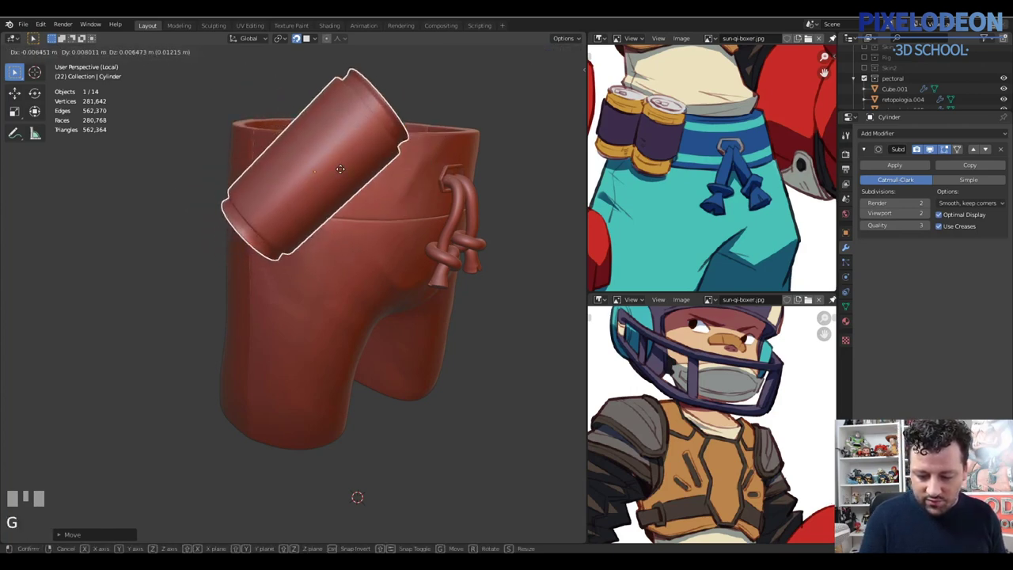
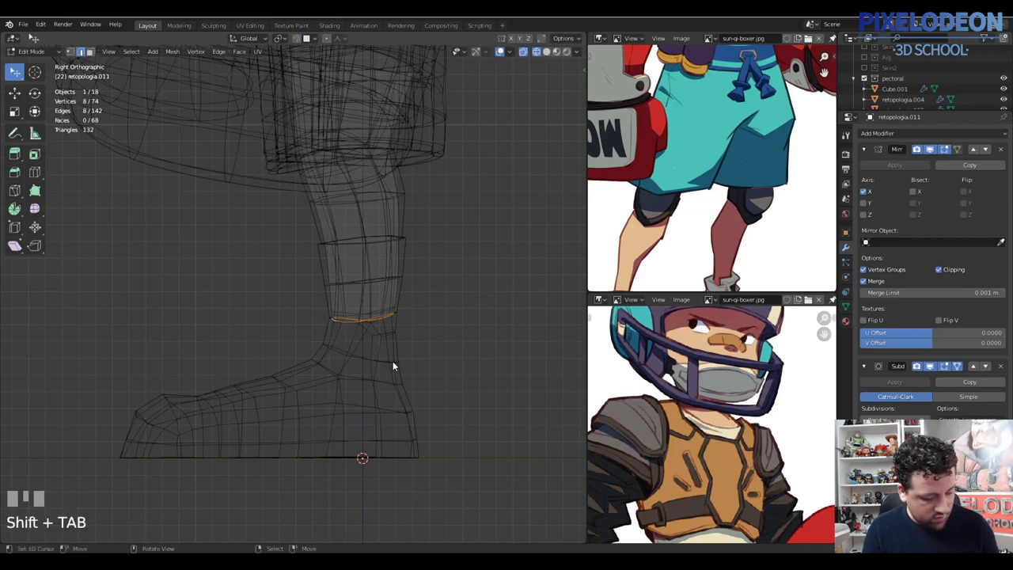
Duplicate a band of faces from the leg retopology and separate it as the knee band piece
key(ctrl+z)
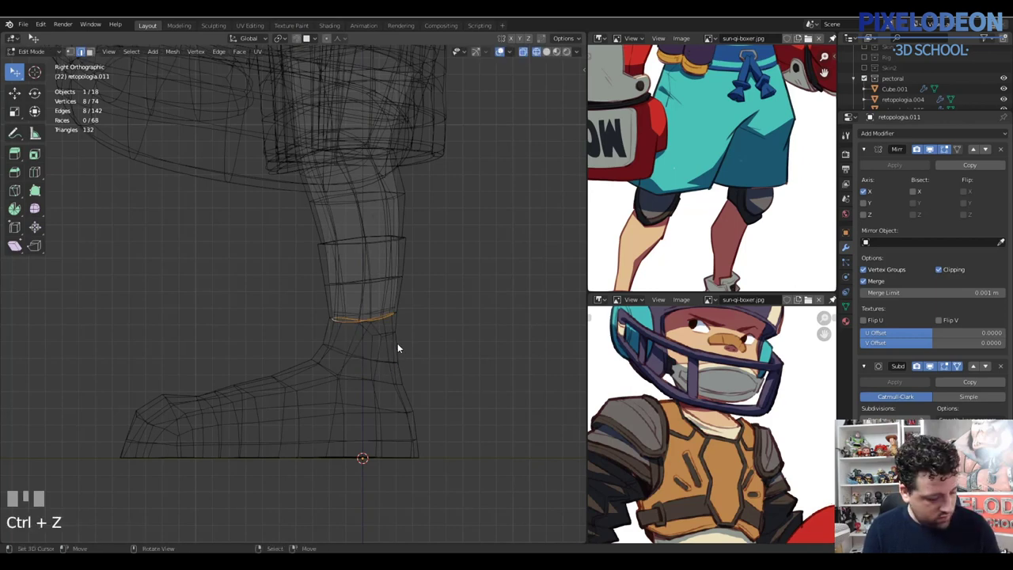
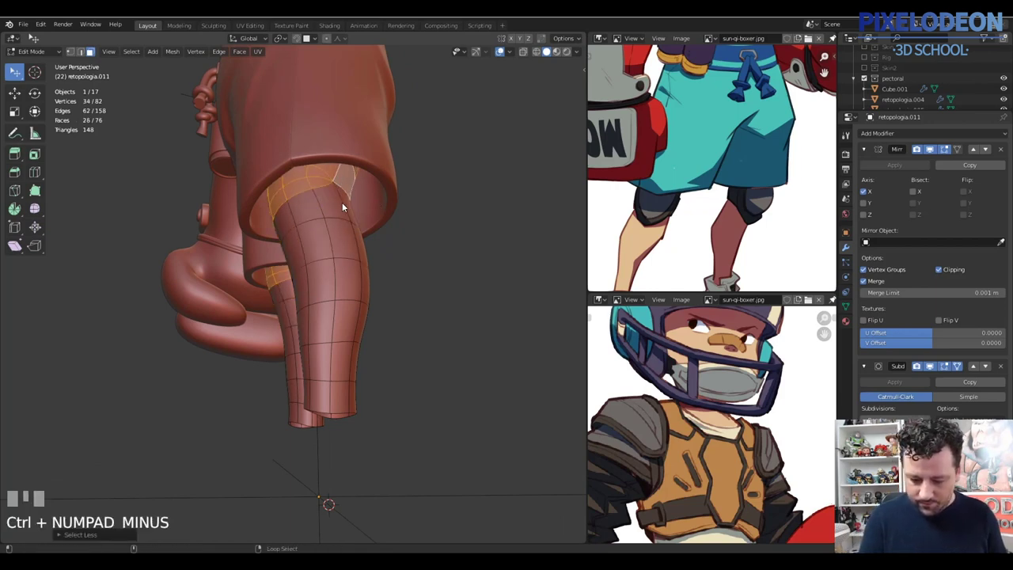
right_click(345, 204)
key(z)
drag(356, 218, 356, 197)
right_click(356, 198)
drag(365, 222, 387, 281)
key(z)
key(shift+d)
right_click(386, 281)
key(p)
Select the separated knee band object and open its whole mesh for editing
key(Tab)
right_click(352, 297)
right_click(353, 297)
key(Tab)
key(a)
drag(378, 296, 372, 256)
key(Tab)
Hide the neighbouring object and pick vertices along the knee band's edge
right_click(372, 255)
key(h)
right_click(338, 284)
right_click(337, 285)
right_click(339, 284)
right_click(337, 286)
Isolate the knee band by hiding surrounding pieces and select its geometry for shaping
key(Tab)
key(a)
drag(343, 296, 352, 270)
key(alt+q)
right_click(352, 269)
key(Tab)
right_click(368, 262)
key(h)
right_click(322, 73)
key(h)
right_click(345, 281)
right_click(343, 282)
View the pad from behind and pick a point on its upper edge to adjust
key(Tab)
key(a)
drag(385, 281, 395, 233)
right_click(395, 233)
key(alt+q)
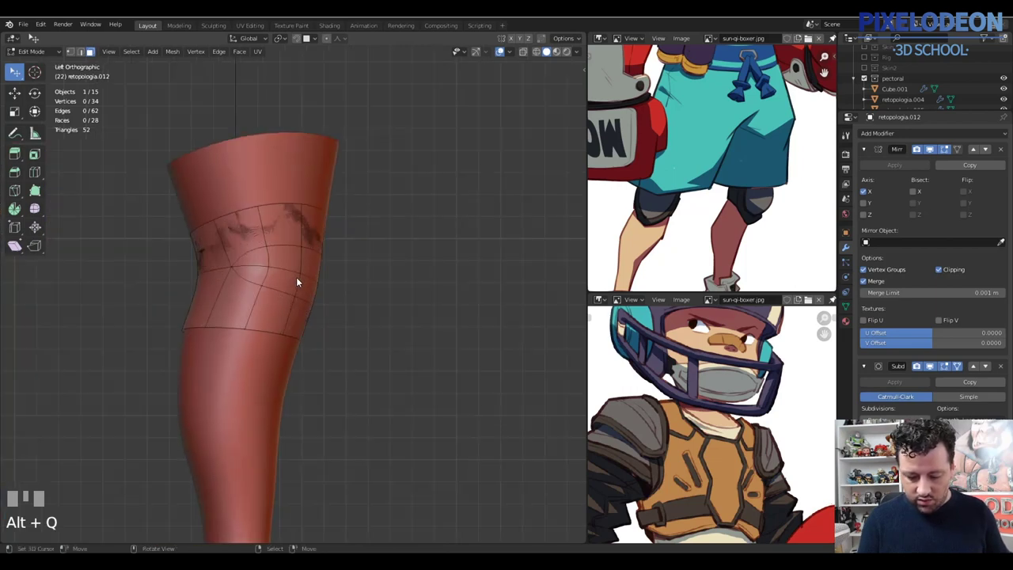
drag(345, 259, 353, 237)
key(1)
right_click(352, 237)
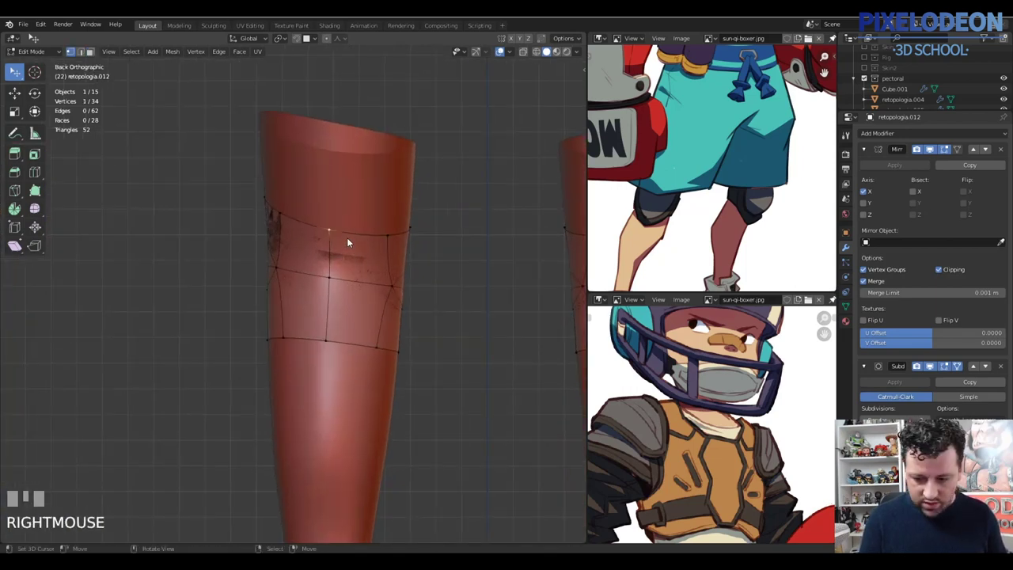
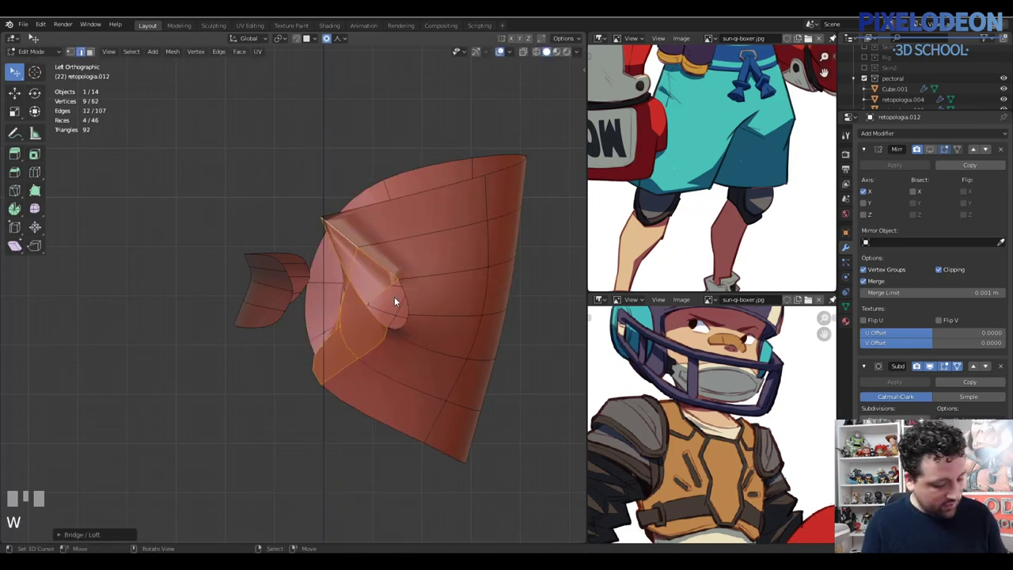
Set the bridge to 2 cubic segments and select the vertices of the pad's central hole
key(F9)
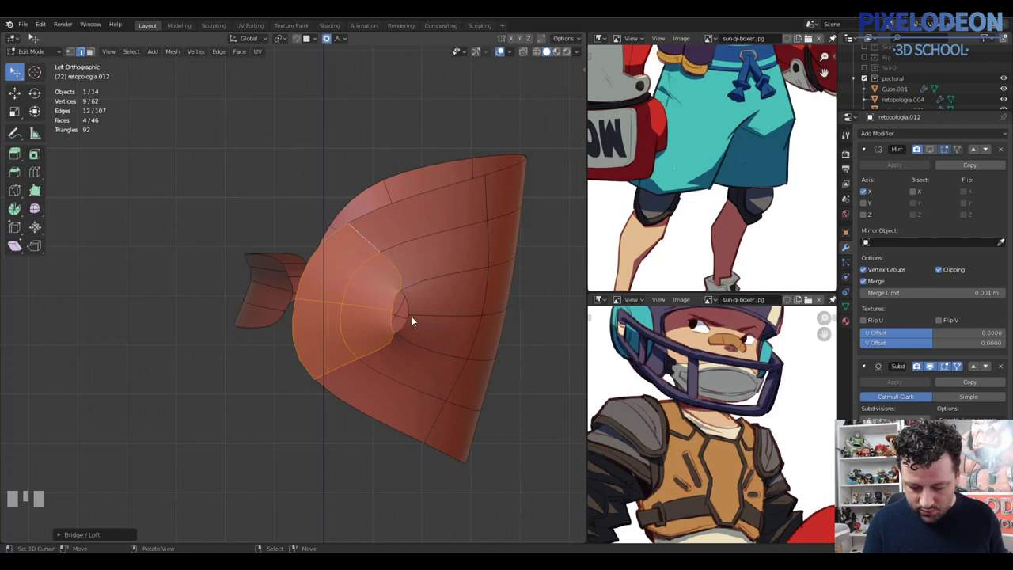
key(1)
right_click(409, 319)
right_click(391, 319)
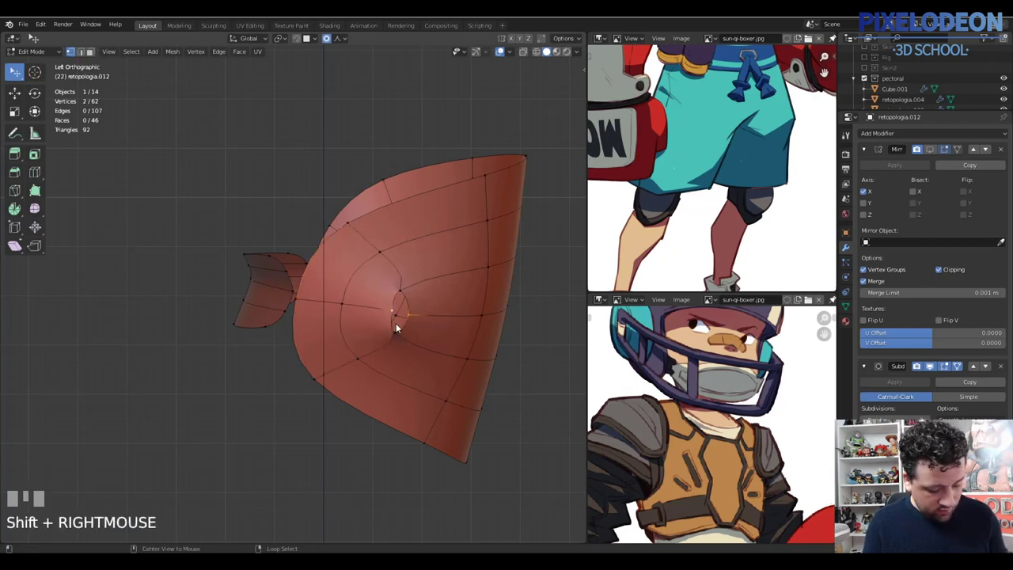
Merge the hole's vertices at center to close it, then pick a face for the strap loop
key(alt+m)
key(Escape)
key(m)
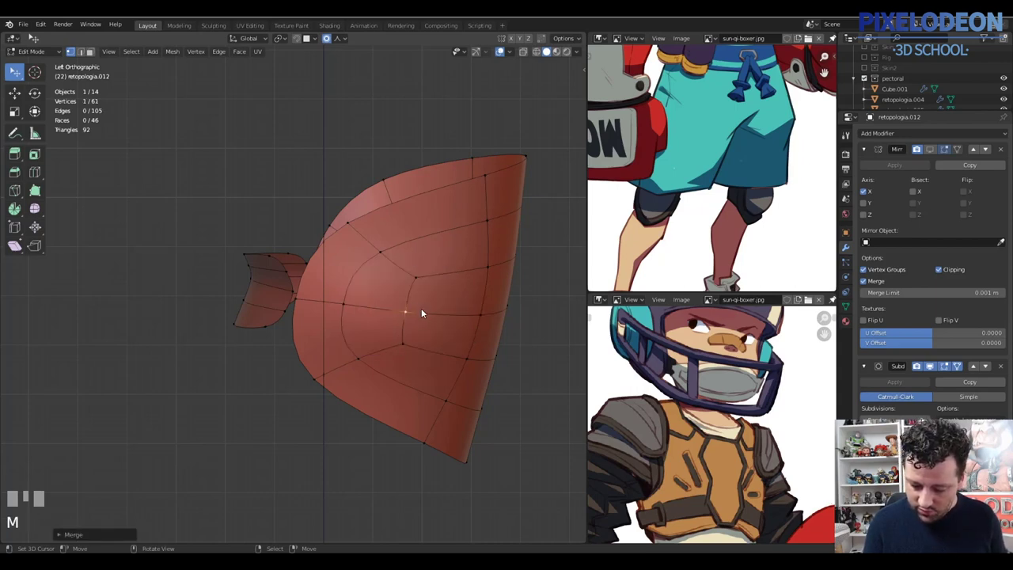
key(3)
right_click(408, 270)
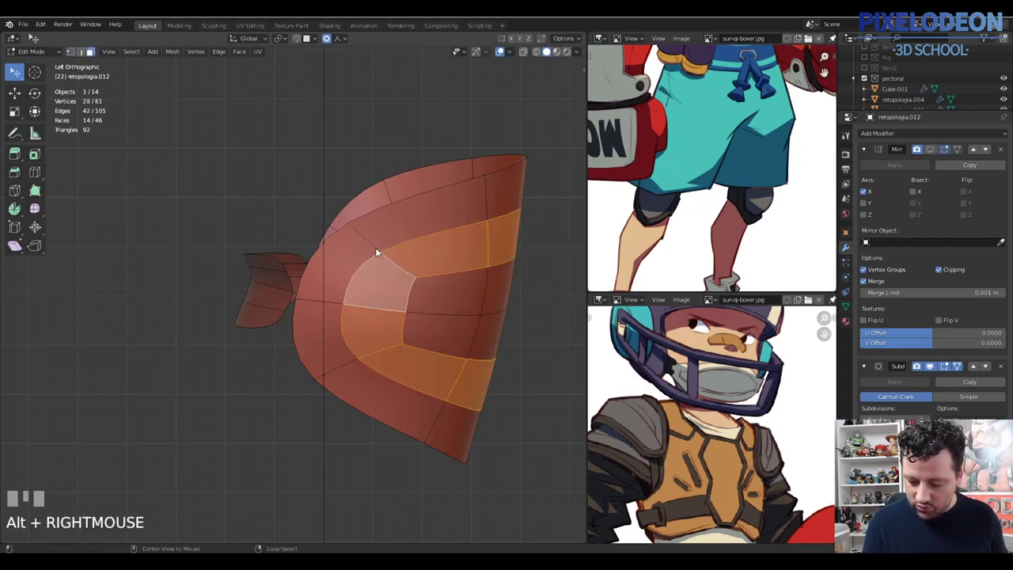
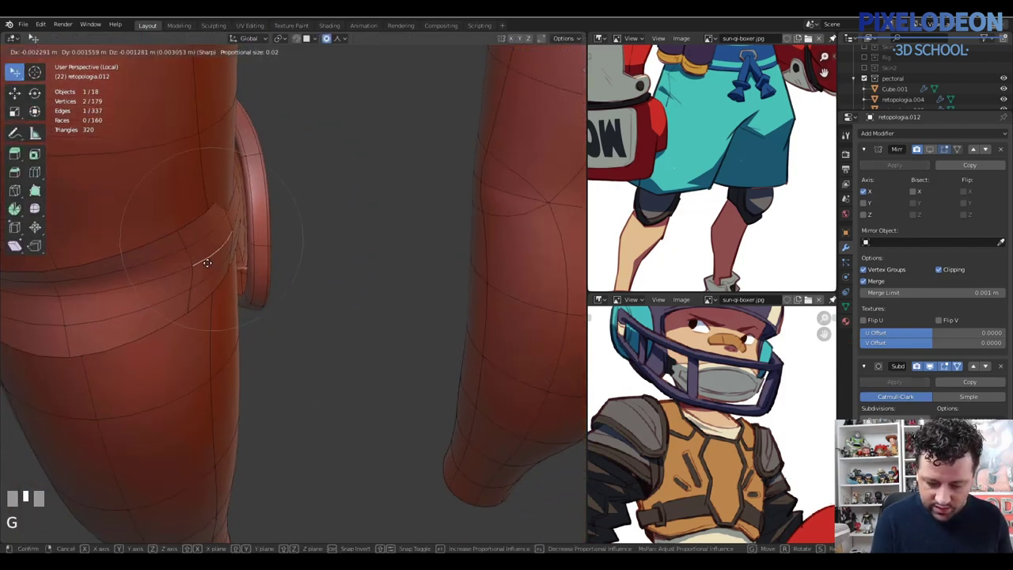
Move vertices along the knee loop one by one so the strap path hugs the leg
click(216, 240)
right_click(227, 214)
key(g)
click(240, 194)
right_click(239, 179)
key(g)
click(180, 260)
drag(246, 267, 449, 250)
right_click(449, 250)
key(g)
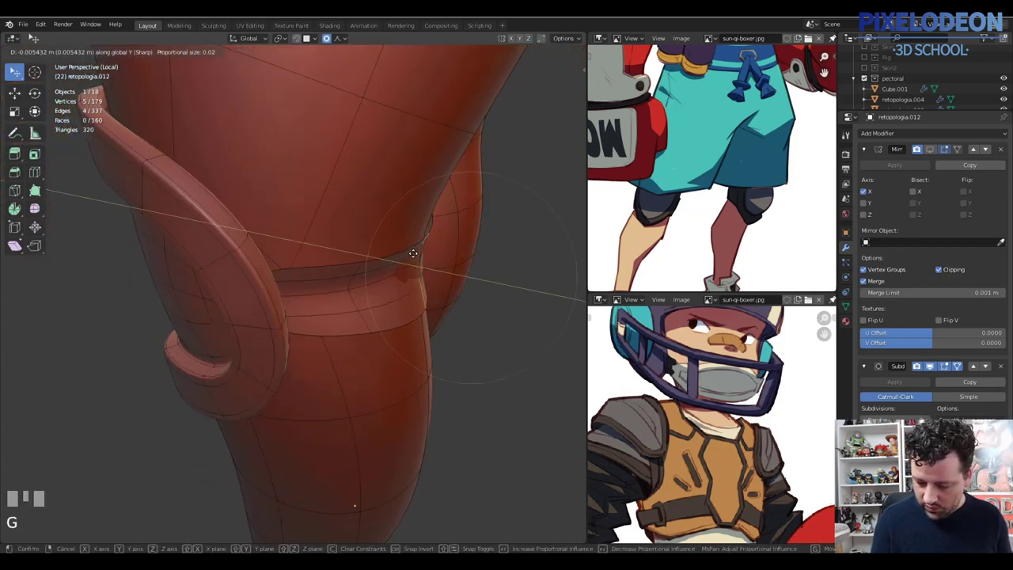
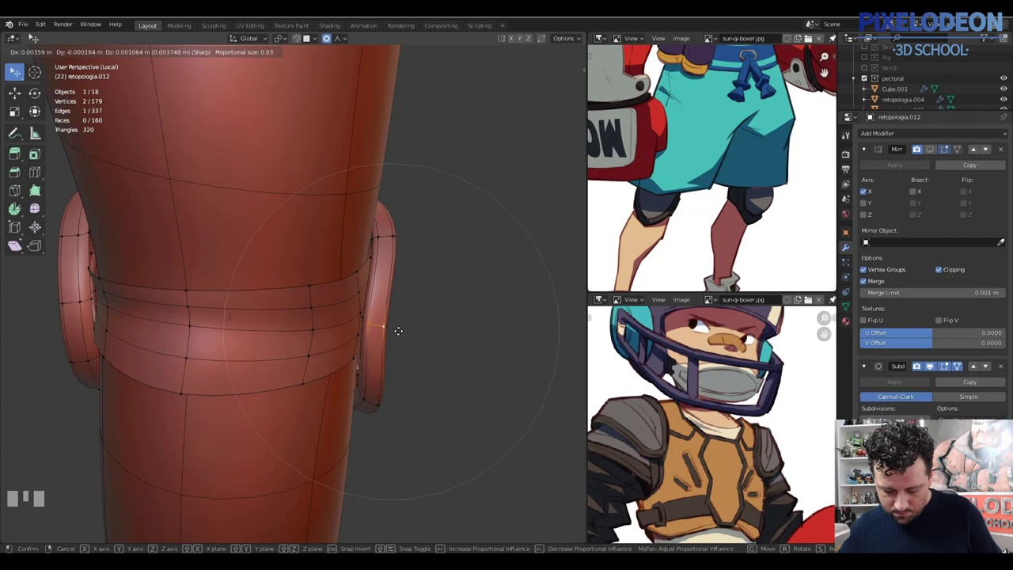
click(401, 334)
Select the whole strap face ring and extrude it outward into a thick band
right_click(315, 309)
key(l)
key(alt+e)
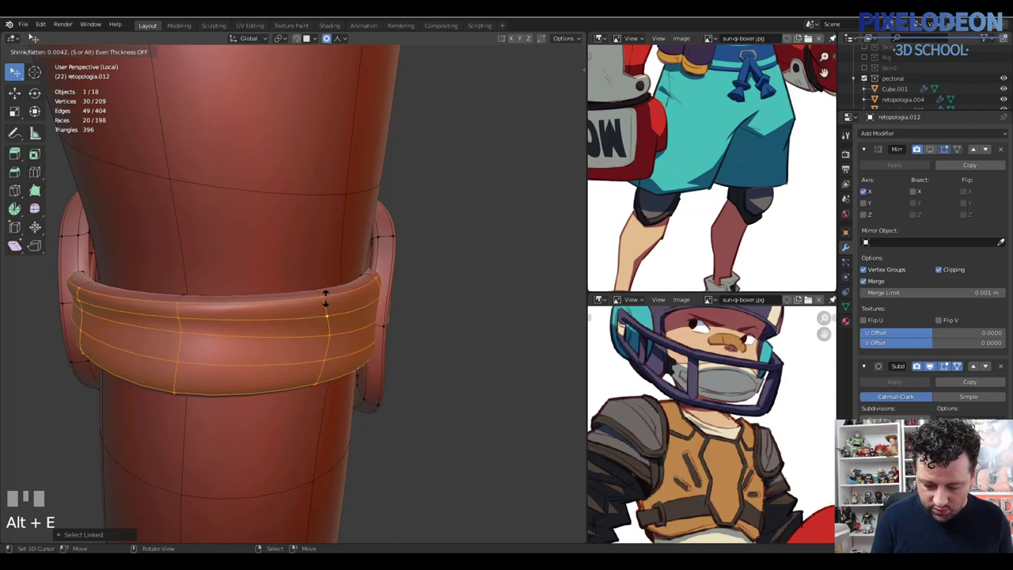
Confirm the strap thickness and pull its end vertices snug against the knee pad's side
click(337, 296)
drag(396, 300, 348, 344)
key(3)
right_click(348, 344)
drag(320, 348, 292, 318)
drag(292, 319, 296, 361)
right_click(277, 404)
key(g)
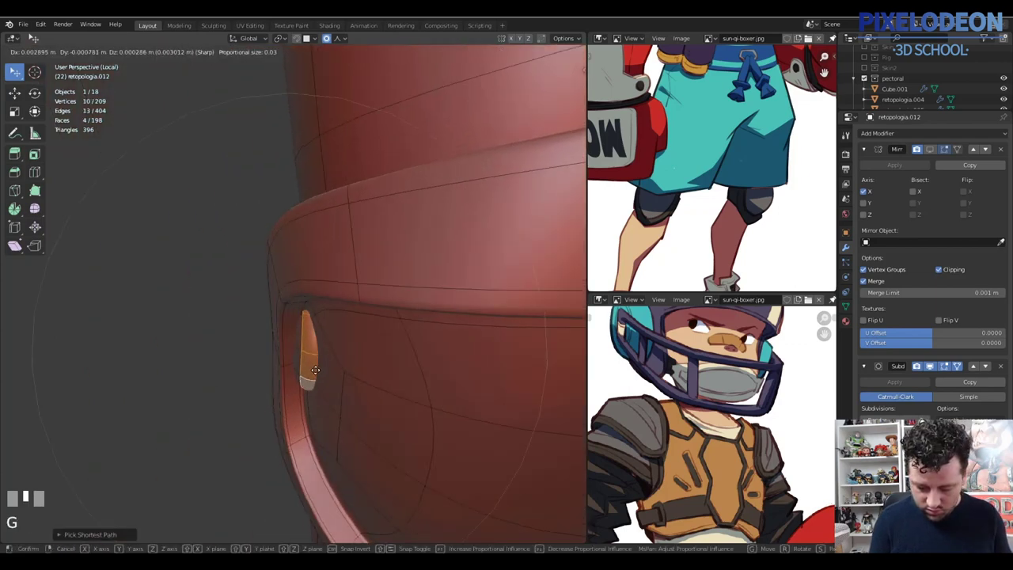
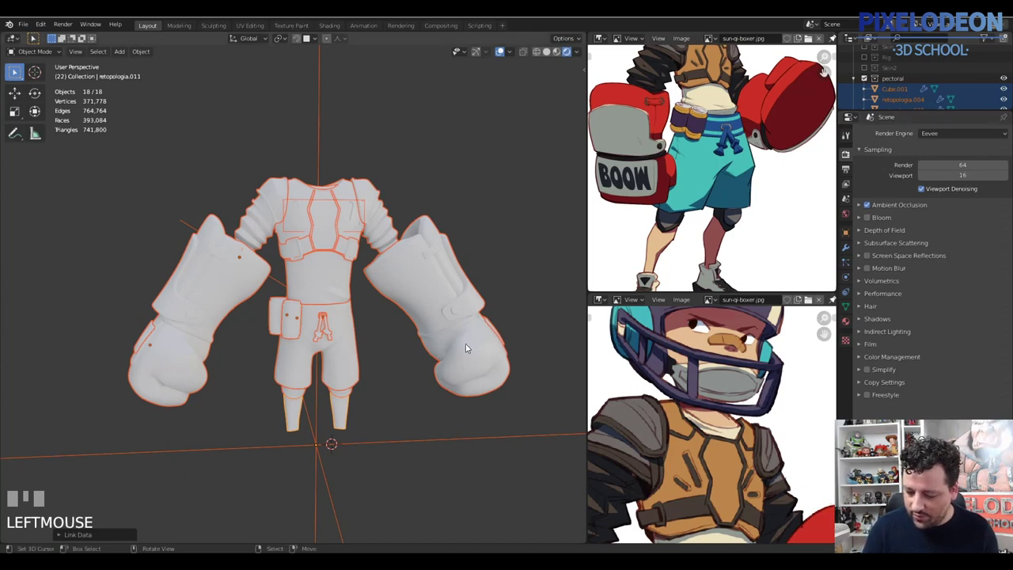
Give the boxer body material an orange base colour
right_click(471, 349)
click(852, 320)
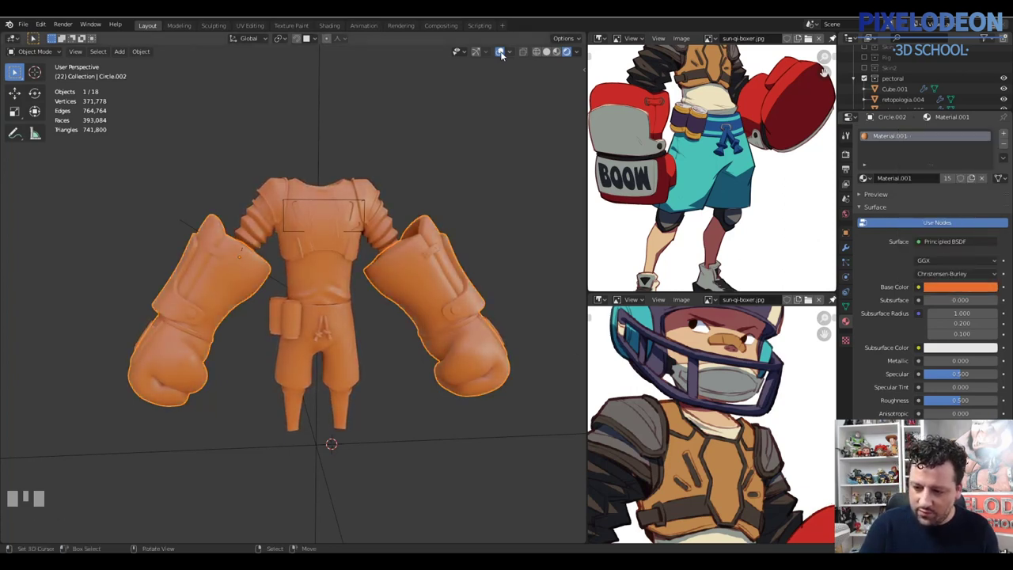
Fit the full reference drawing, hide viewport overlays and orbit the orange body for comparison
drag(492, 68, 461, 138)
drag(412, 362, 450, 386)
key(a)
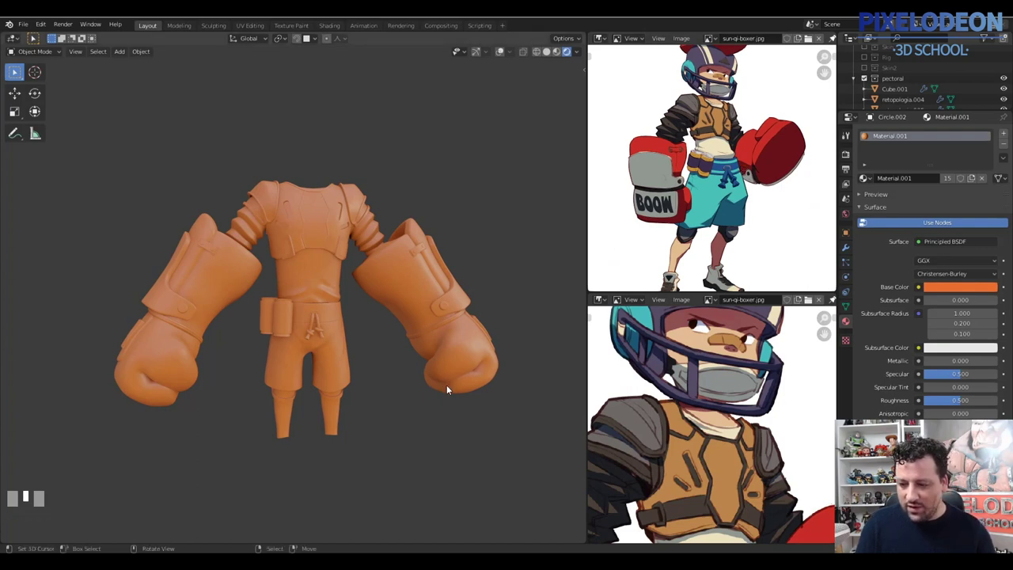
key(Escape)
middle_click(455, 376)
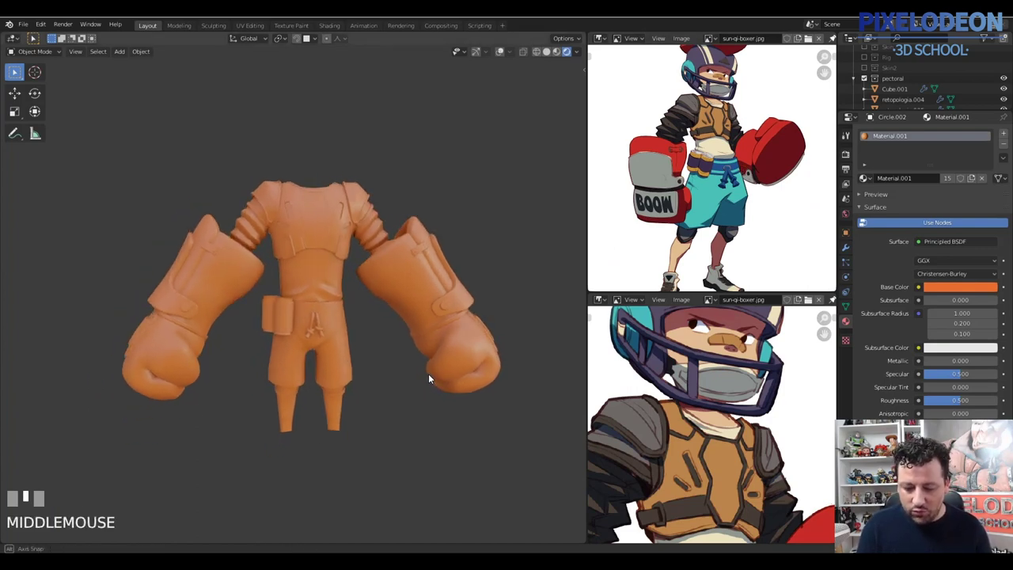